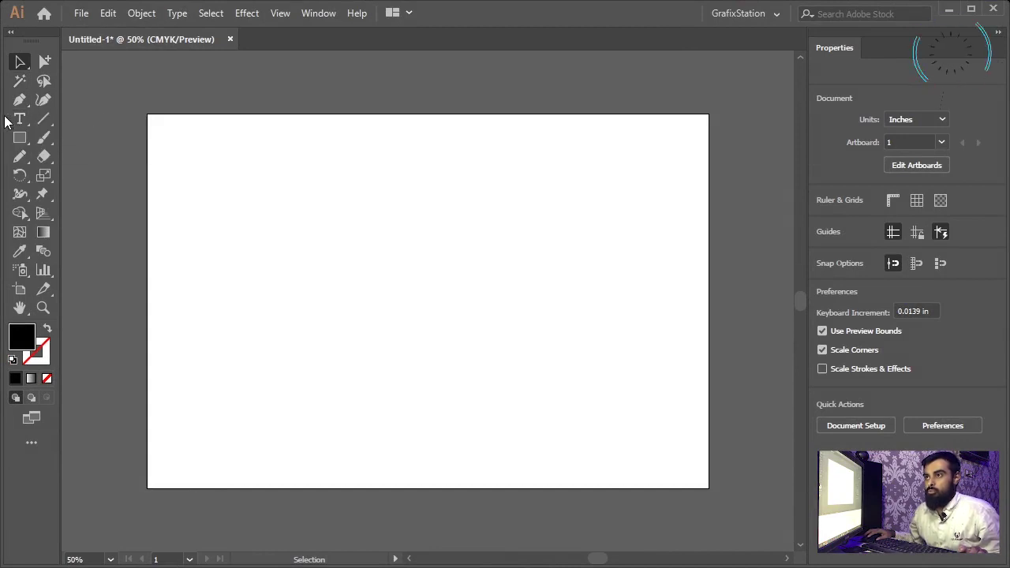
# Adjust the view zoom of the empty artboard in and out with the keyboard.
pyautogui.press('ctrl+Num_Lock')
pyautogui.press('ctrl+=')
pyautogui.write('=-')
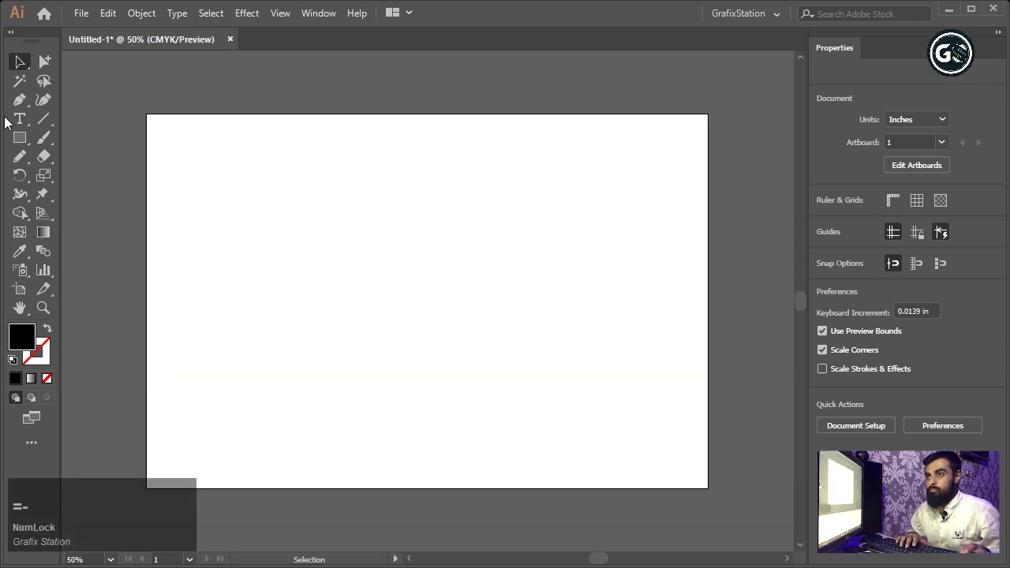
pyautogui.write('==')
pyautogui.write('=')
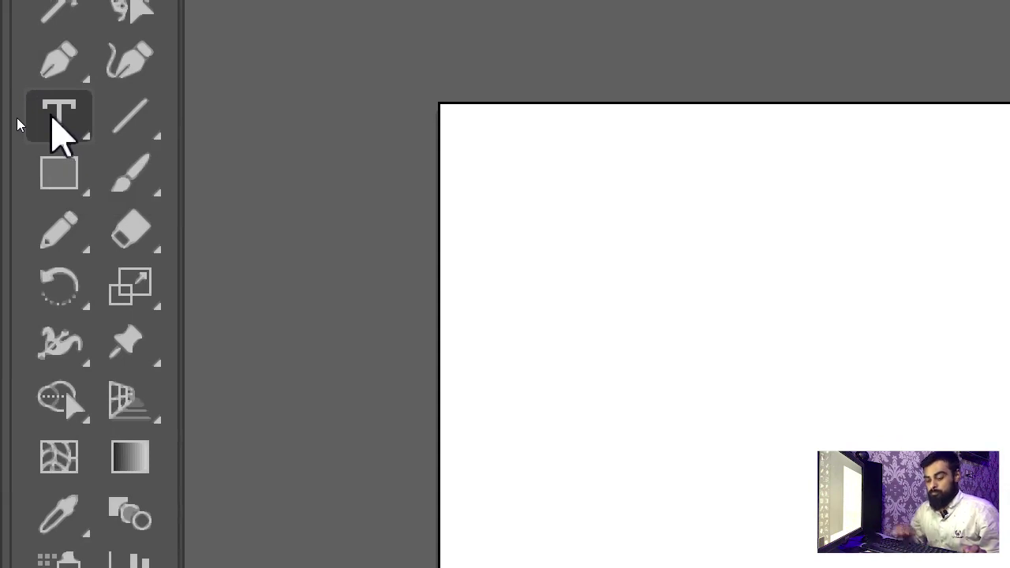
pyautogui.press('super+Num_Lock')
pyautogui.write('--------')
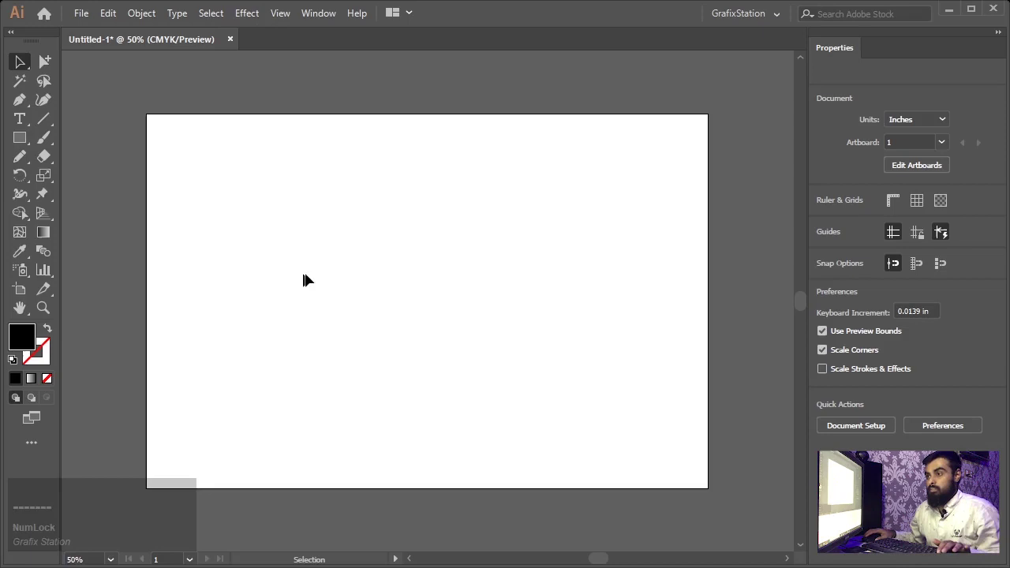
# Activate the Type tool to prepare for placing text.
pyautogui.press('t')
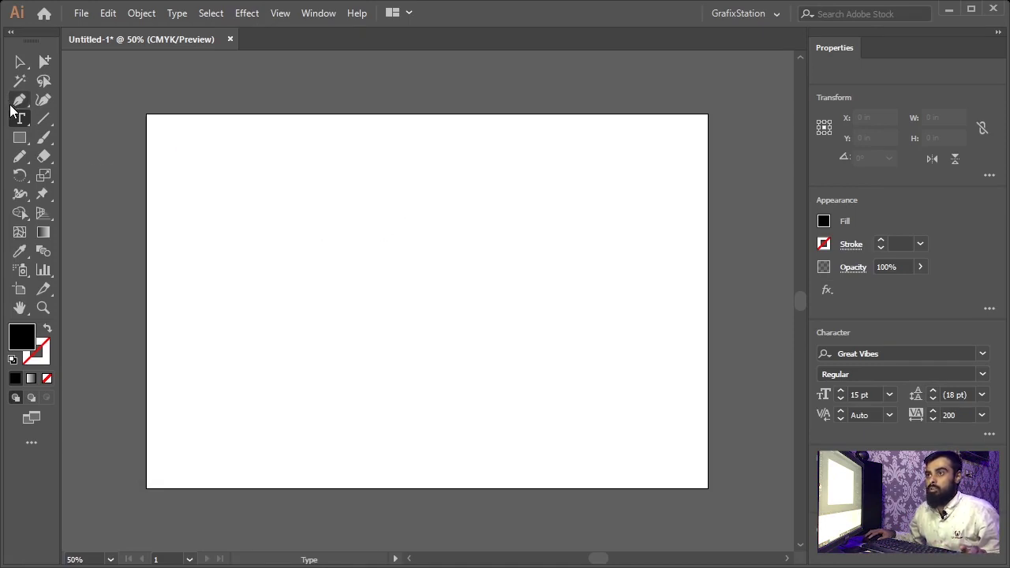
# Choose the plain horizontal Type Tool from the flyout and show the Character panel.
pyautogui.click(24, 125)
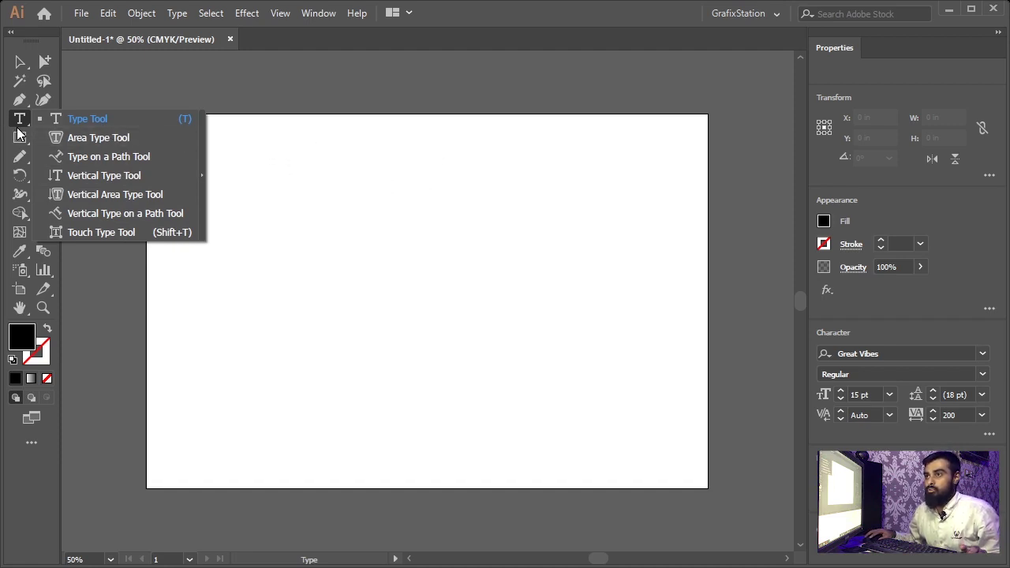
pyautogui.click(25, 121)
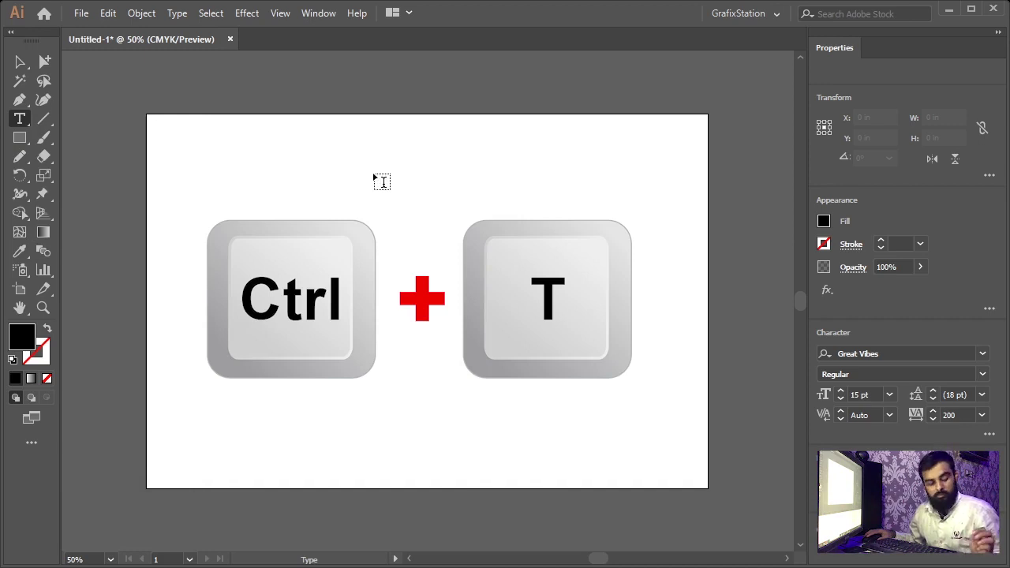
pyautogui.press('ctrl+t')
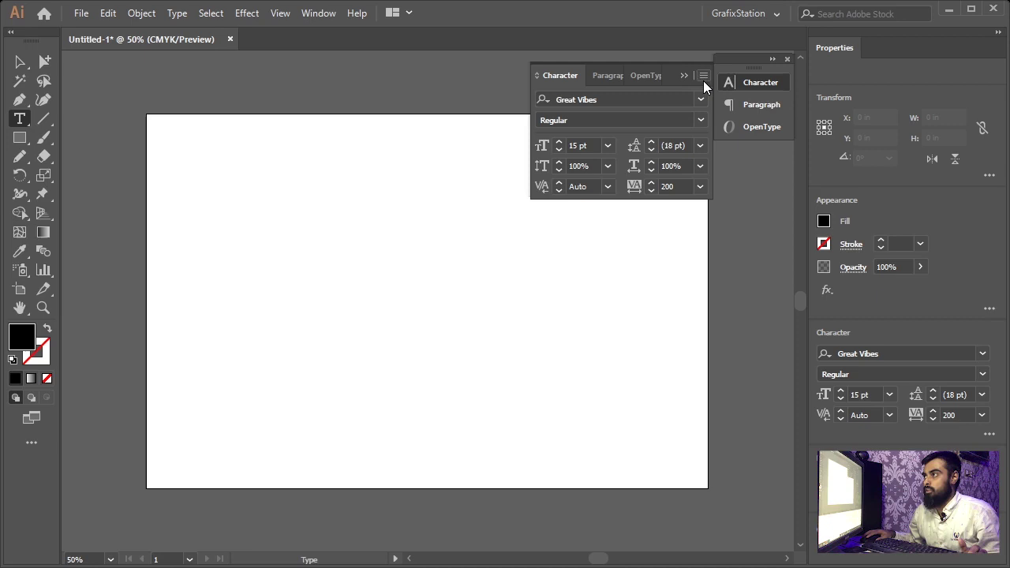
# Turn on Show Options in the Character panel menu to reveal caps, super/subscript and strikethrough.
pyautogui.rightClick(710, 80)
pyautogui.click(711, 79)
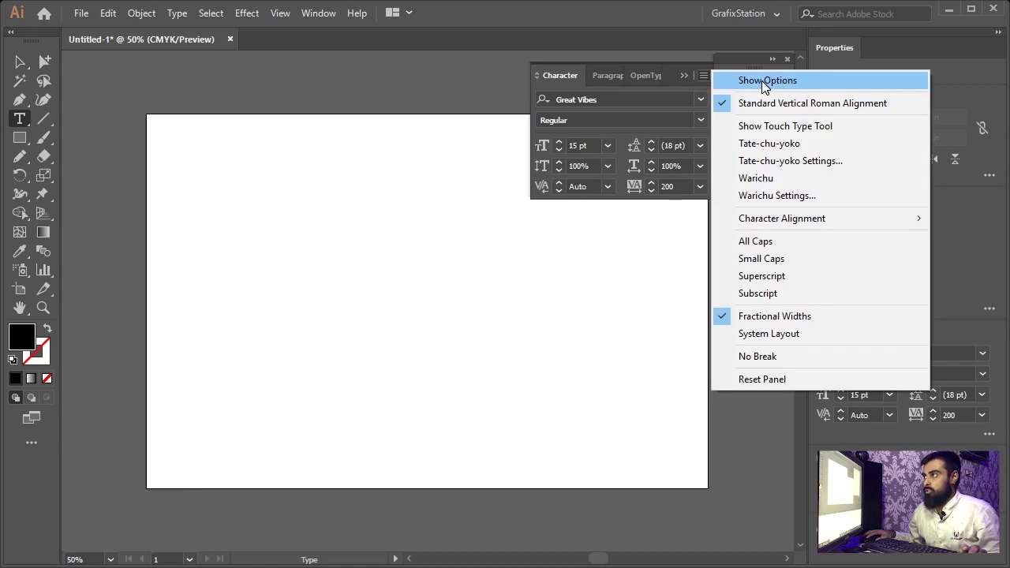
pyautogui.click(767, 84)
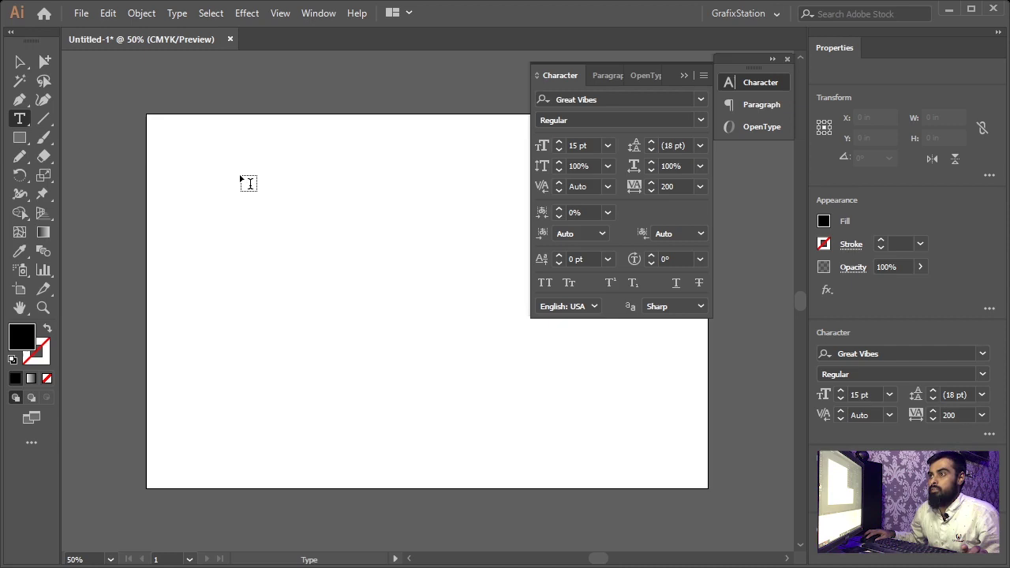
# Place a 'Lorem ipsum' placeholder line at upper left, finish editing and pick the Zoom tool.
pyautogui.click(245, 178)
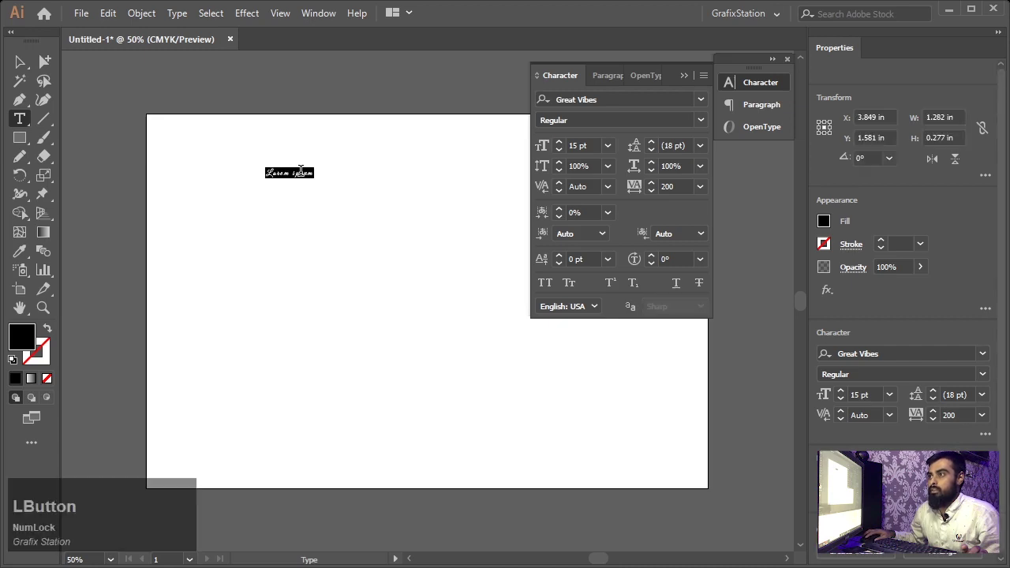
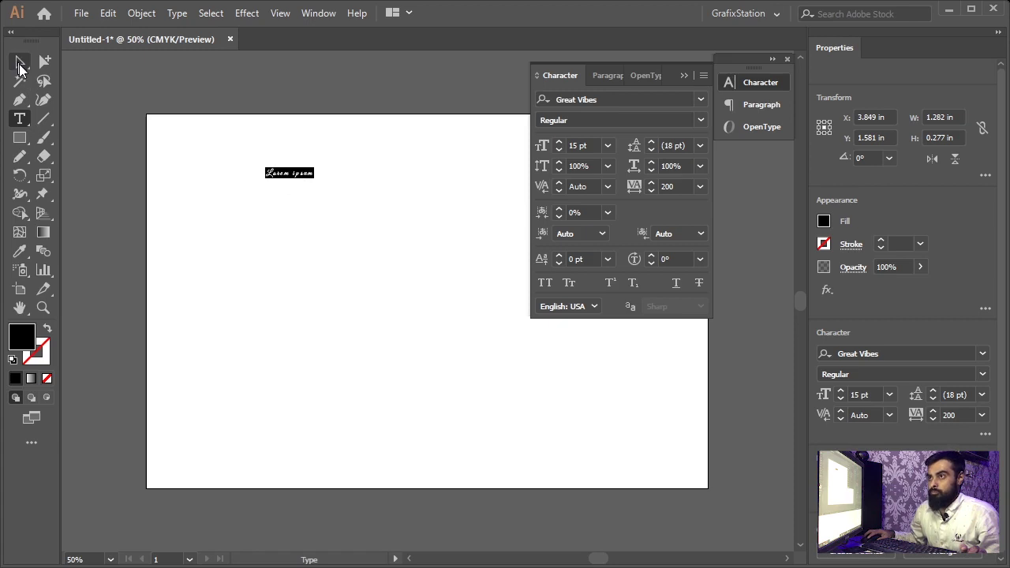
pyautogui.click(27, 67)
pyautogui.press('z')
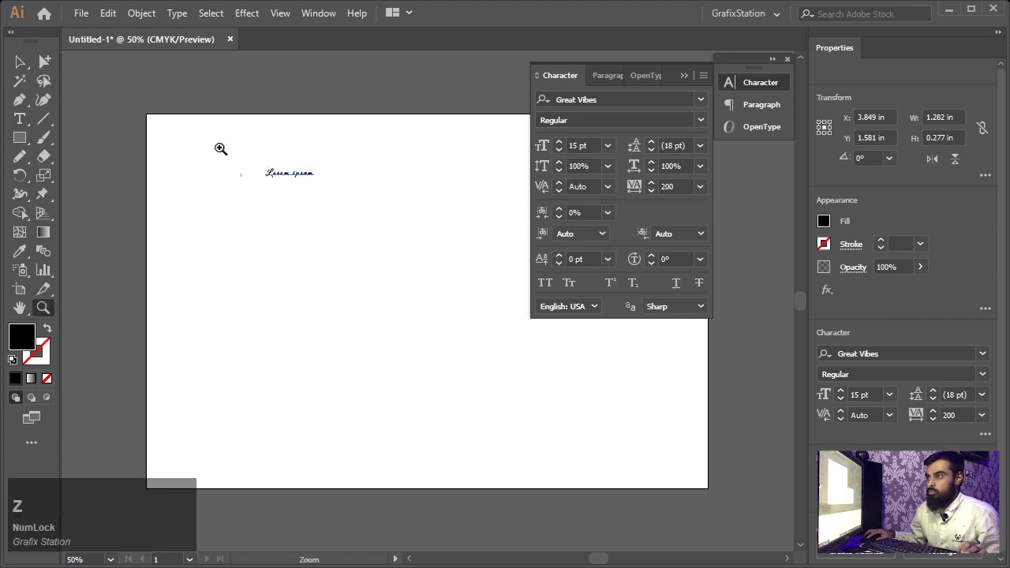
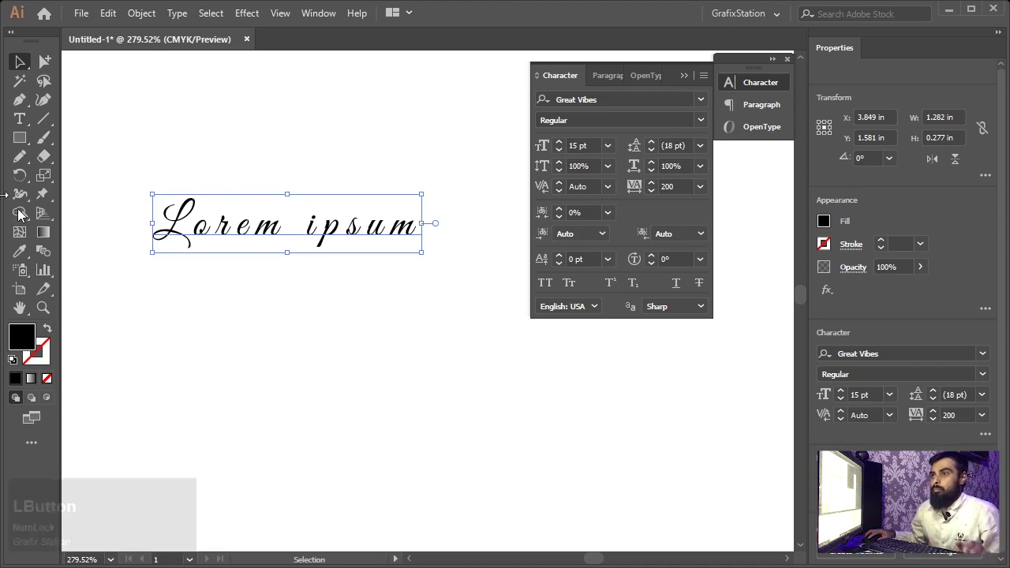
# Add a second text line below the first reading 'my text'.
pyautogui.click(30, 116)
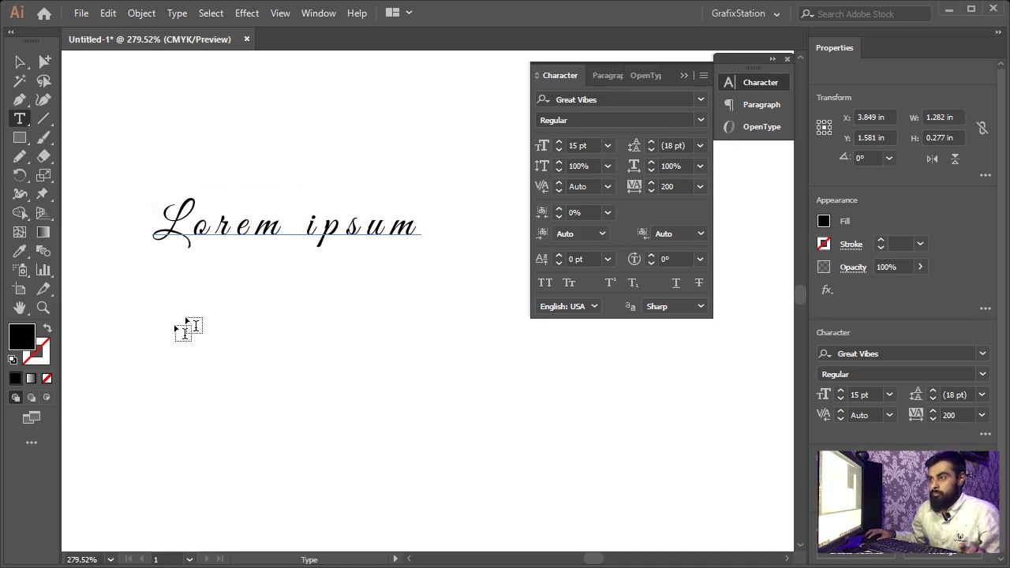
pyautogui.click(158, 327)
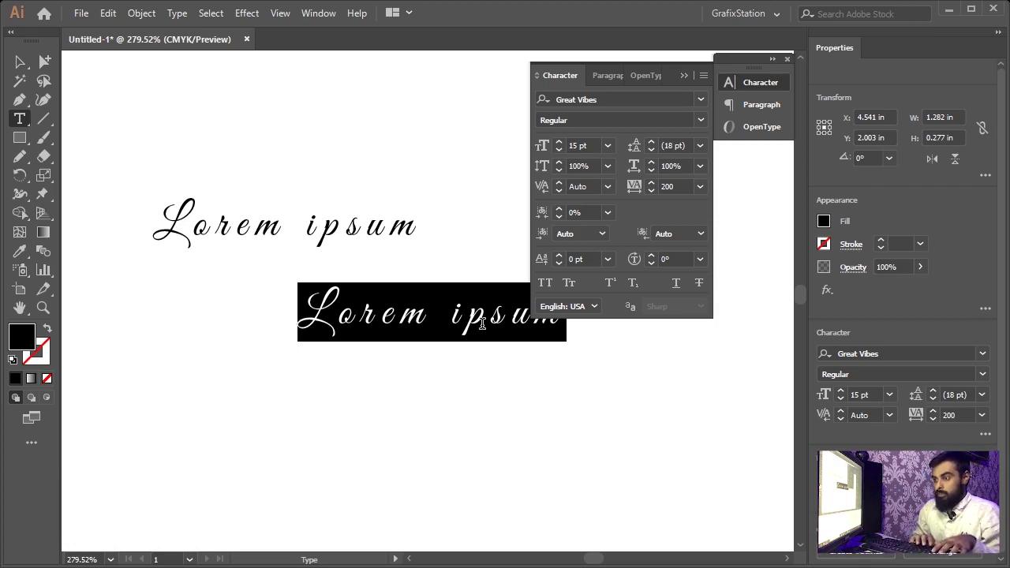
pyautogui.write('my')
pyautogui.press('space')
pyautogui.write('text')
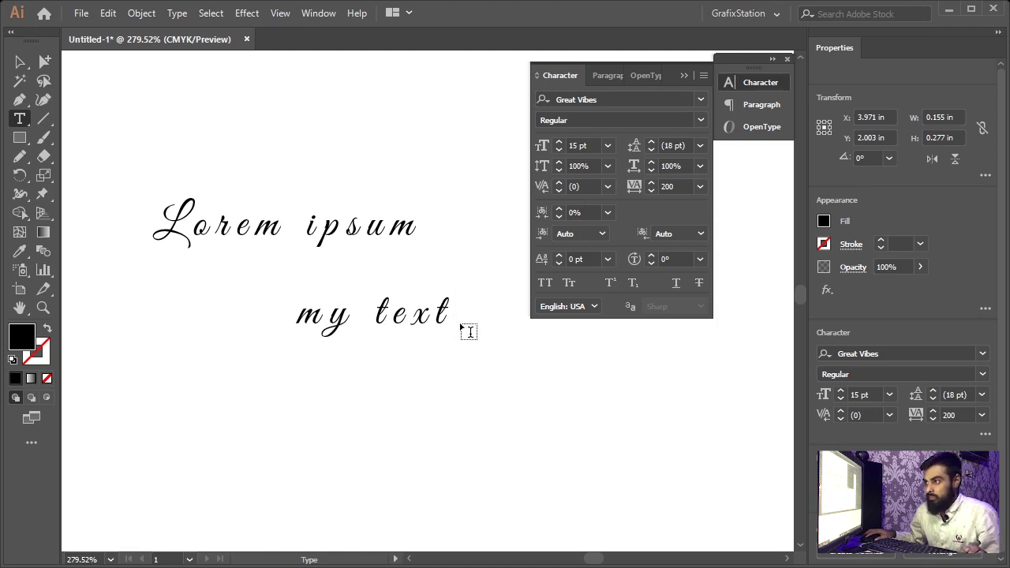
pyautogui.press('super+Num_Lock')
pyautogui.press('=')
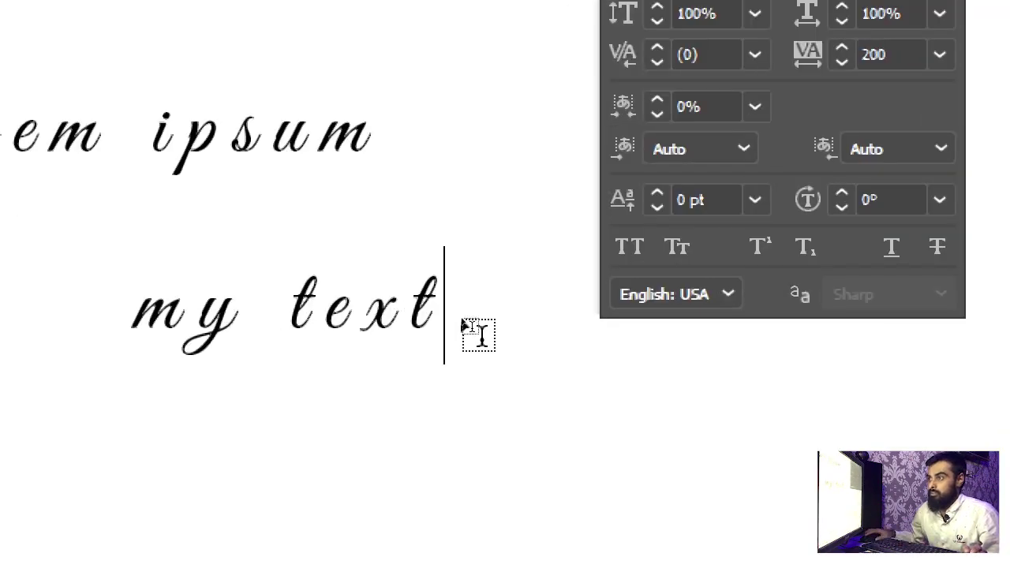
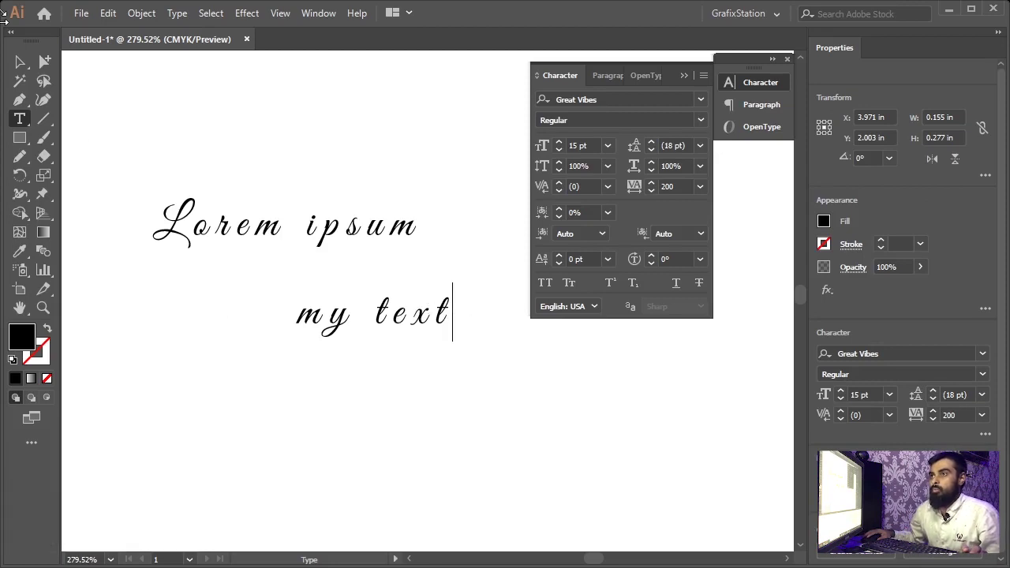
# Select the 'my text' line and start a new text block below it.
pyautogui.click(22, 66)
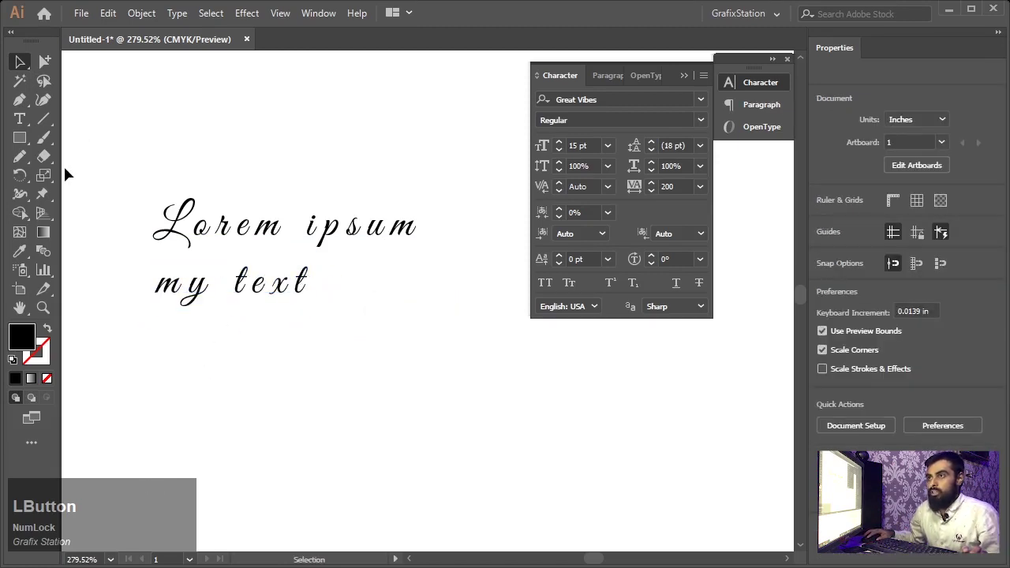
pyautogui.press('t')
pyautogui.click(169, 345)
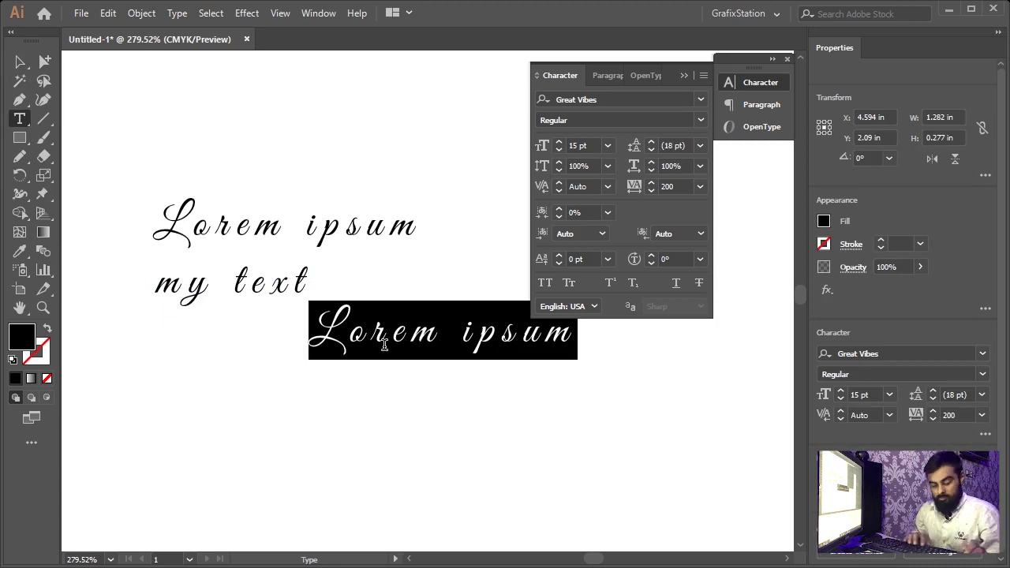
# Enter 'Line 1', a line break, then 'Line 2' in the new text block.
pyautogui.write('line')
pyautogui.press('space')
pyautogui.press('KP_1')
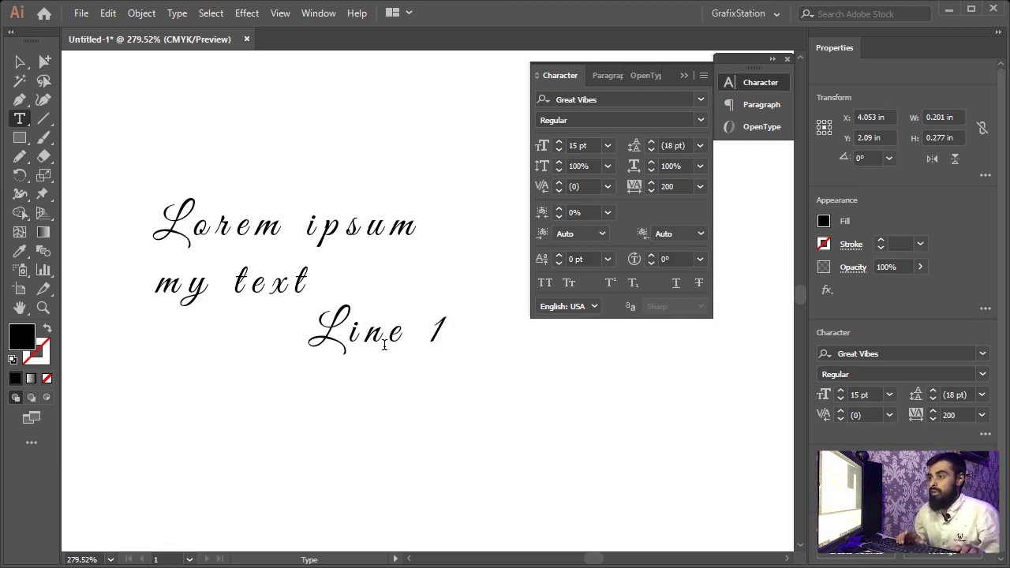
pyautogui.press('Return')
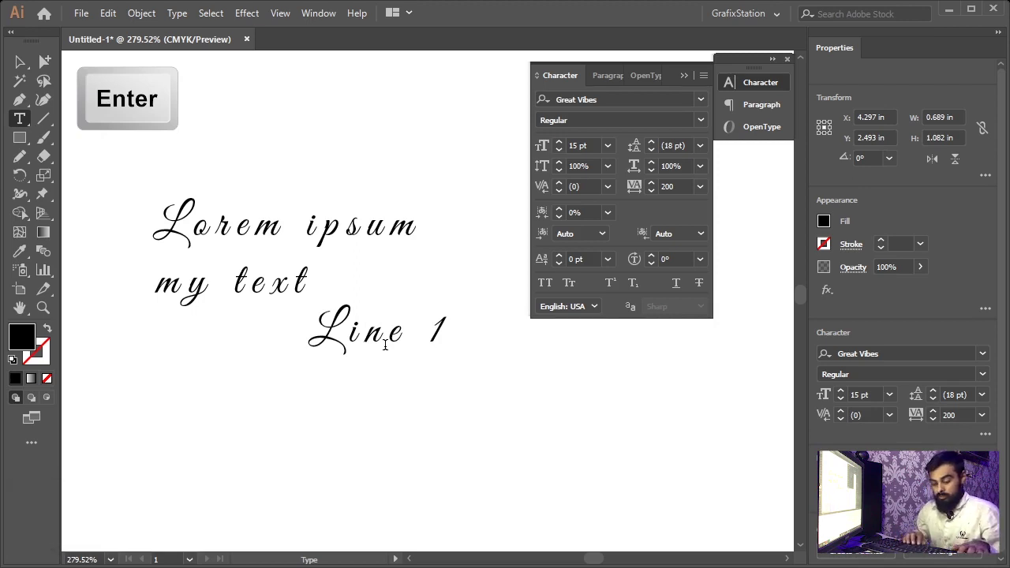
pyautogui.write('line')
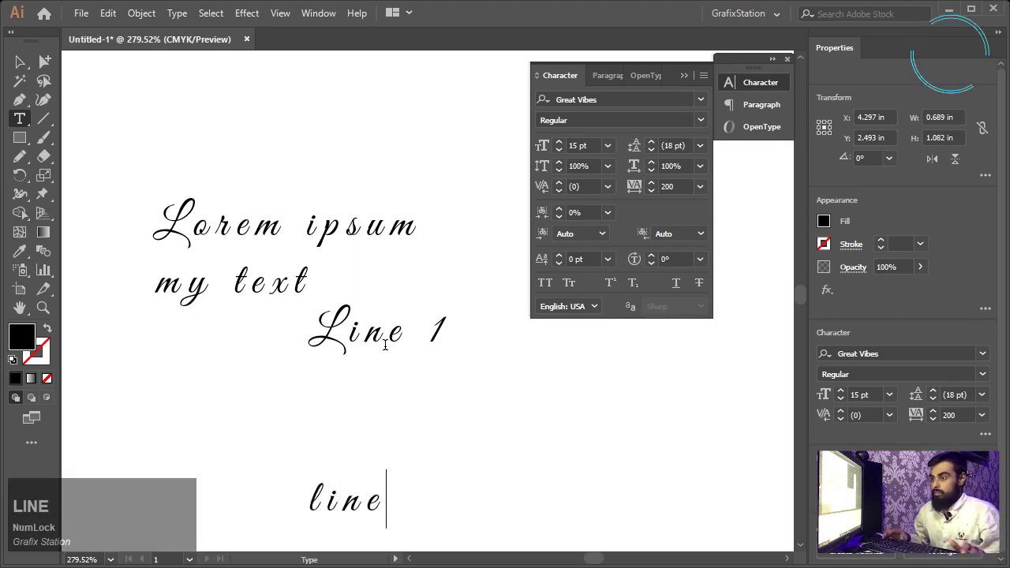
pyautogui.press('space')
pyautogui.press('KP_2')
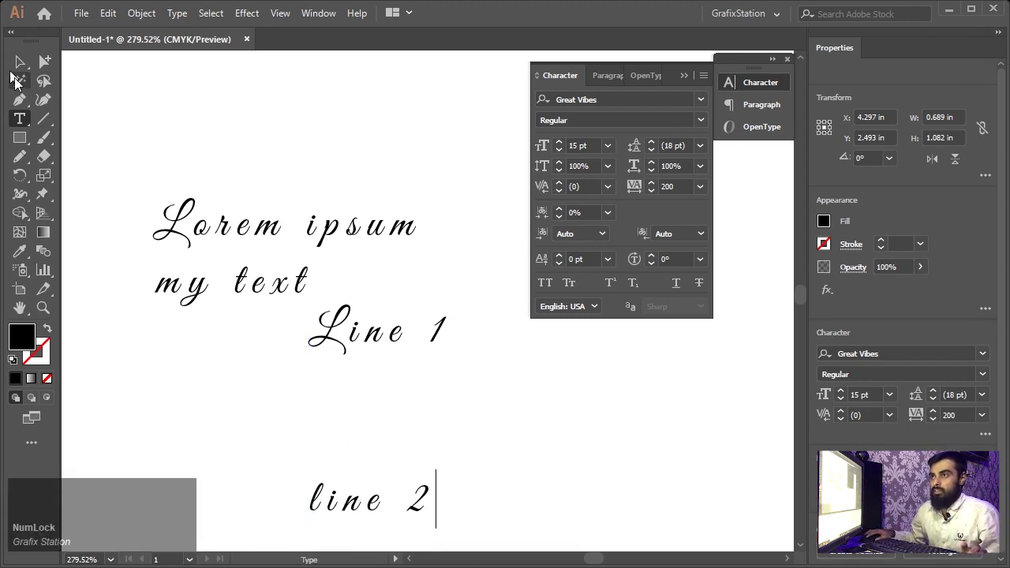
# Delete the three earlier sample text objects from the artboard.
pyautogui.click(25, 79)
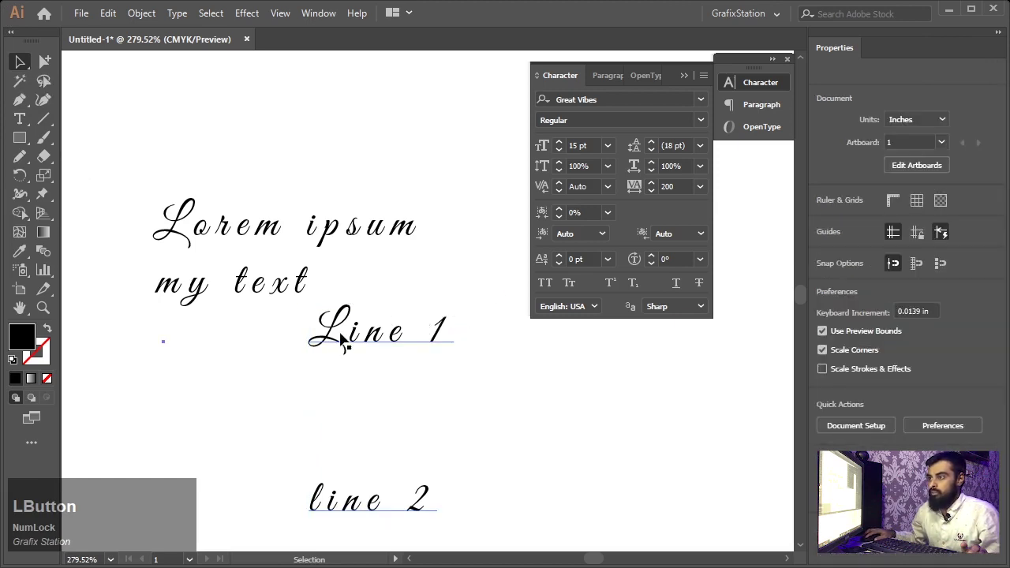
pyautogui.press('Delete')
pyautogui.click(248, 282)
pyautogui.press('Delete')
pyautogui.click(271, 228)
pyautogui.press('Delete')
pyautogui.press('t')
# Add a new 'Grafix Station' text line near the top left and select it as an object.
pyautogui.click(154, 221)
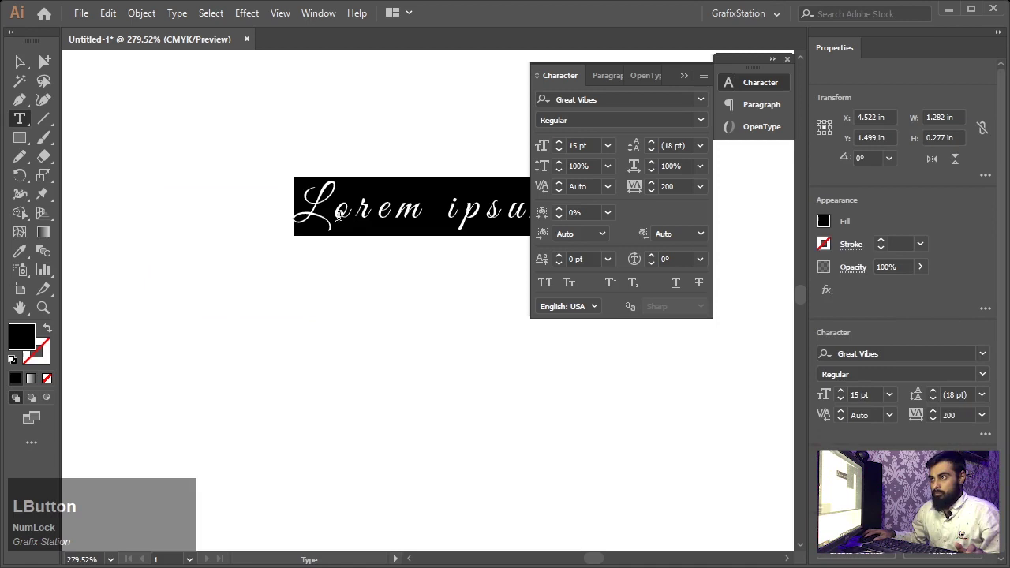
pyautogui.write('g')
pyautogui.write('rafix')
pyautogui.press('space')
pyautogui.write('station')
pyautogui.press('KP_Enter')
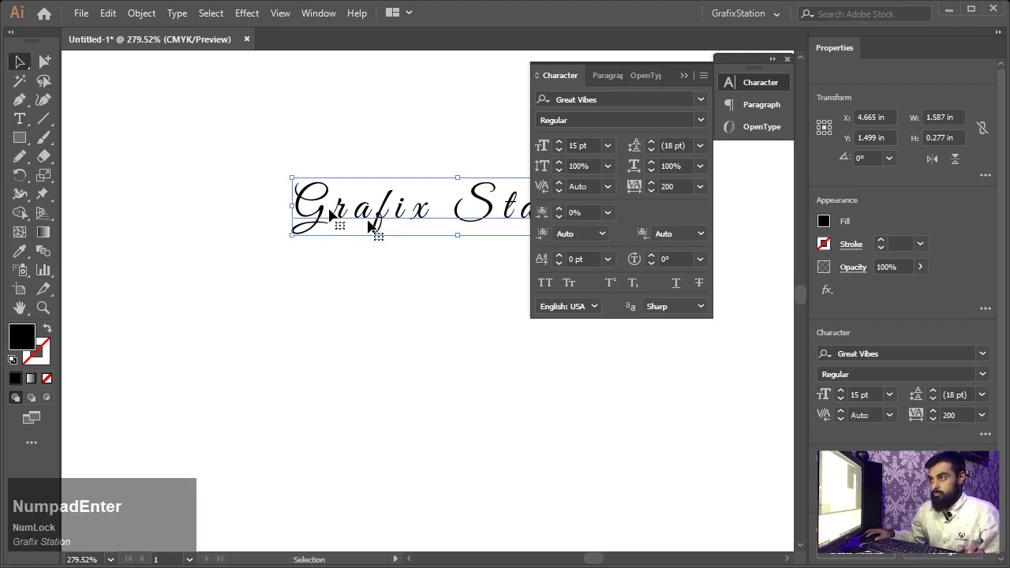
pyautogui.click(16, 67)
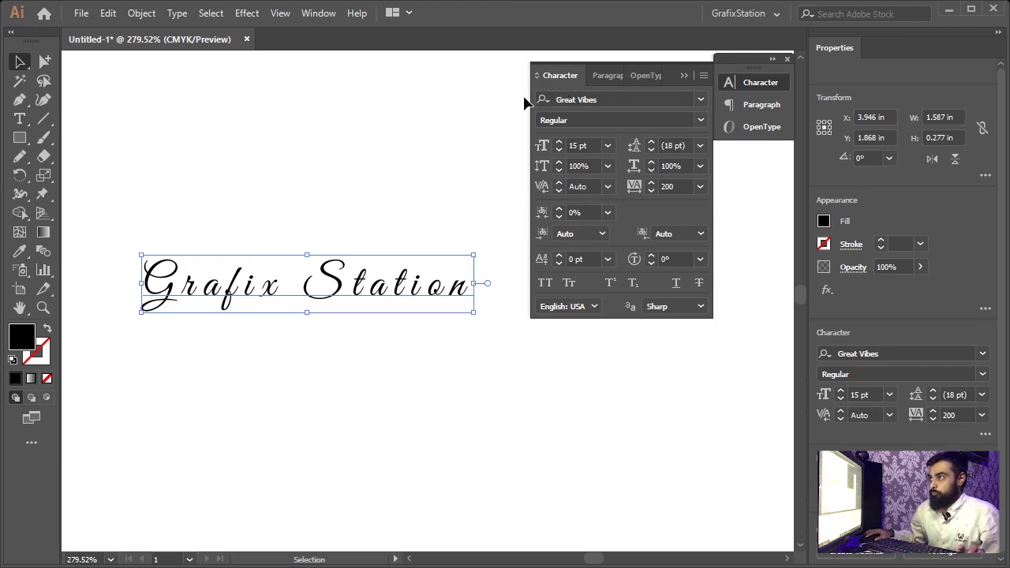
# Browse the font list and try NeoSans Bold Italic on 'Grafix Station', checking its styles.
pyautogui.click(357, 285)
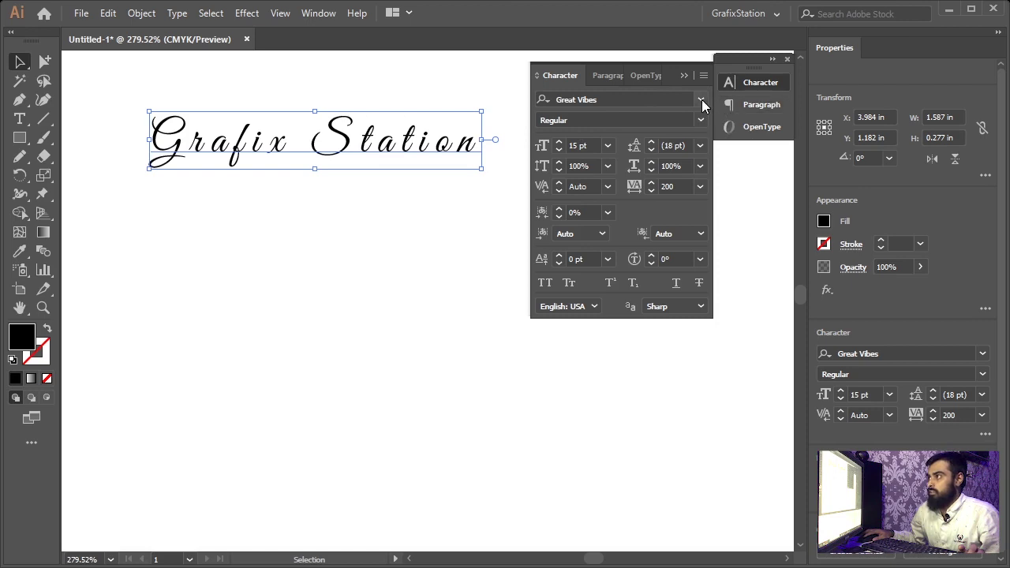
pyautogui.click(708, 102)
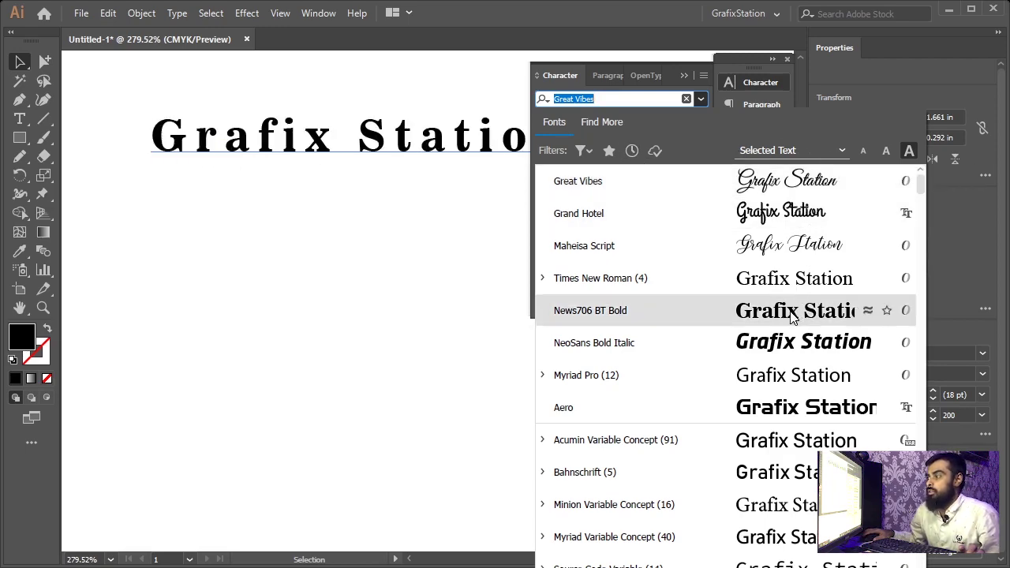
pyautogui.scroll(-3)
pyautogui.scroll(3)
pyautogui.scroll(-3)
pyautogui.scroll(3)
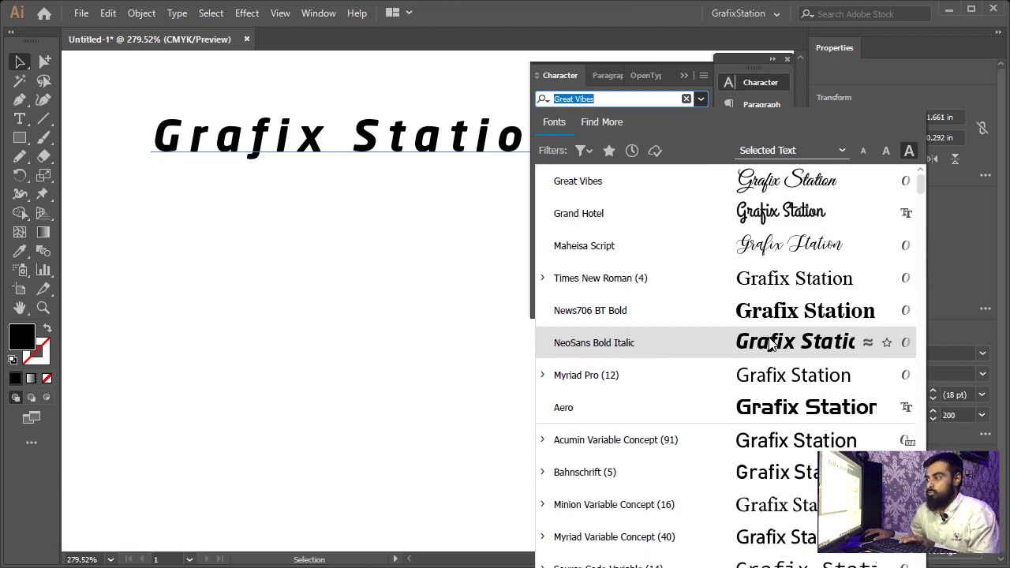
pyautogui.click(803, 154)
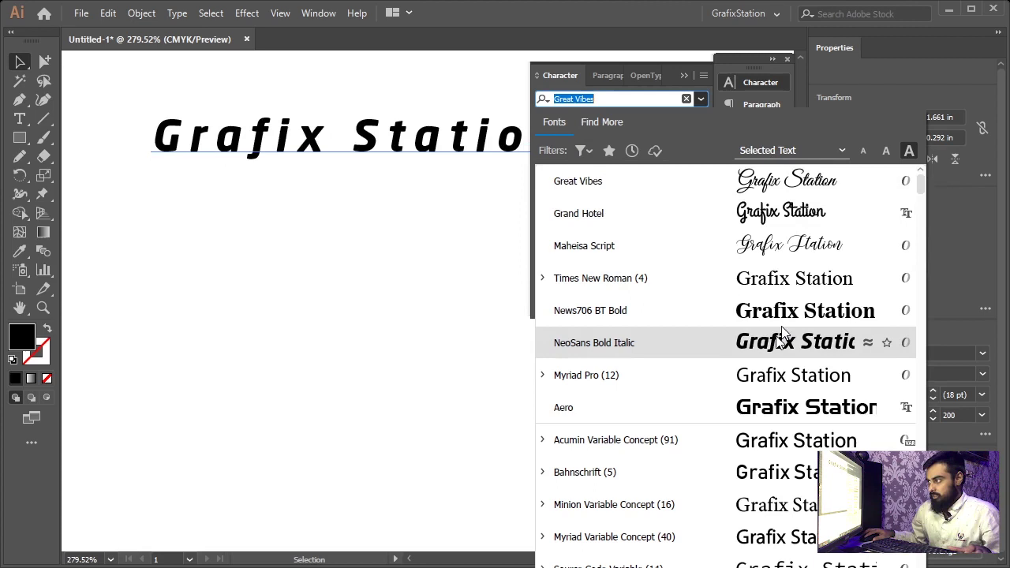
pyautogui.click(780, 346)
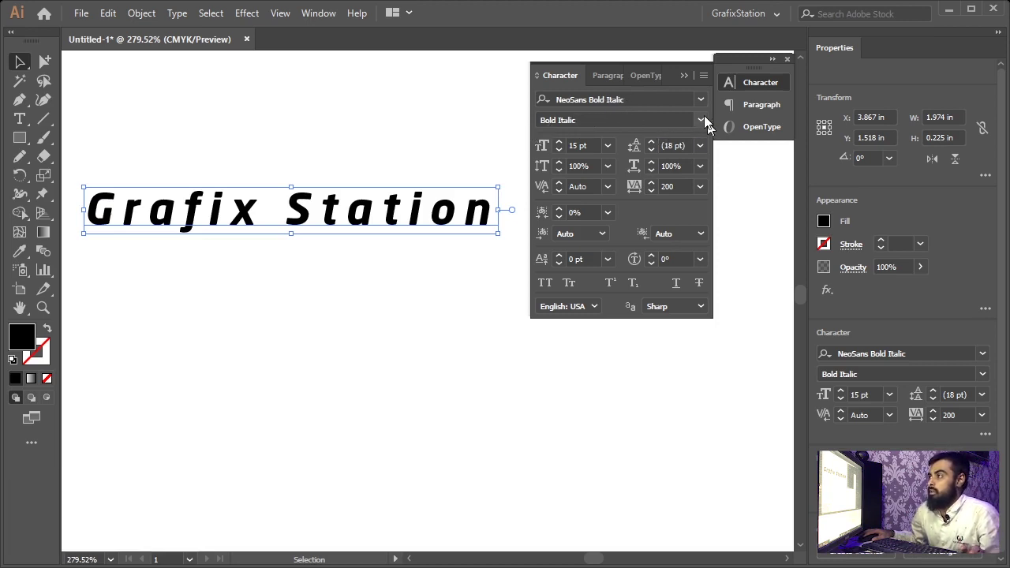
pyautogui.click(706, 117)
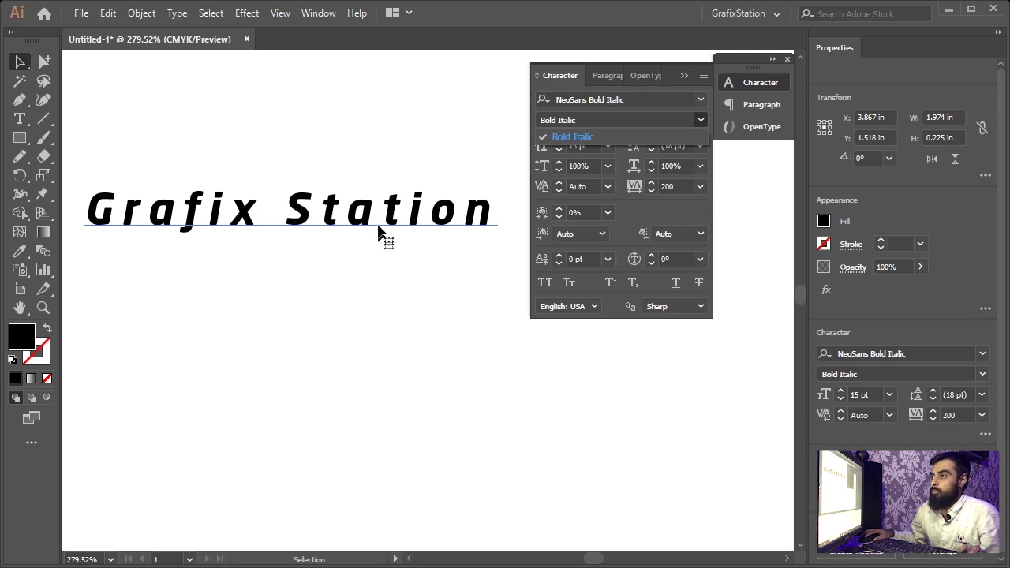
# Search the font field for 'Arial' and set the text in Arial Regular.
pyautogui.click(382, 226)
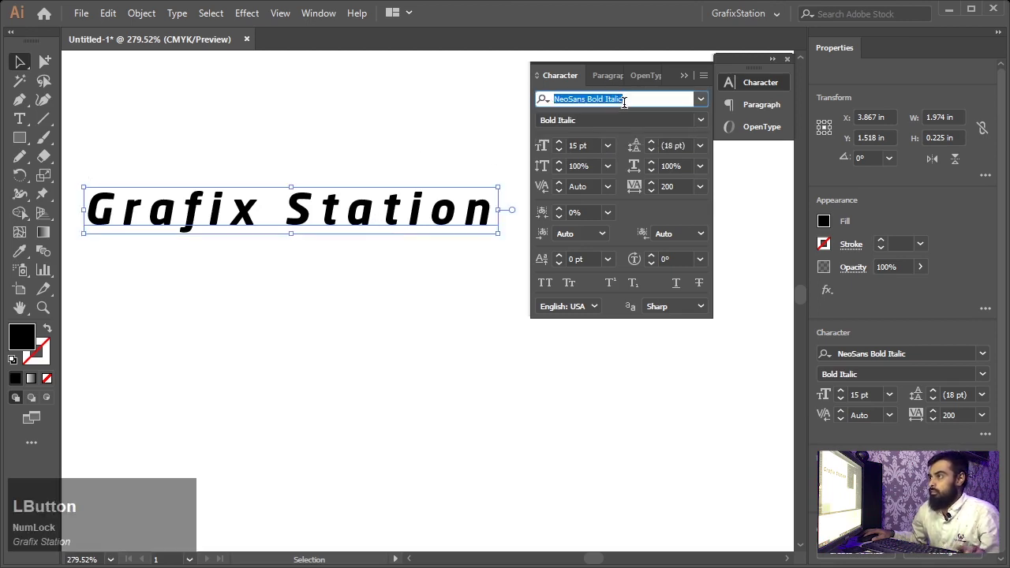
pyautogui.write('aril')
pyautogui.press('BackSpace')
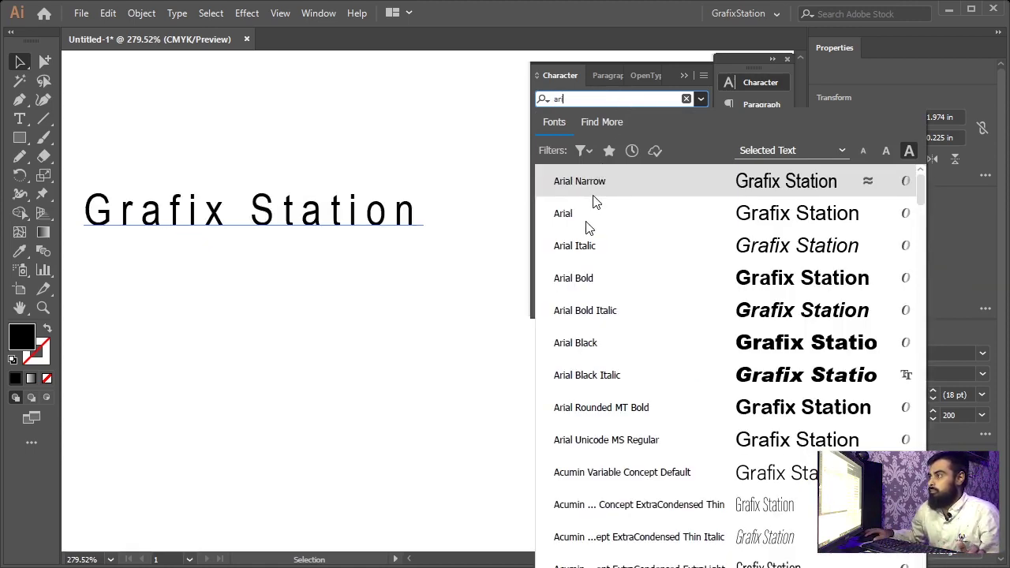
pyautogui.click(595, 227)
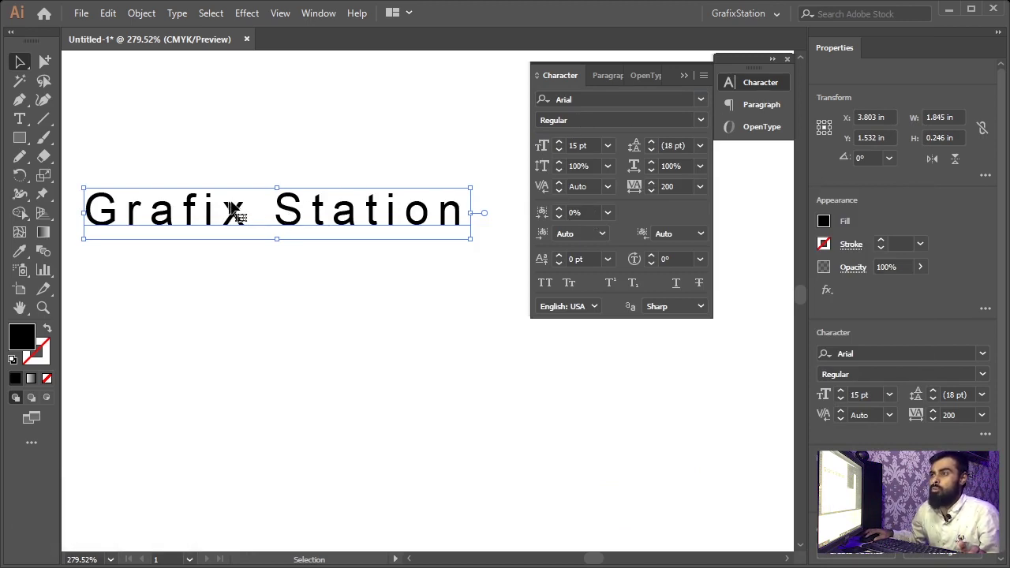
pyautogui.click(250, 173)
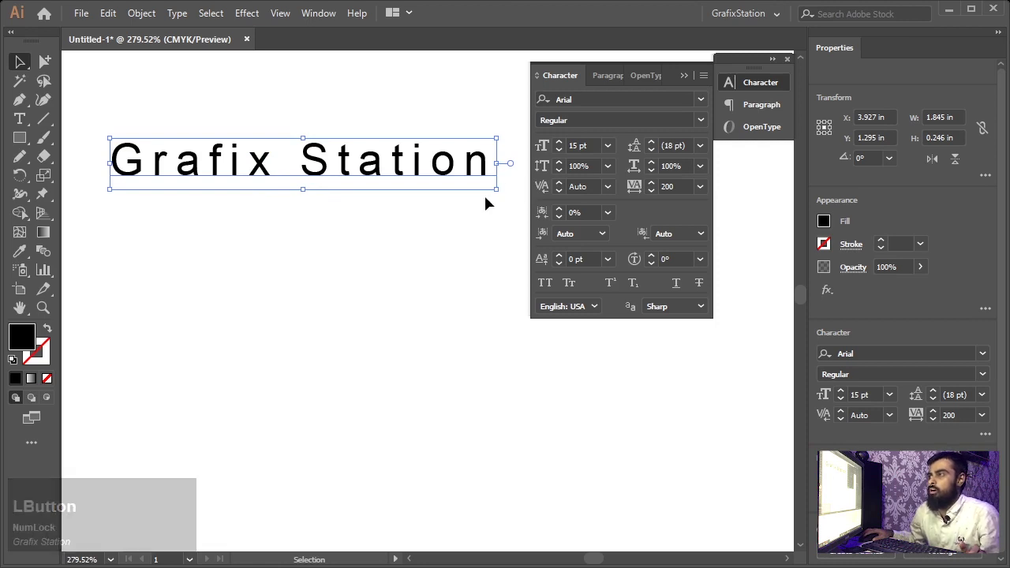
pyautogui.click(418, 224)
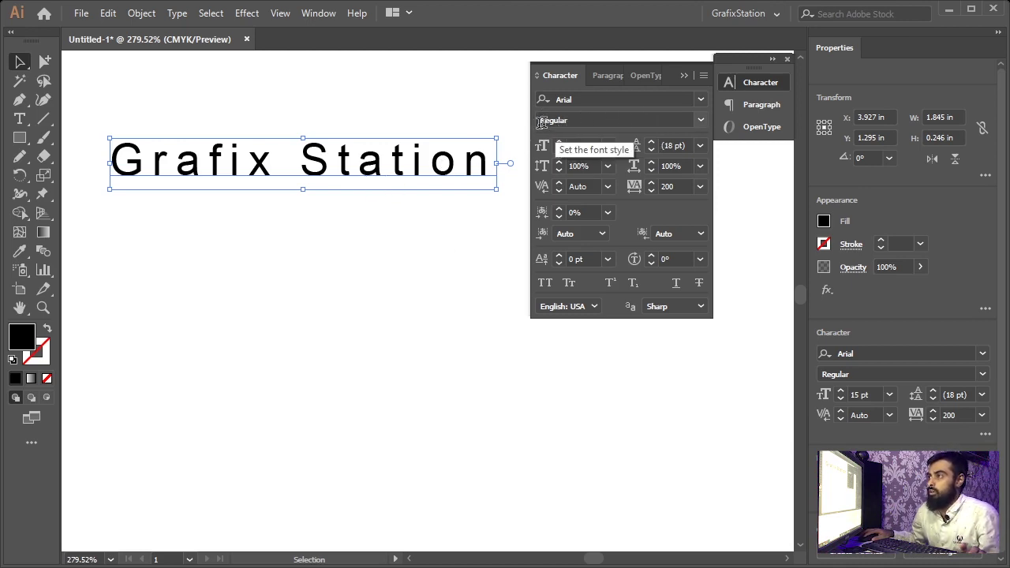
pyautogui.click(705, 123)
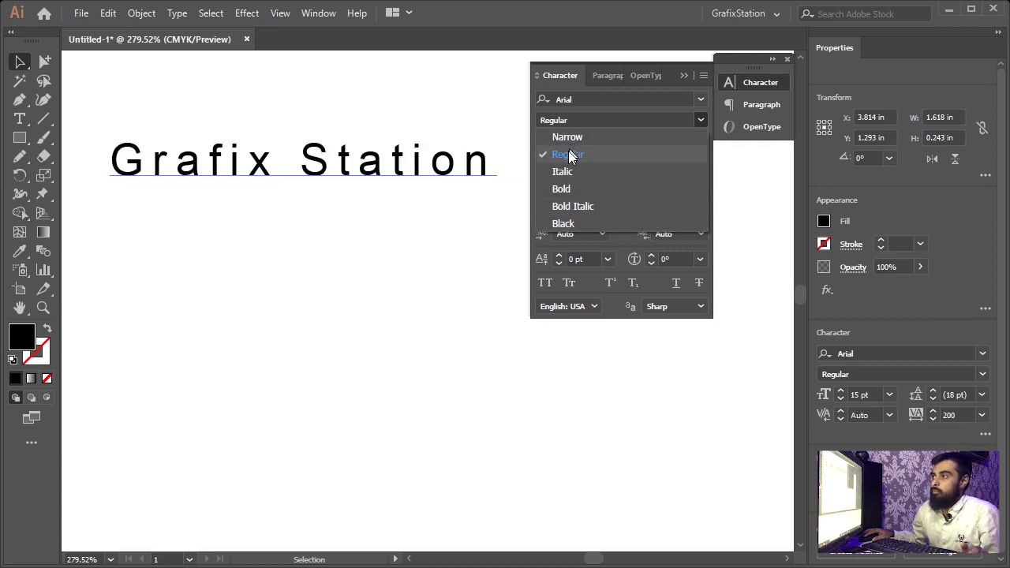
pyautogui.click(573, 158)
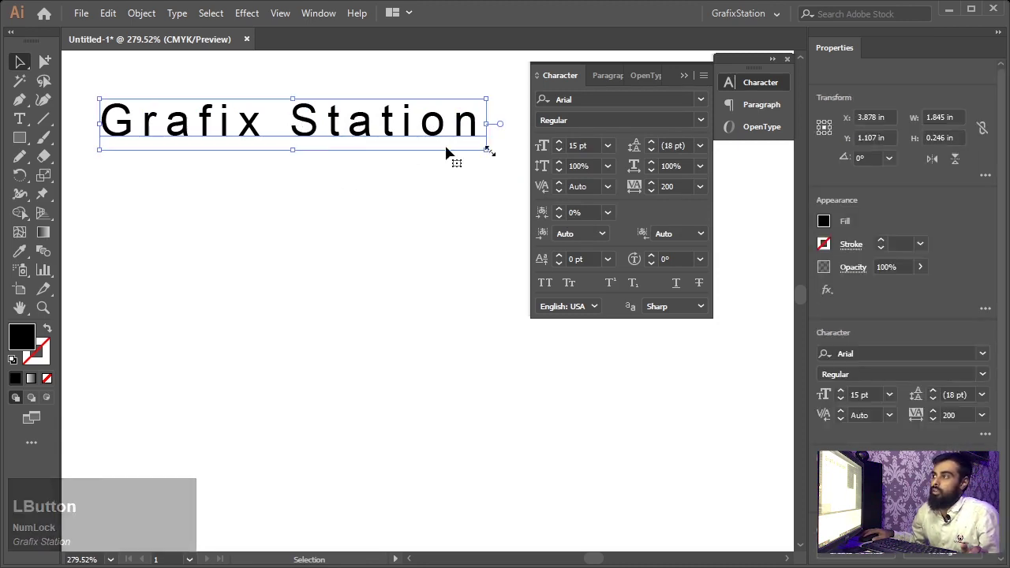
# Deselect and reselect the 'Grafix Station' text object.
pyautogui.click(293, 208)
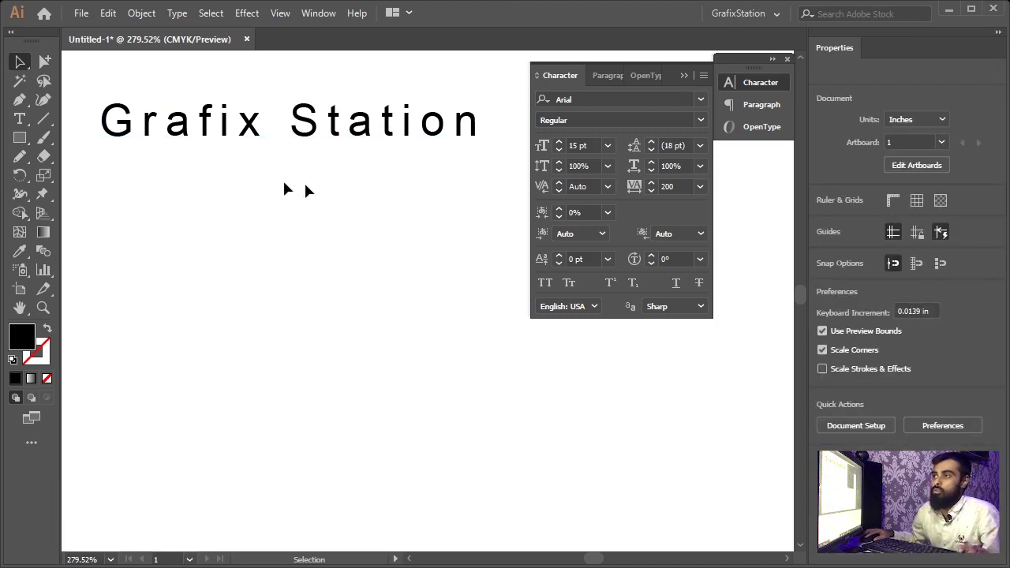
pyautogui.click(288, 187)
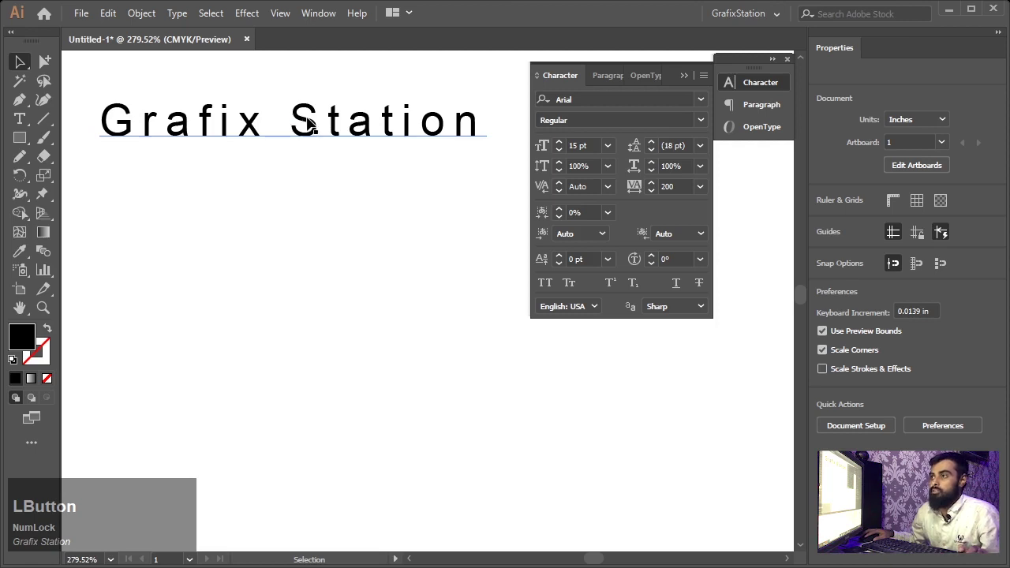
pyautogui.click(305, 202)
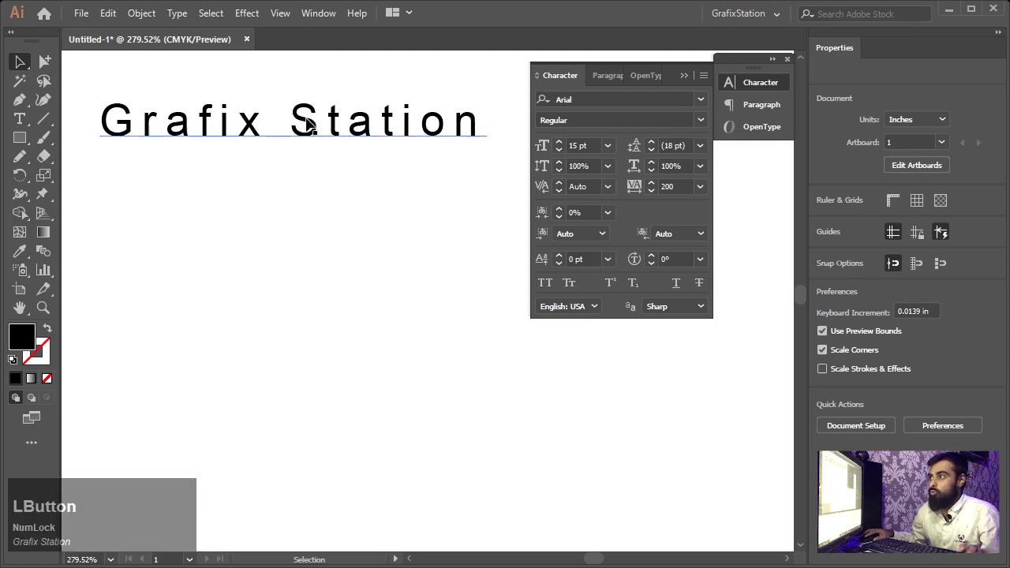
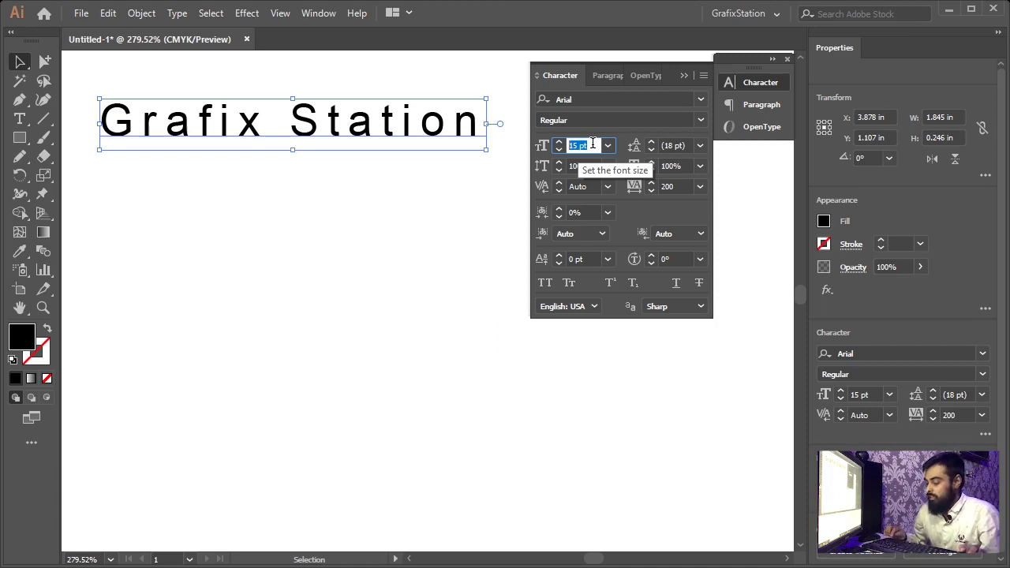
# Set the font size to 10 pt, then scroll the size field up to 13 pt.
pyautogui.press('KP_1')
pyautogui.press('KP_0')
pyautogui.press('KP_Enter')
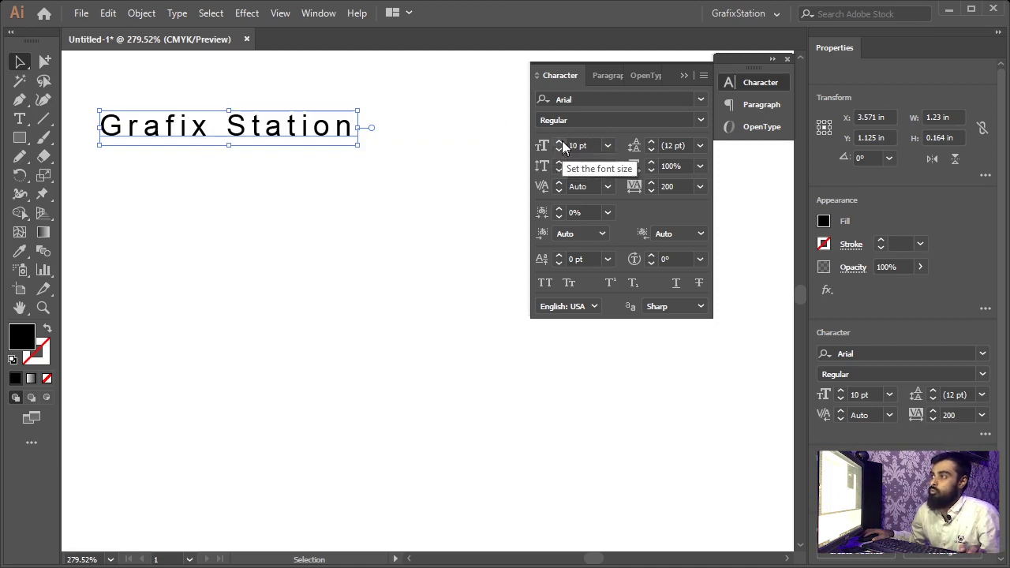
pyautogui.click(567, 144)
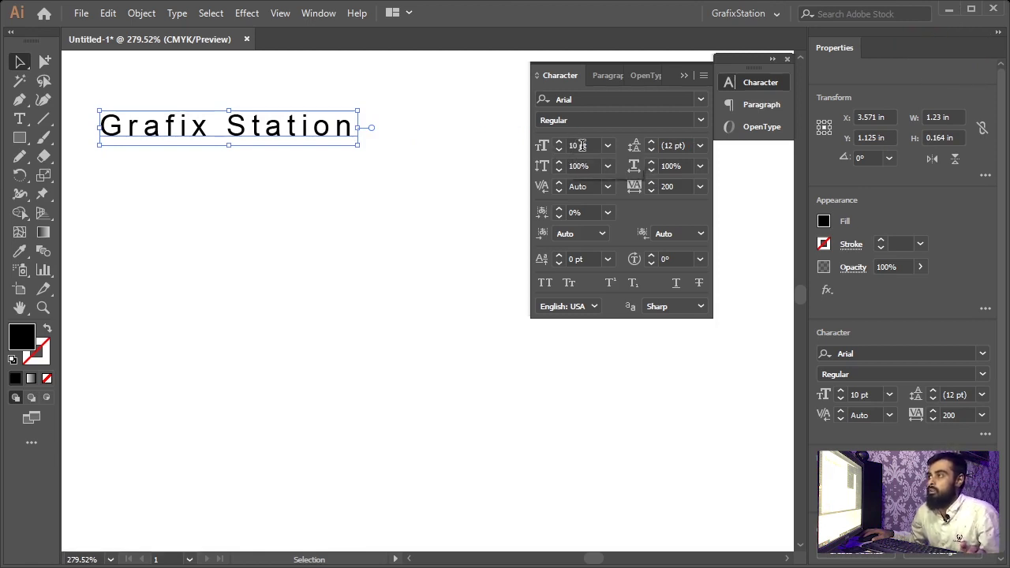
pyautogui.scroll(3)
pyautogui.scroll(-3)
pyautogui.scroll(3)
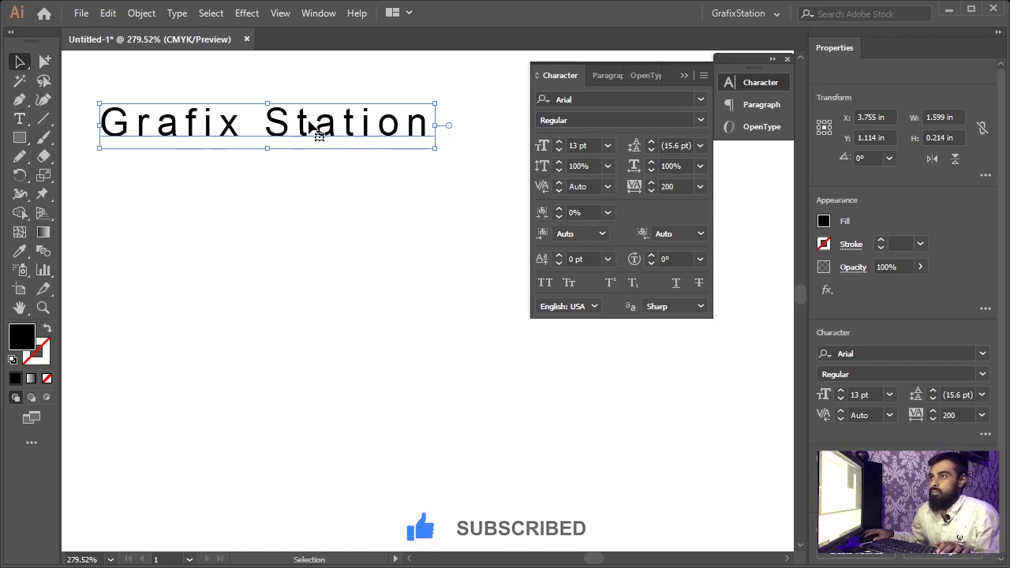
# Add line breaks after 'Station' and a second 'Grafix Station' line, then finish editing.
pyautogui.write('t')
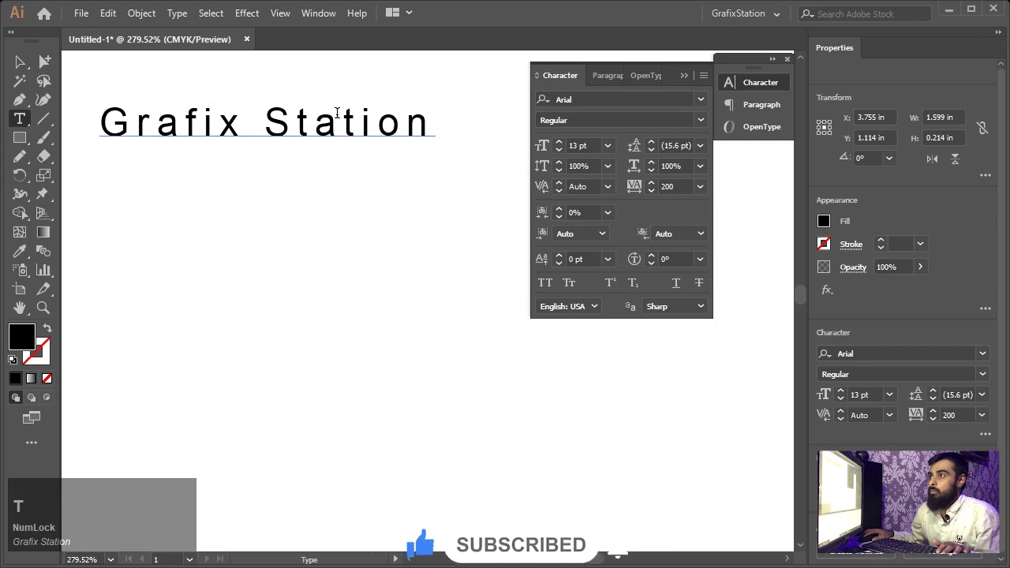
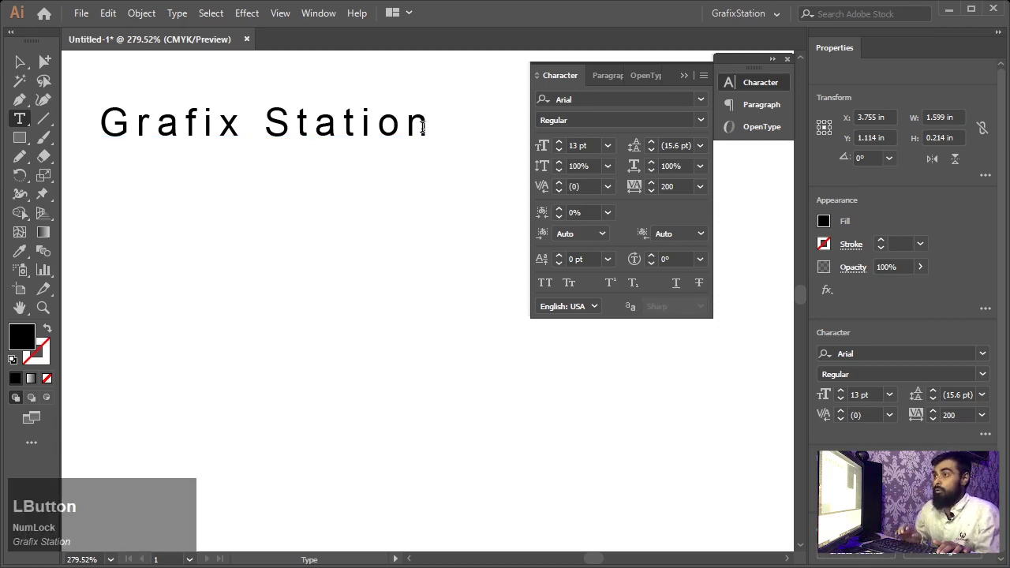
pyautogui.press('Return')
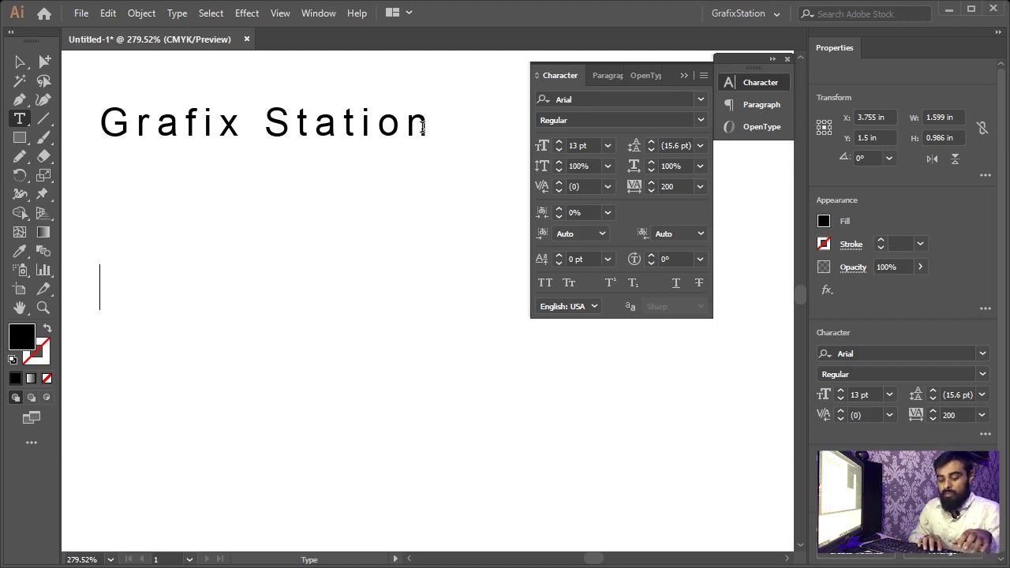
pyautogui.press('shift+g')
pyautogui.write('ra')
pyautogui.write('fix')
pyautogui.press('space')
pyautogui.write('station')
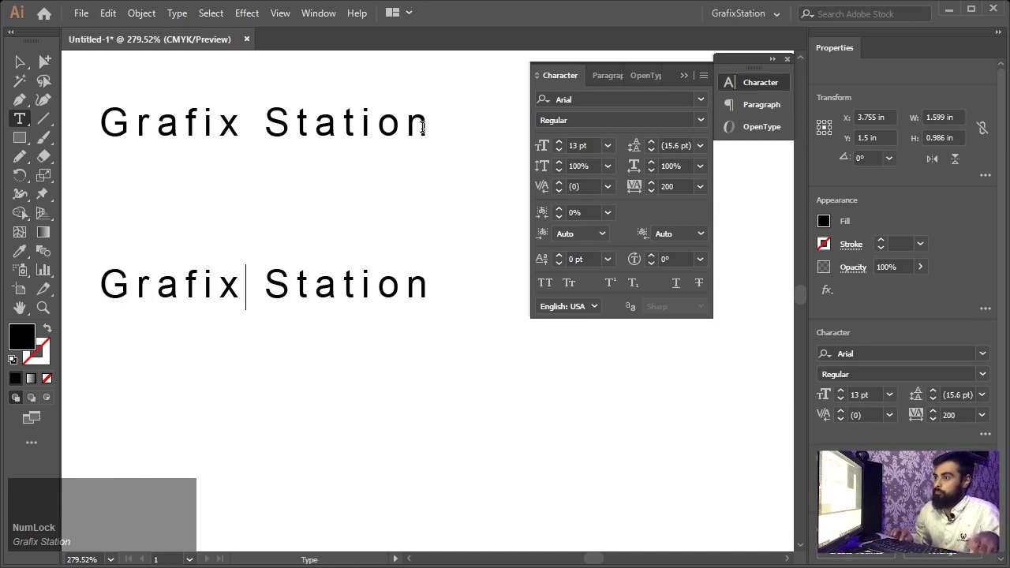
pyautogui.press('KP_Enter')
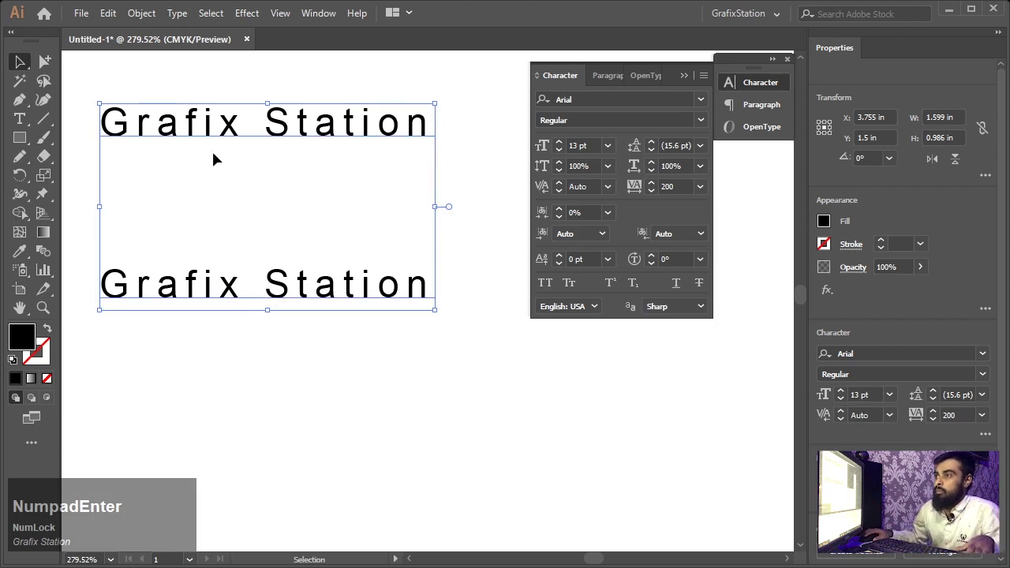
# Set the two-line 'Grafix Station' leading to 0.1 pt, reset to Auto, then back to 0.1 pt.
pyautogui.click(230, 178)
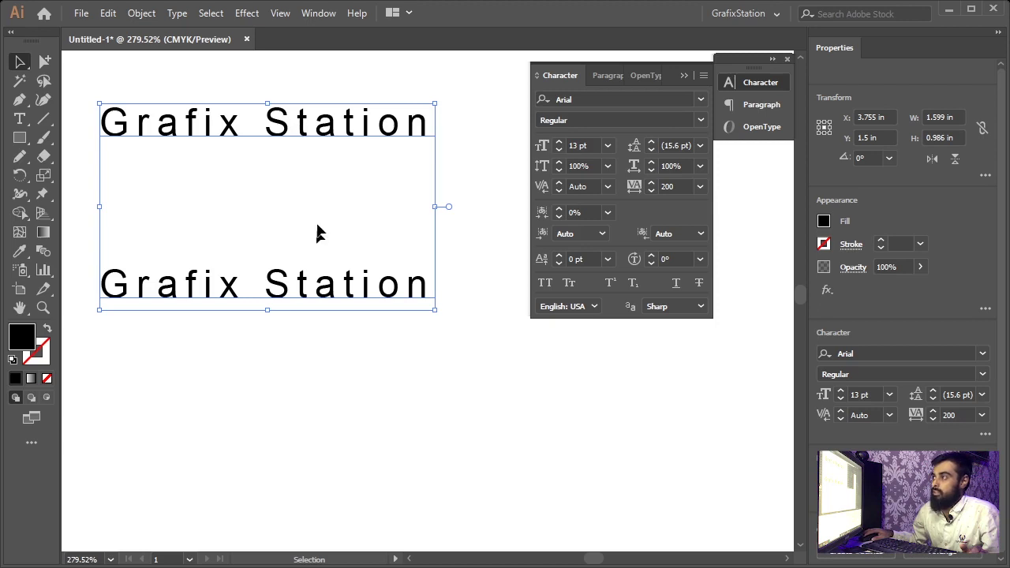
pyautogui.scroll(-3)
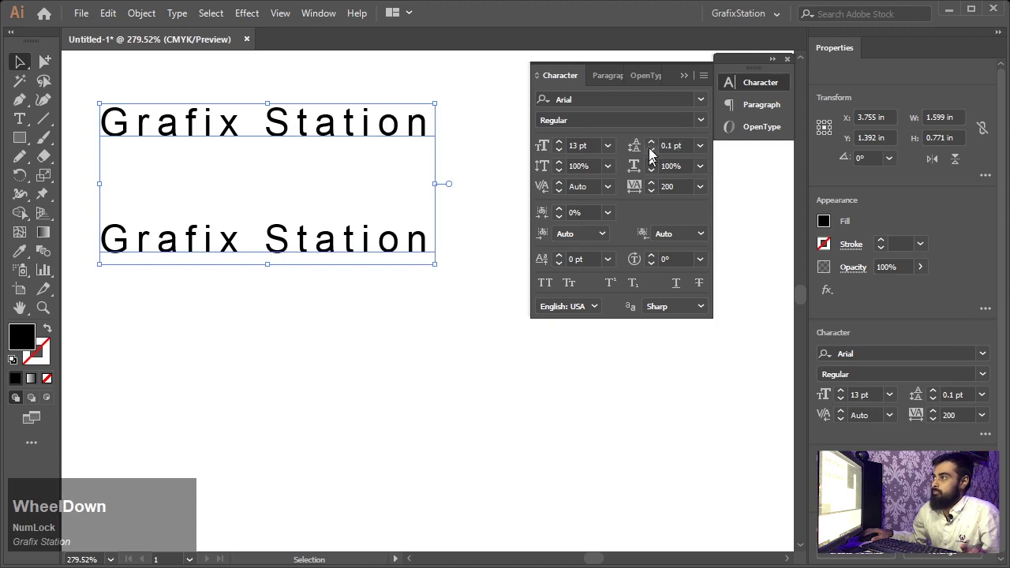
pyautogui.click(711, 149)
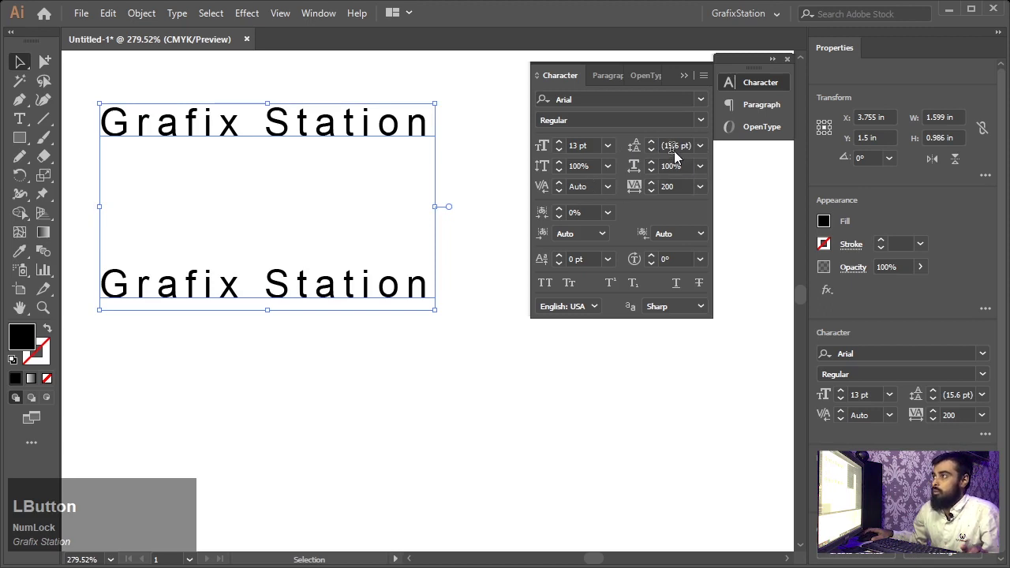
pyautogui.scroll(3)
pyautogui.scroll(-3)
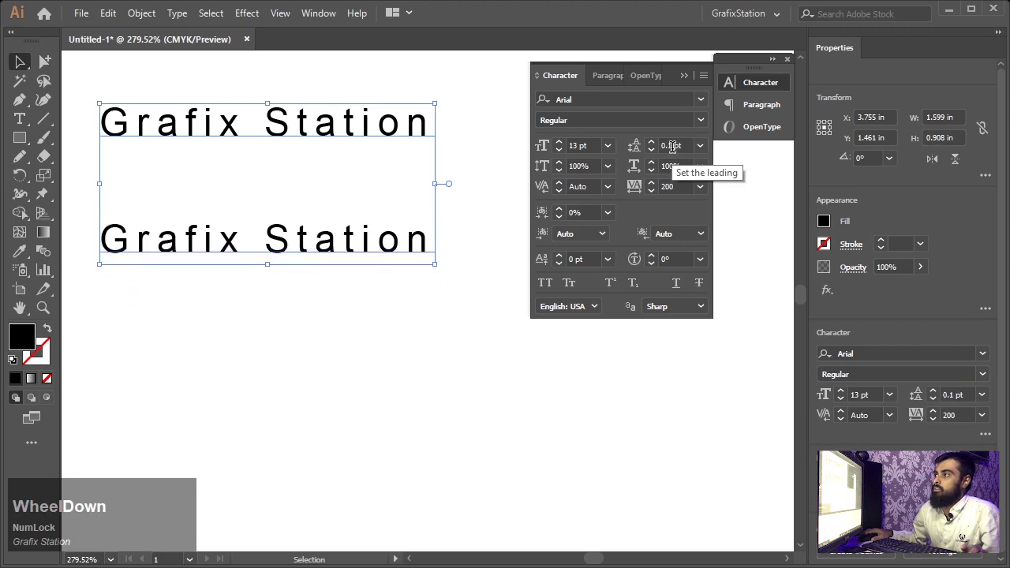
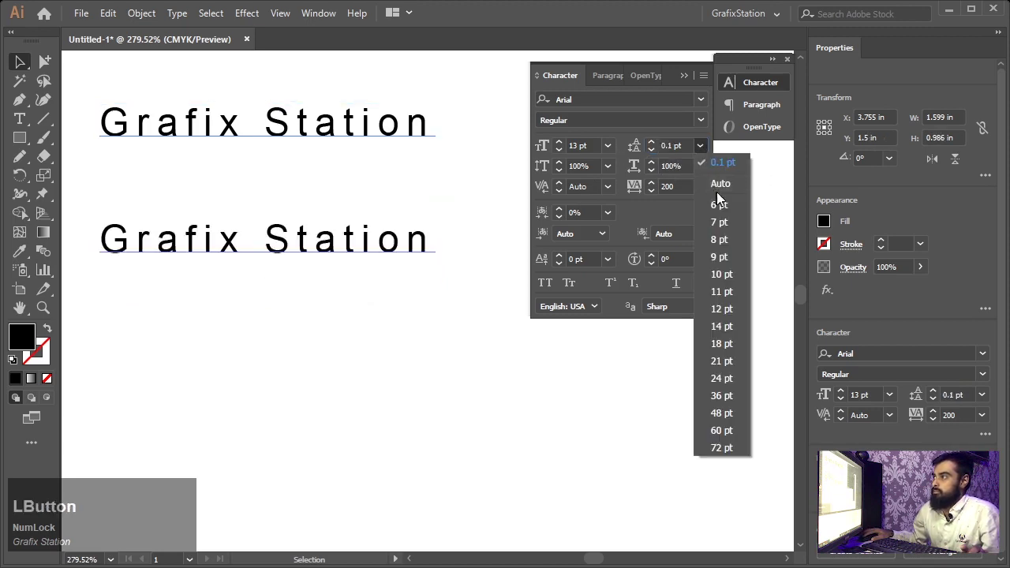
# Delete the placeholder and type 'grafix station', fixing a typo, then finish editing.
pyautogui.press('Delete')
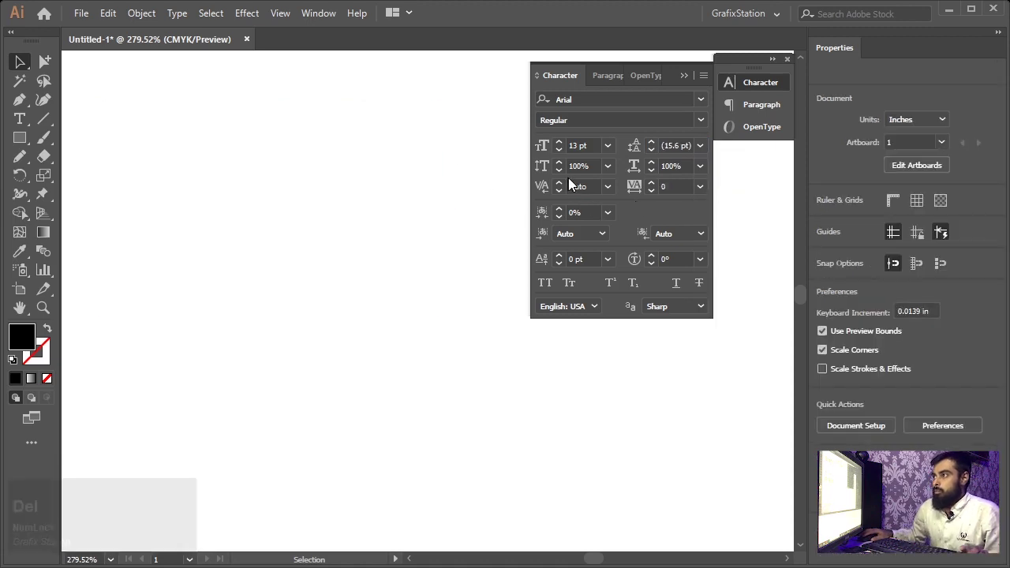
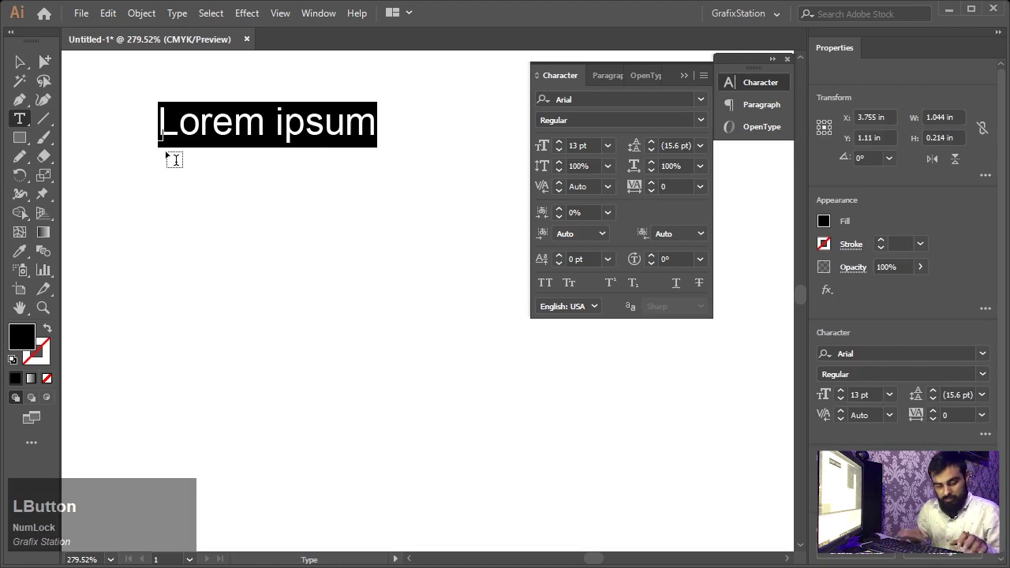
pyautogui.write('grafix')
pyautogui.press('space')
pyautogui.write('statoi')
pyautogui.press('BackSpace')
pyautogui.write('ion')
pyautogui.press('Return')
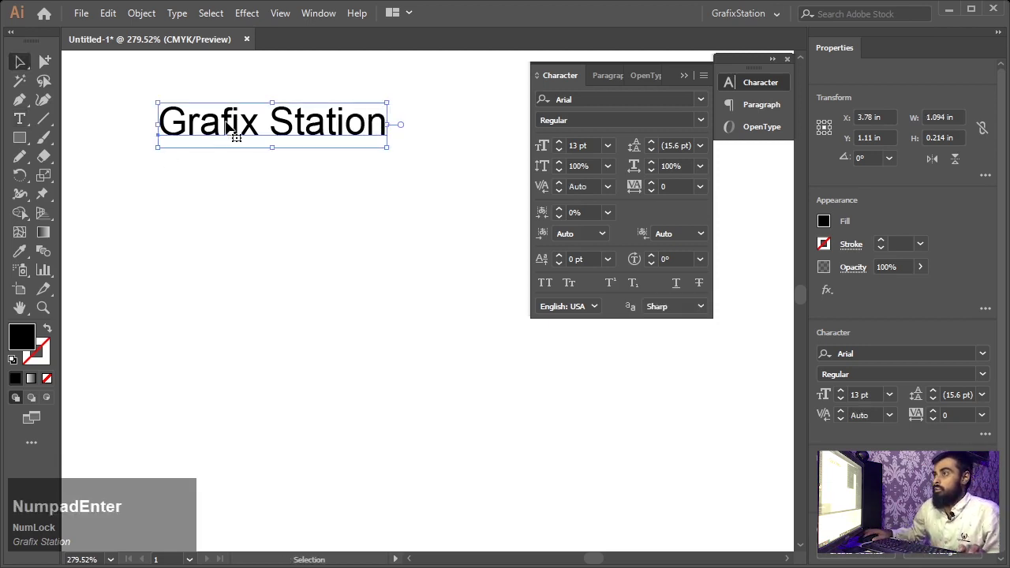
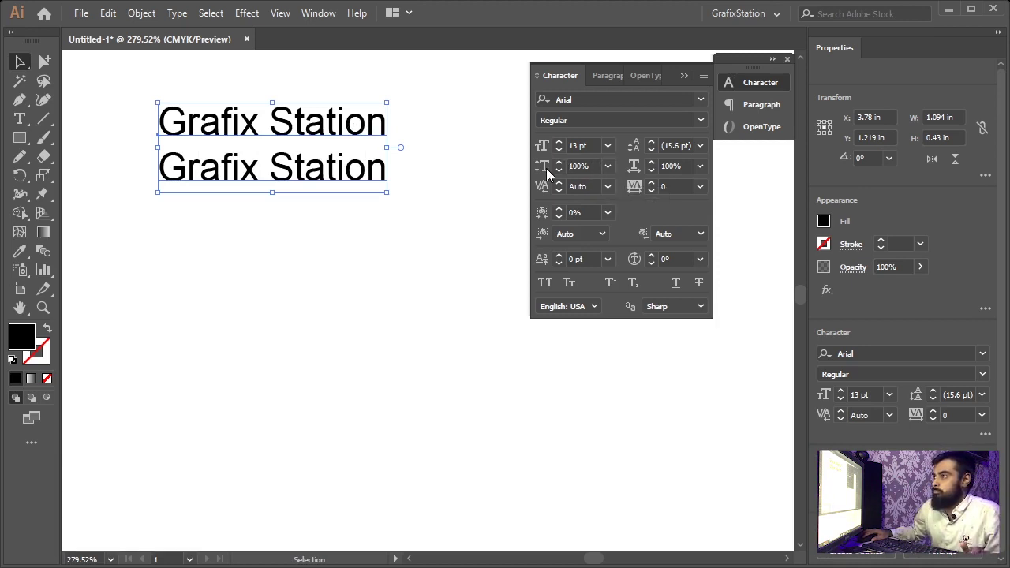
# Keep Vertical Scale at 100% and reposition both 'Grafix Station' lines on the artboard.
pyautogui.click(616, 170)
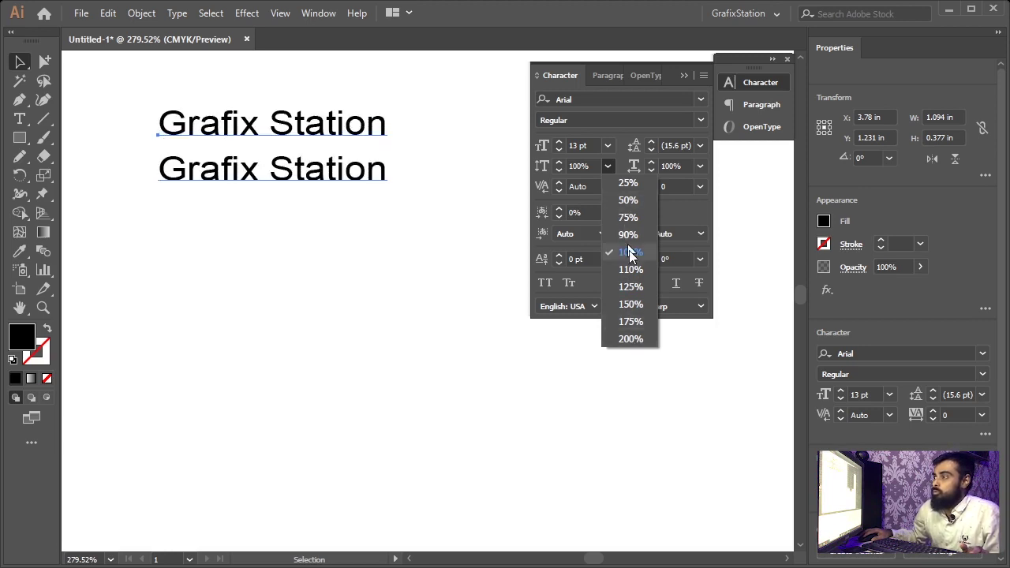
pyautogui.click(637, 260)
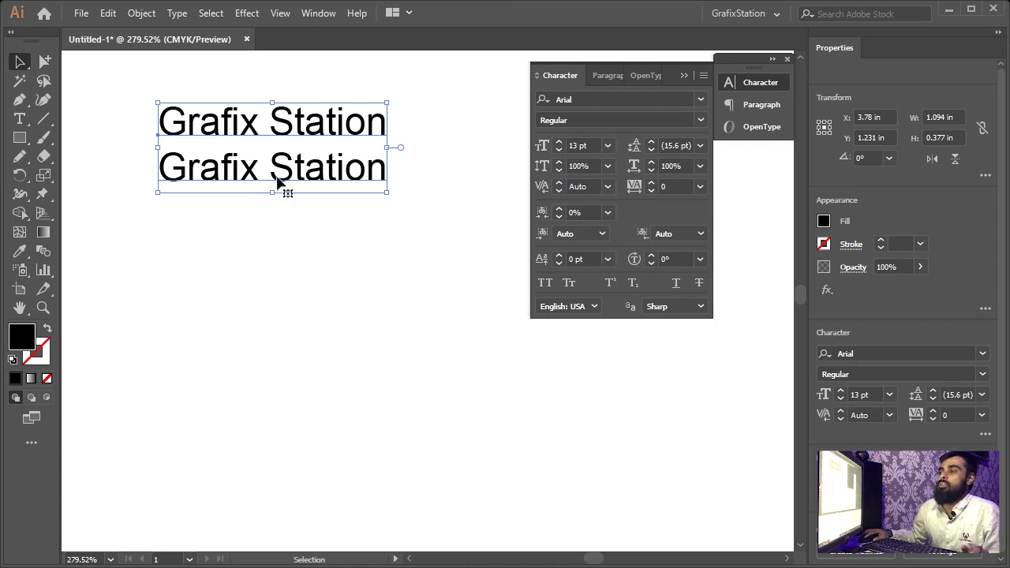
pyautogui.click(297, 187)
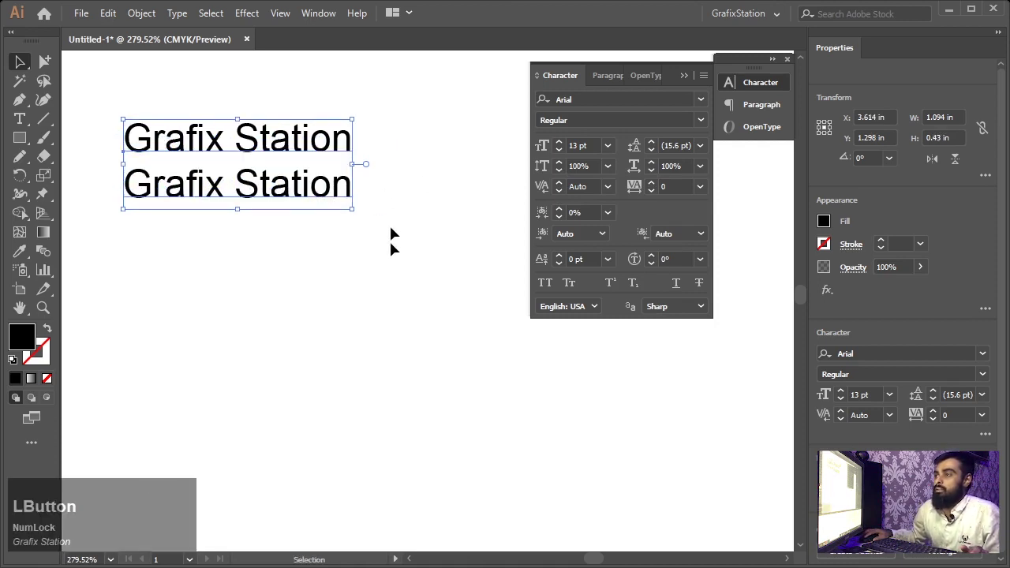
pyautogui.click(279, 265)
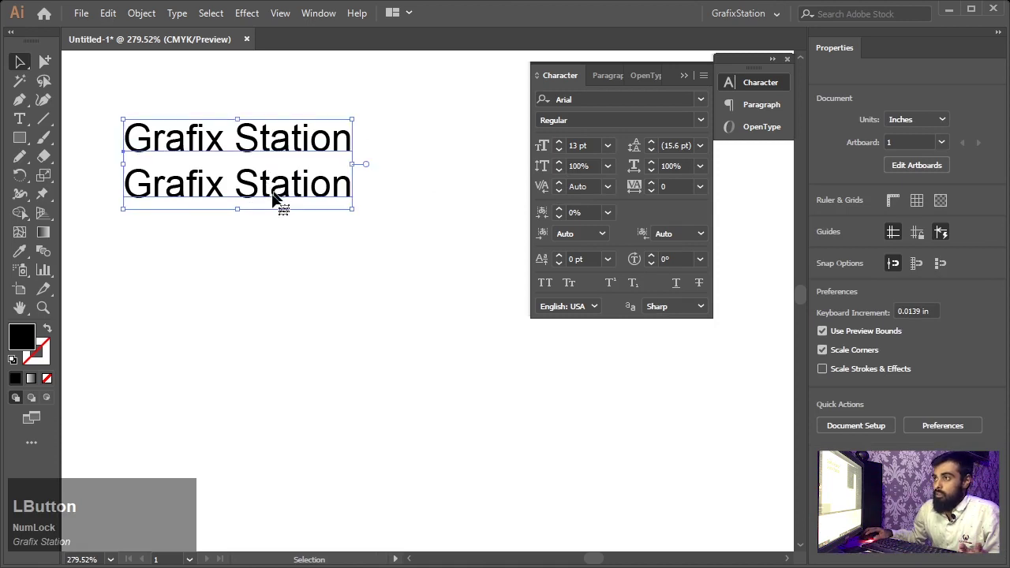
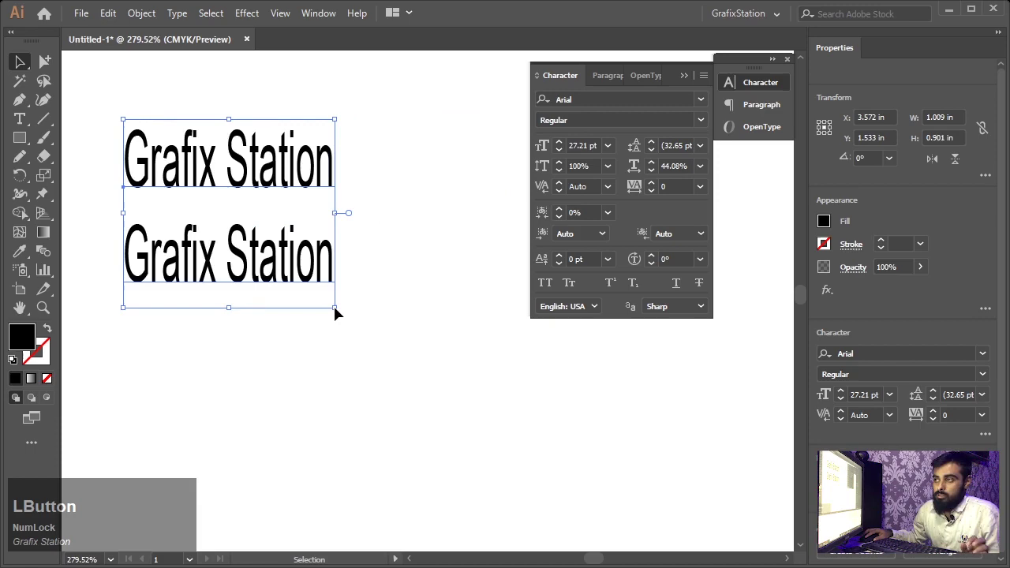
# Undo the stretch and confirm Vertical and Horizontal Scale both remain at 100%.
pyautogui.press('z')
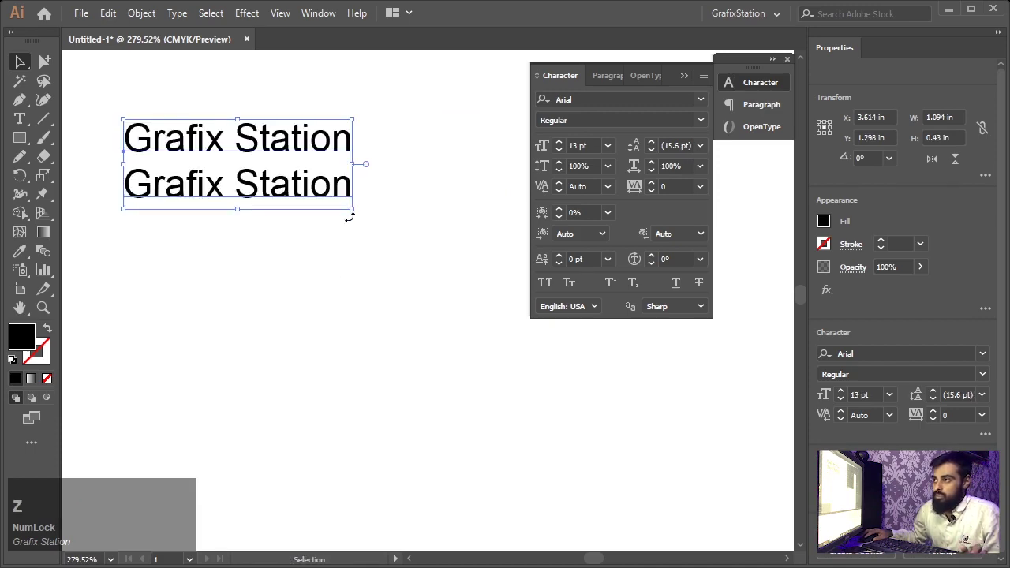
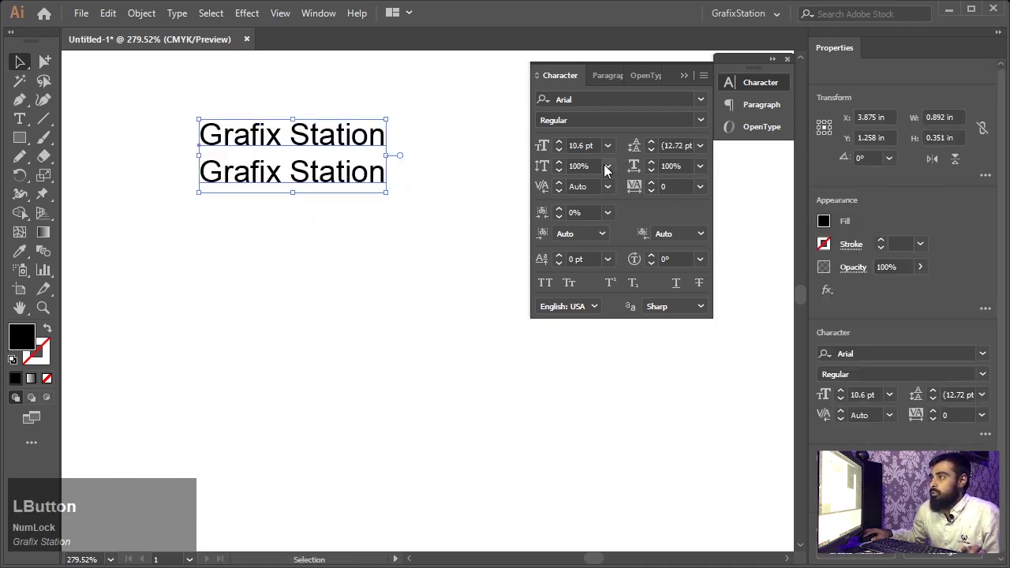
pyautogui.click(614, 169)
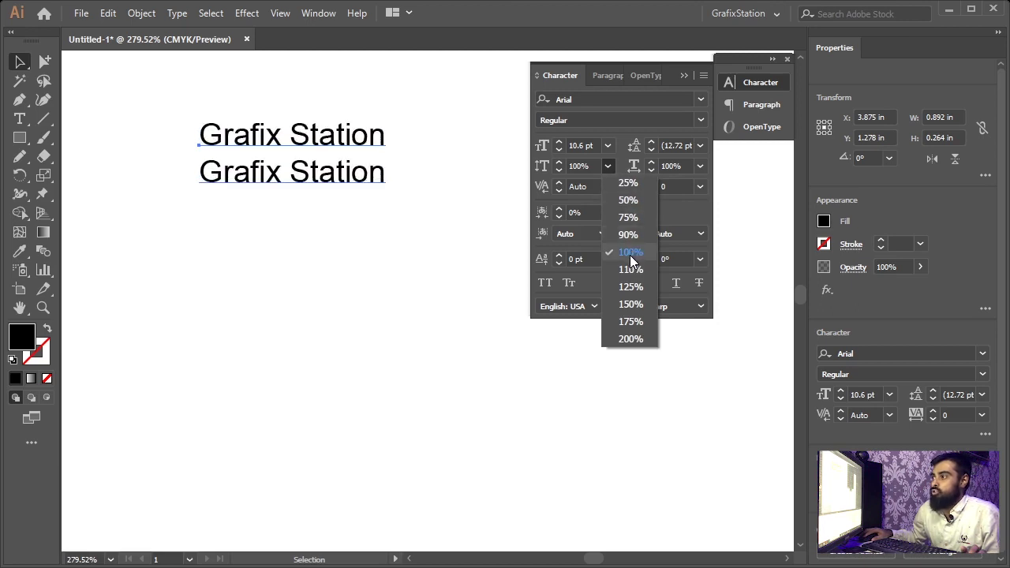
pyautogui.click(636, 259)
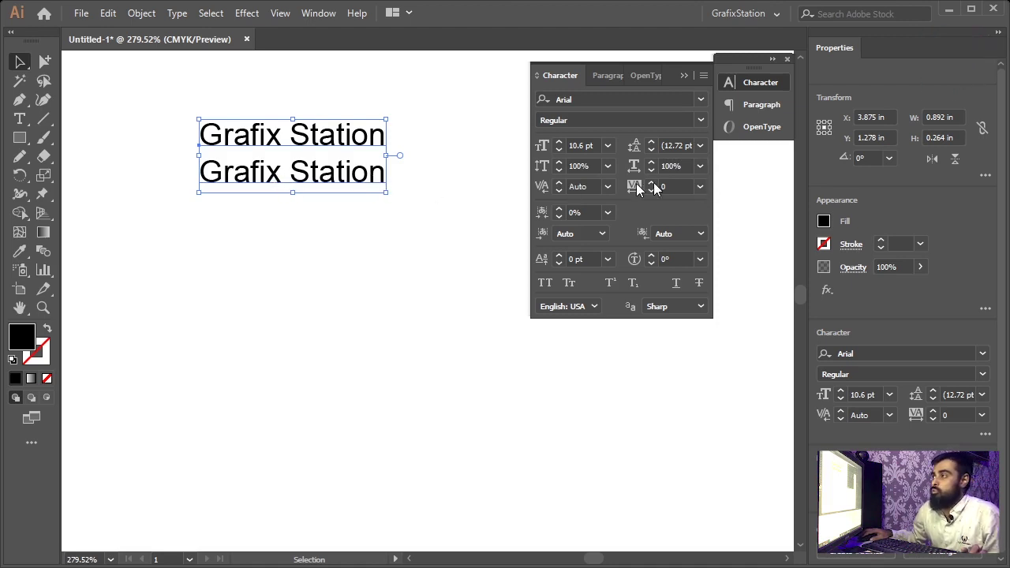
pyautogui.click(708, 174)
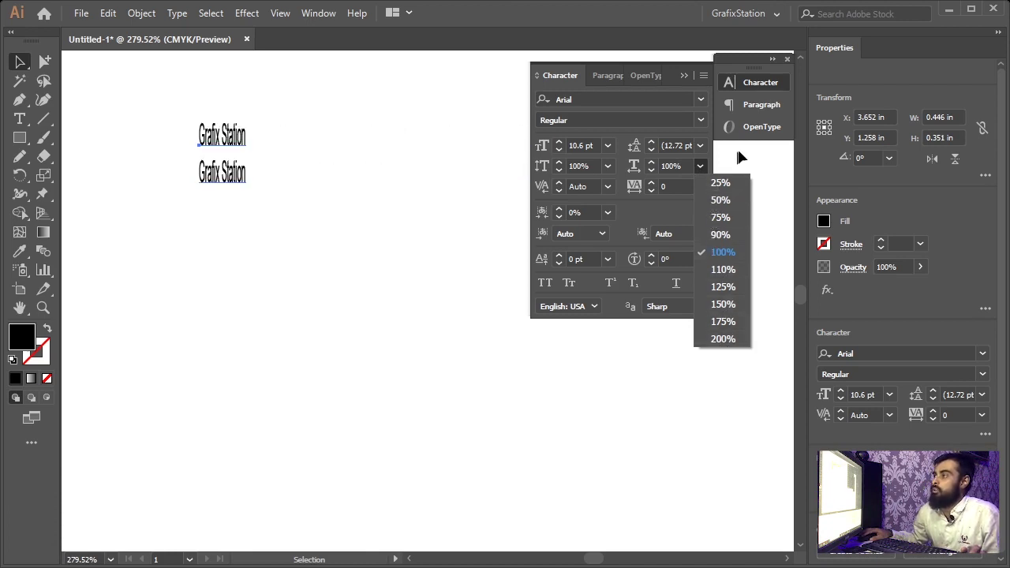
pyautogui.click(743, 155)
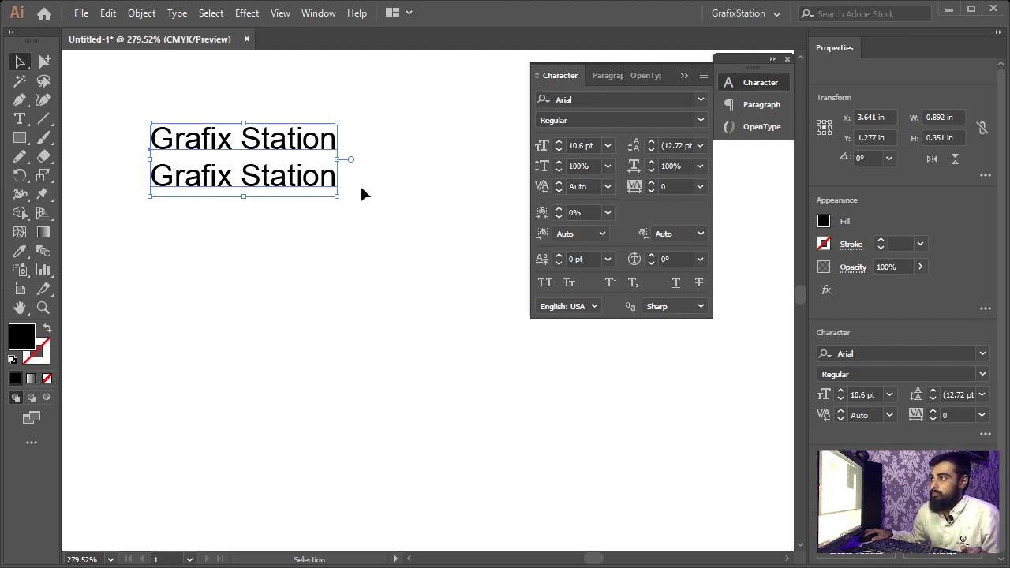
# Review the Kerning presets, then start a new text line below the two 'Grafix Station' lines.
pyautogui.click(613, 190)
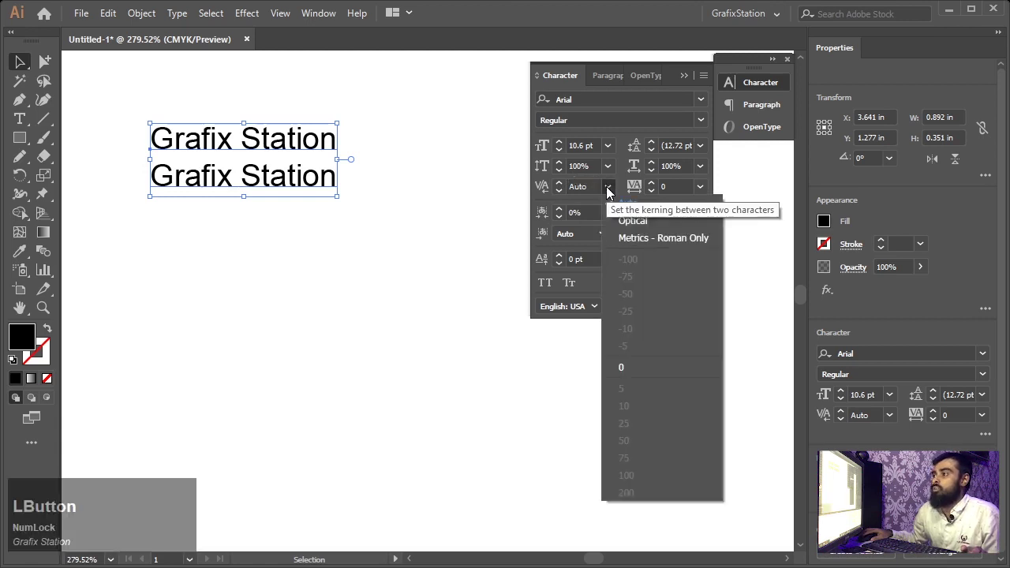
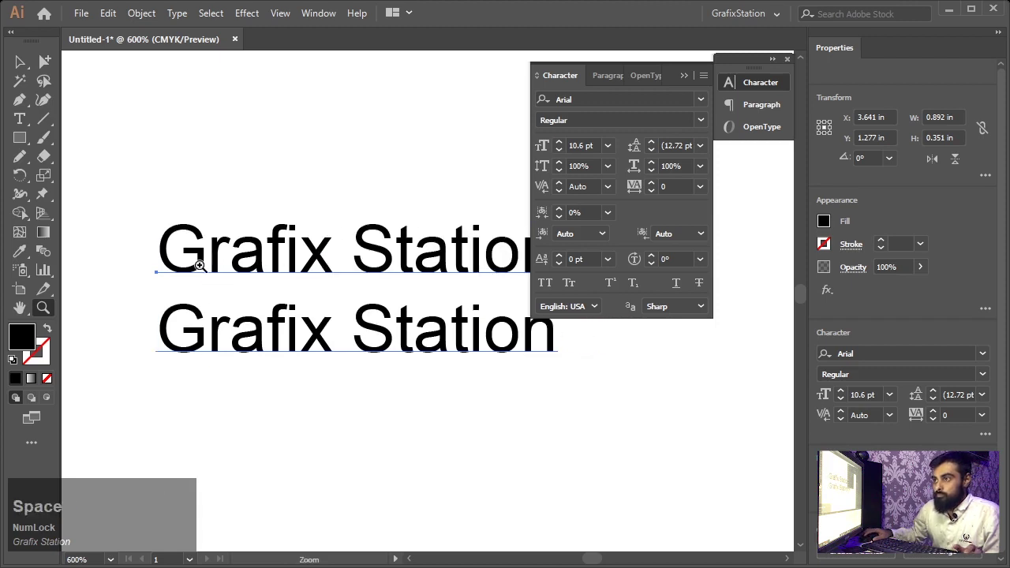
pyautogui.press('t')
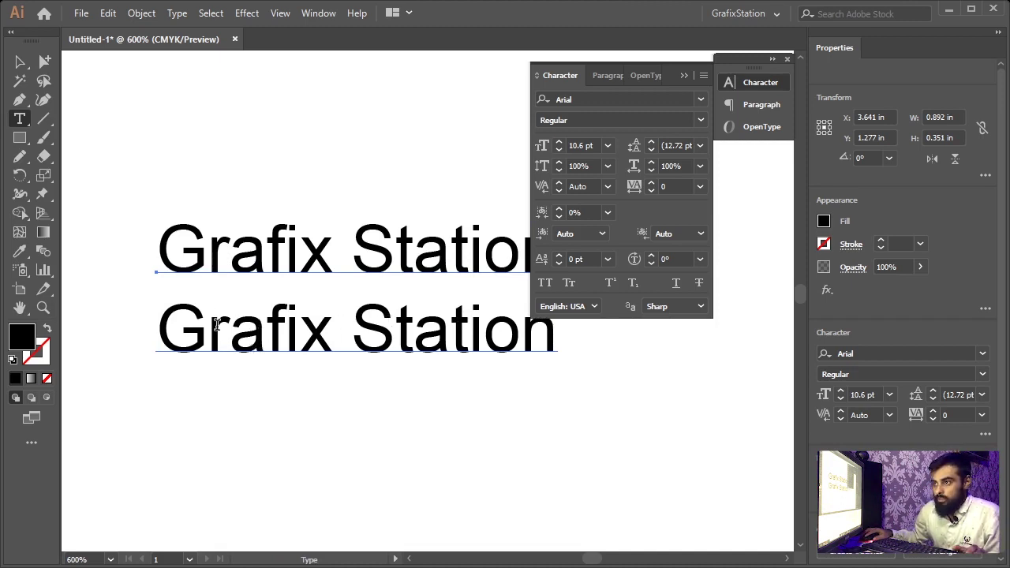
pyautogui.click(26, 75)
pyautogui.press('space')
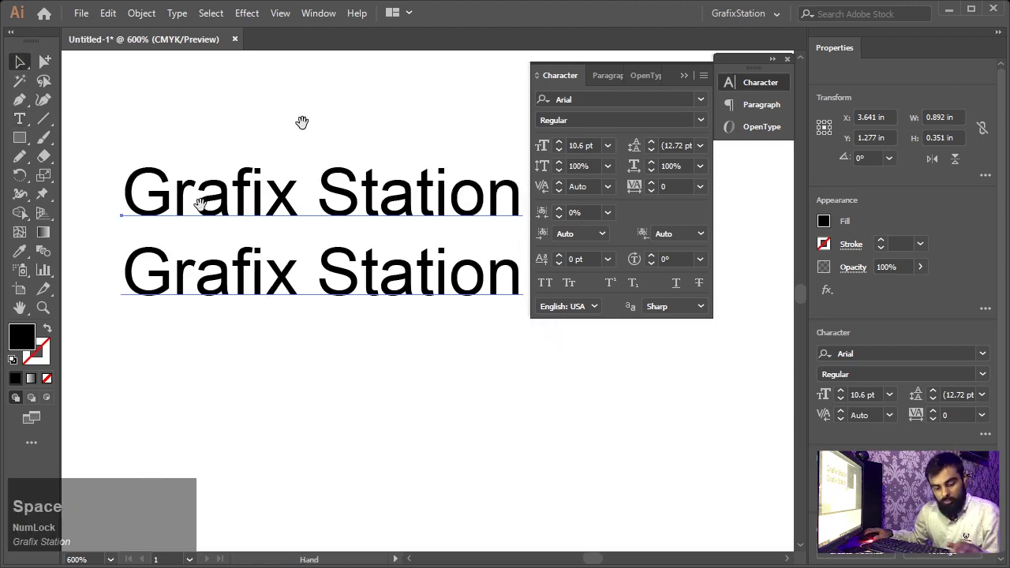
# Add a new text object reading 'test' below the existing lines.
pyautogui.press('t')
pyautogui.click(273, 421)
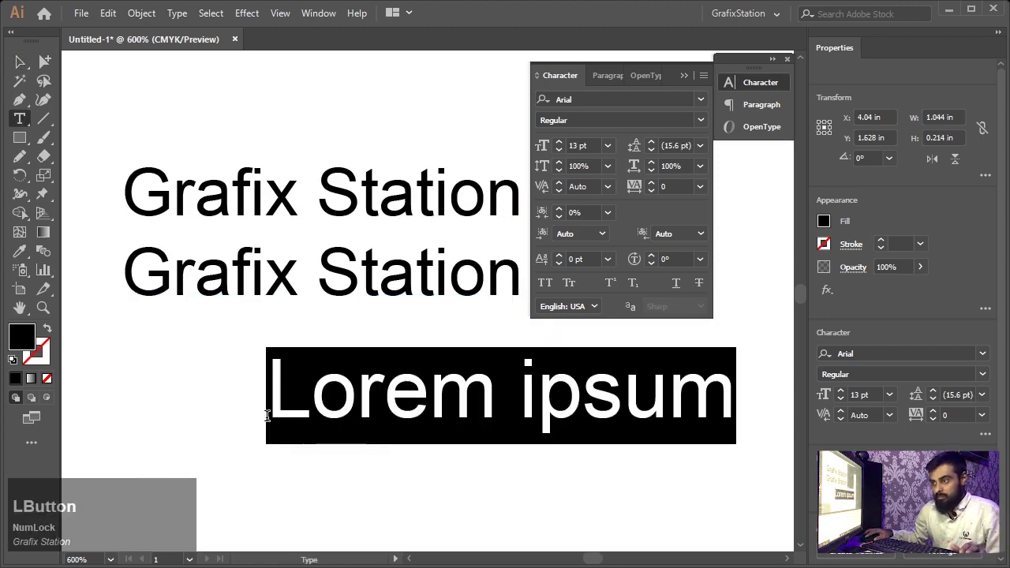
pyautogui.write('test')
pyautogui.press('KP_Enter')
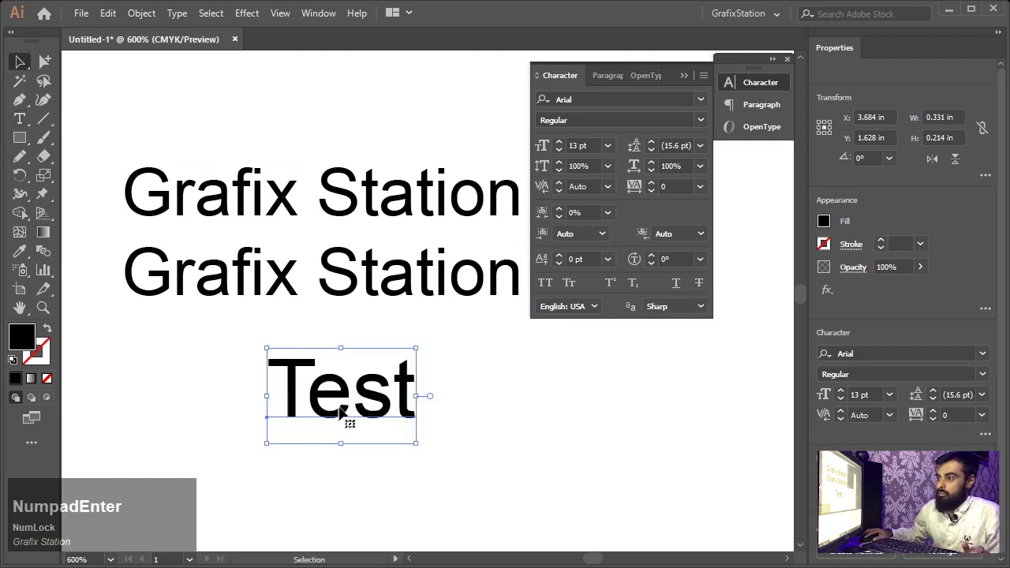
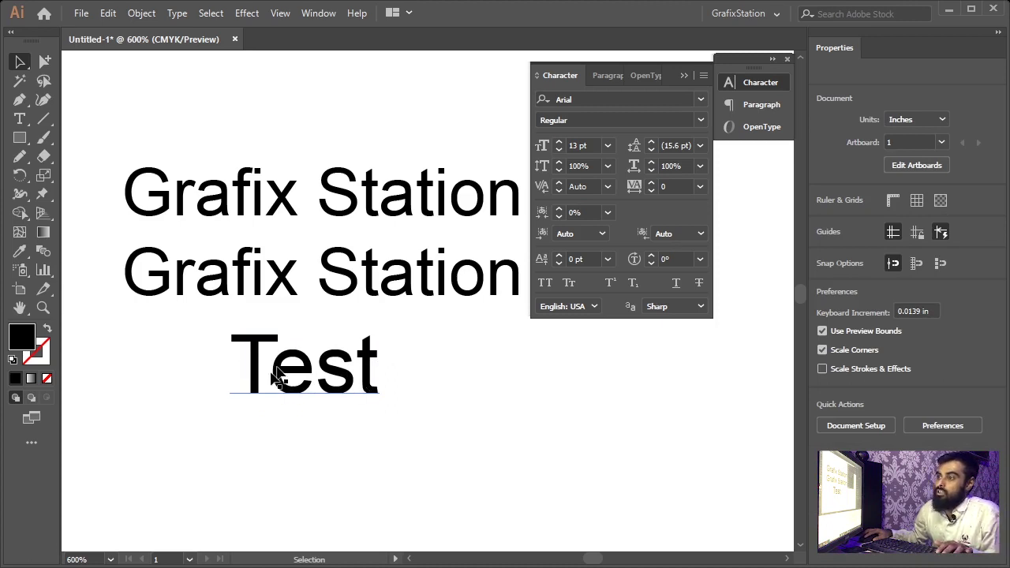
# Kern the T–e pair of 'Test' to -100, then tighten it to -200 and deselect.
pyautogui.press('t')
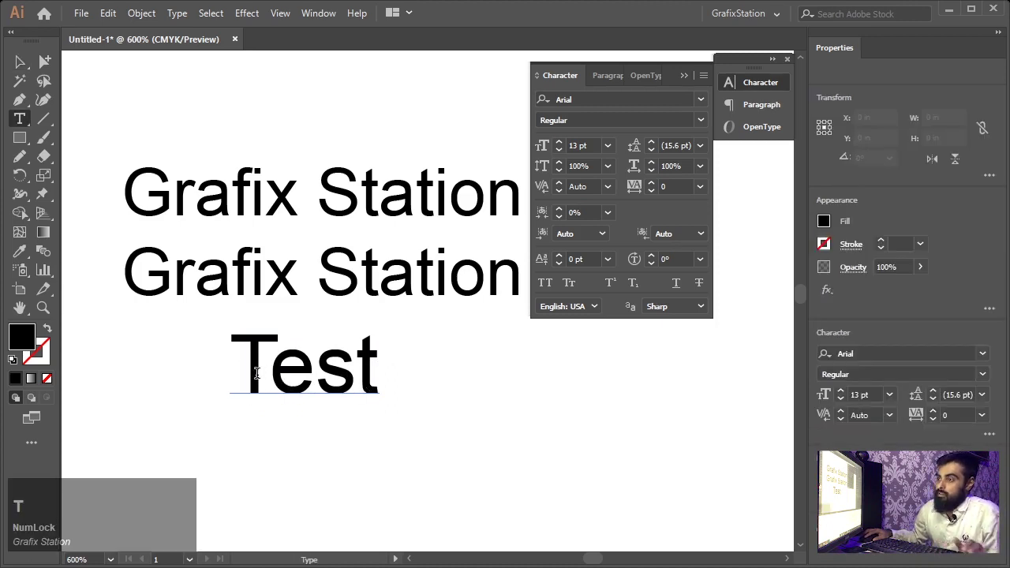
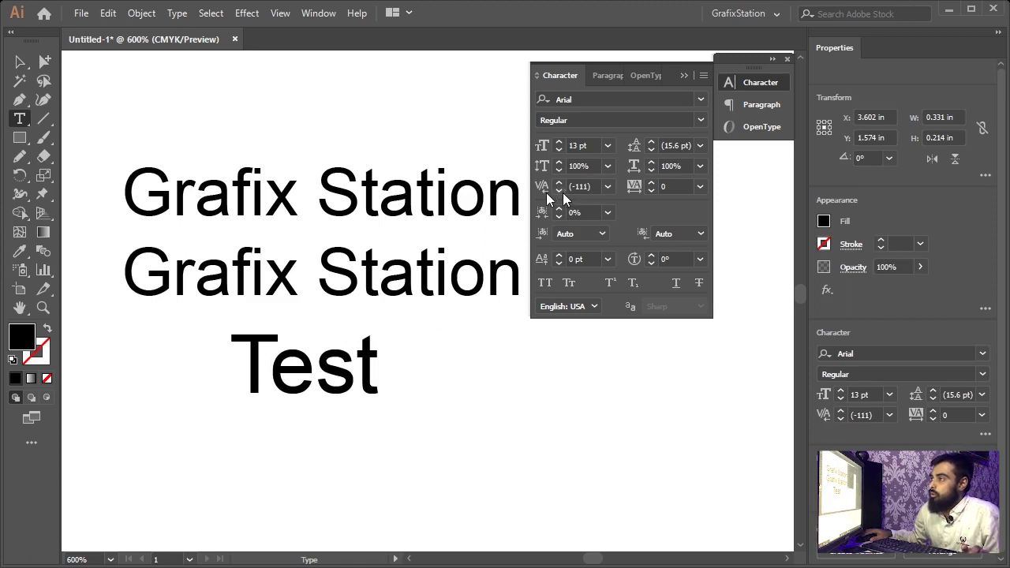
pyautogui.click(564, 198)
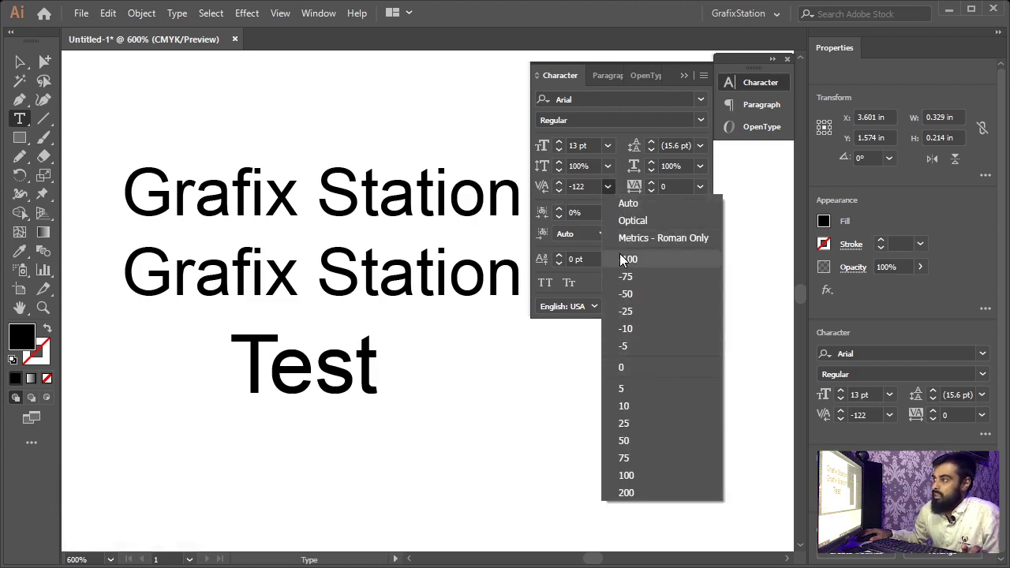
pyautogui.click(637, 260)
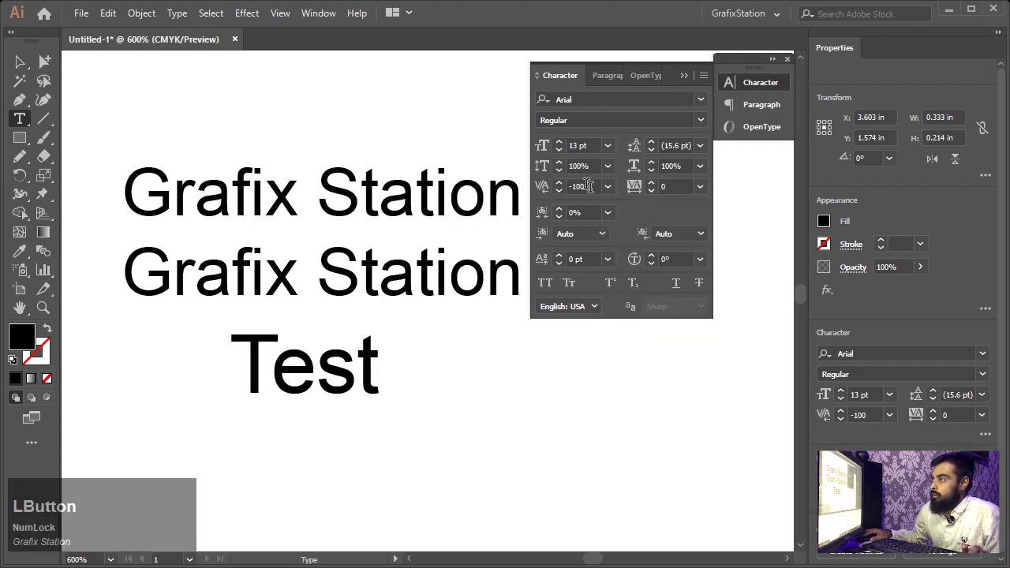
pyautogui.press('KP_Subtract')
pyautogui.press('KP_2')
pyautogui.press('KP_0')
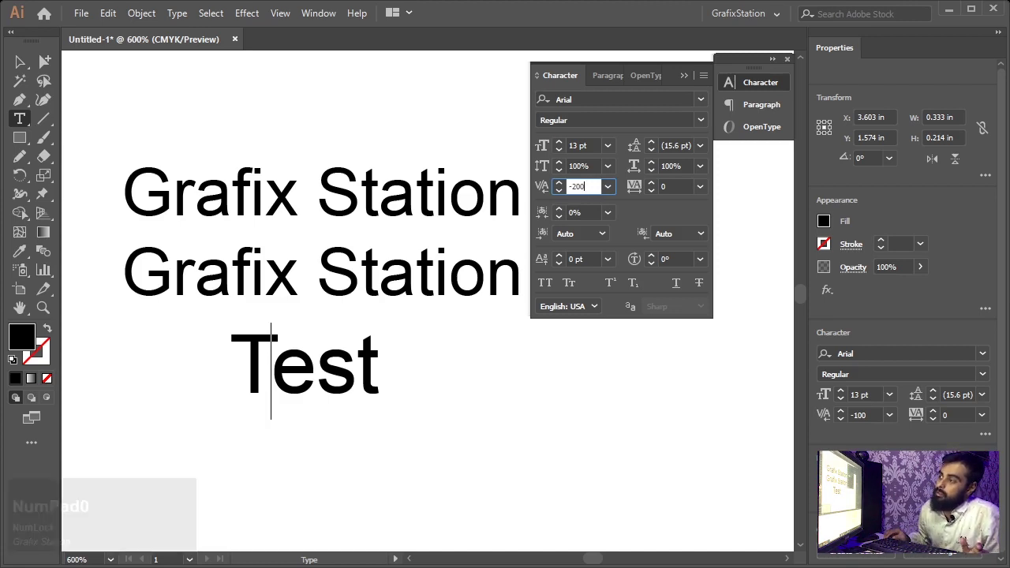
pyautogui.press('Return')
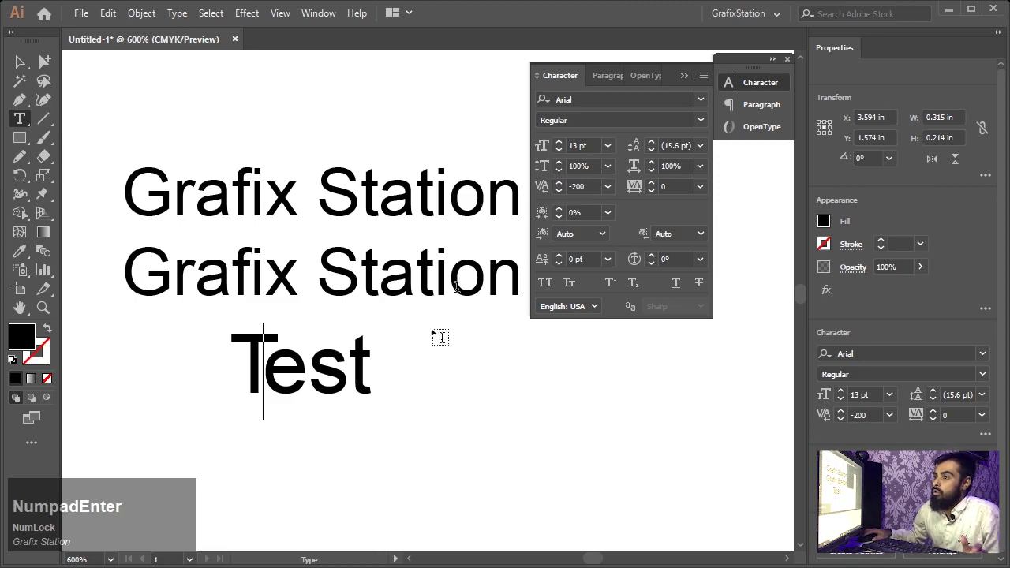
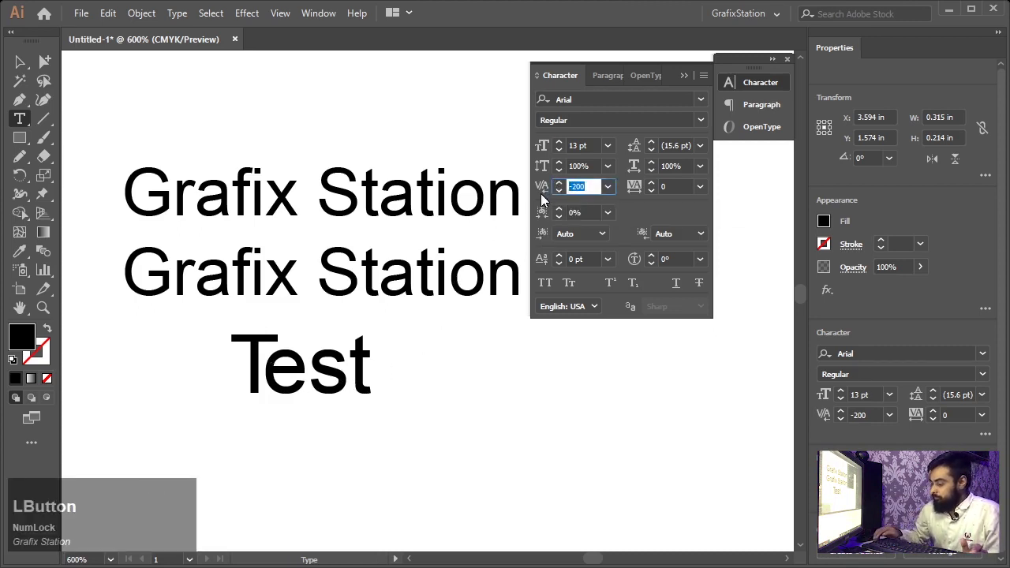
pyautogui.press('Return')
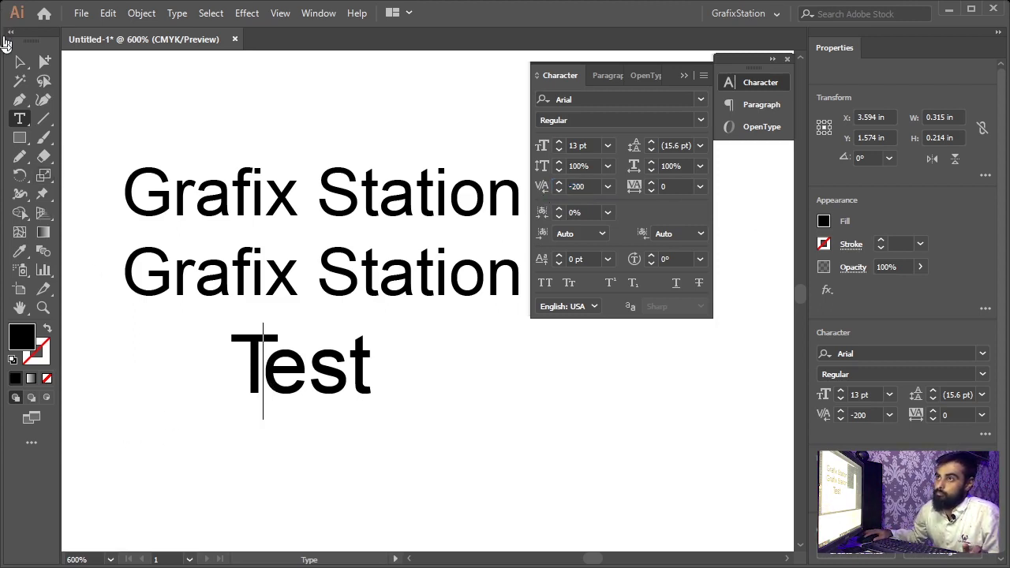
pyautogui.click(28, 68)
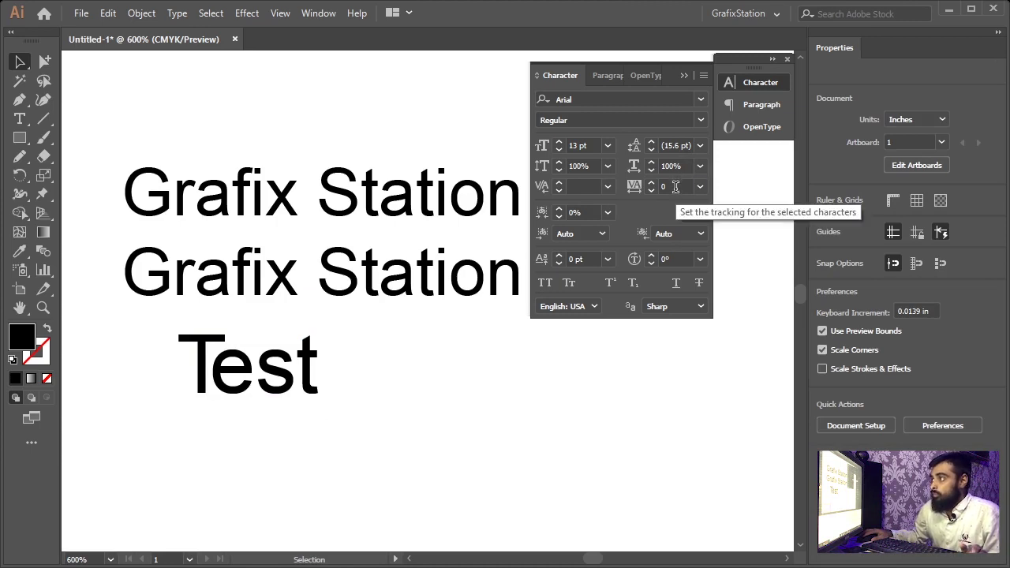
# Type a new 'grafix station' line below 'Test' and shrink it down.
pyautogui.click(330, 281)
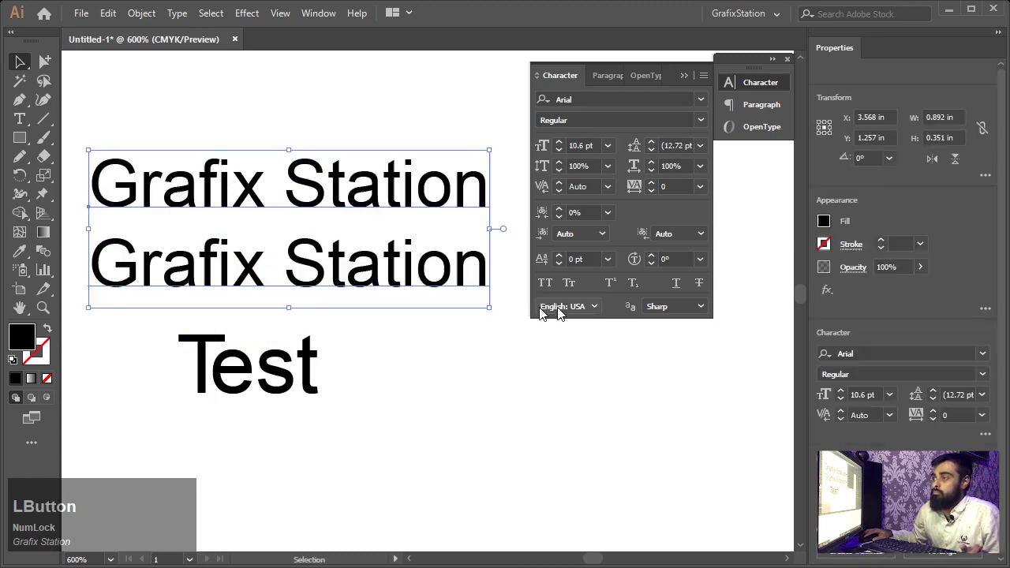
pyautogui.press('t')
pyautogui.click(139, 450)
pyautogui.write('gra')
pyautogui.write('fix')
pyautogui.press('space')
pyautogui.write('station')
pyautogui.press('KP_Enter')
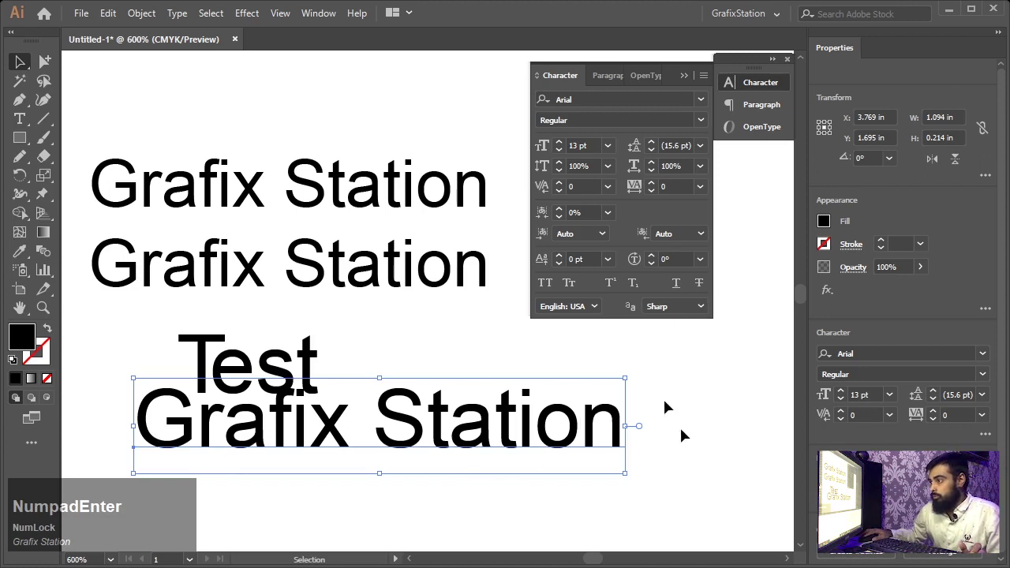
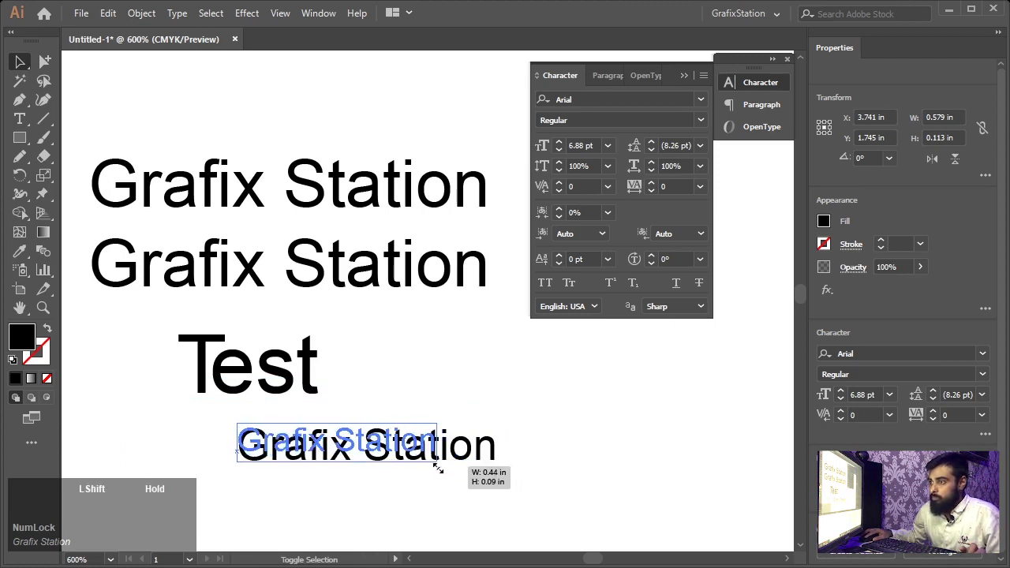
pyautogui.click(484, 469)
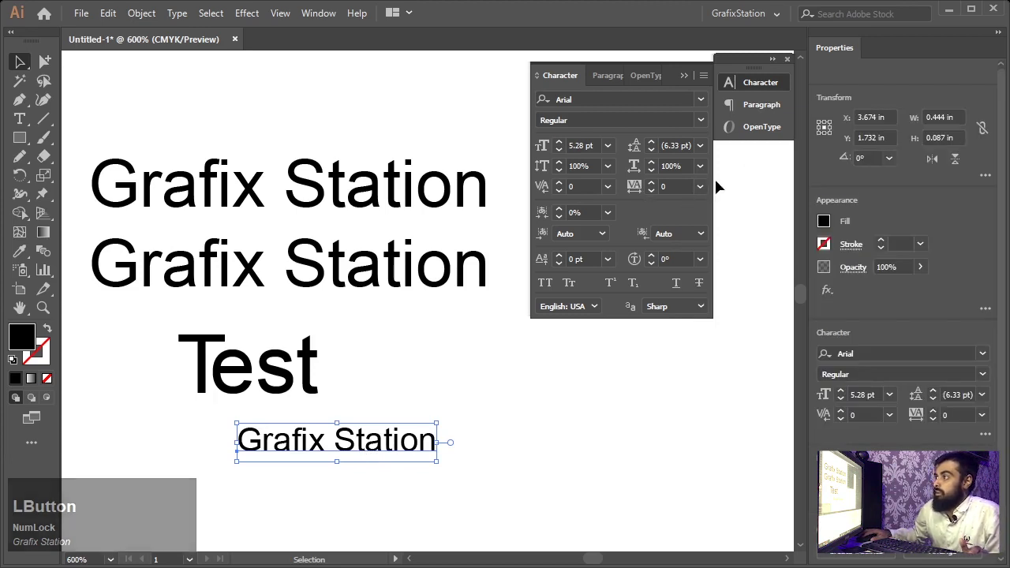
# Set the small line's Tracking to 200, then raise it to 600.
pyautogui.click(710, 191)
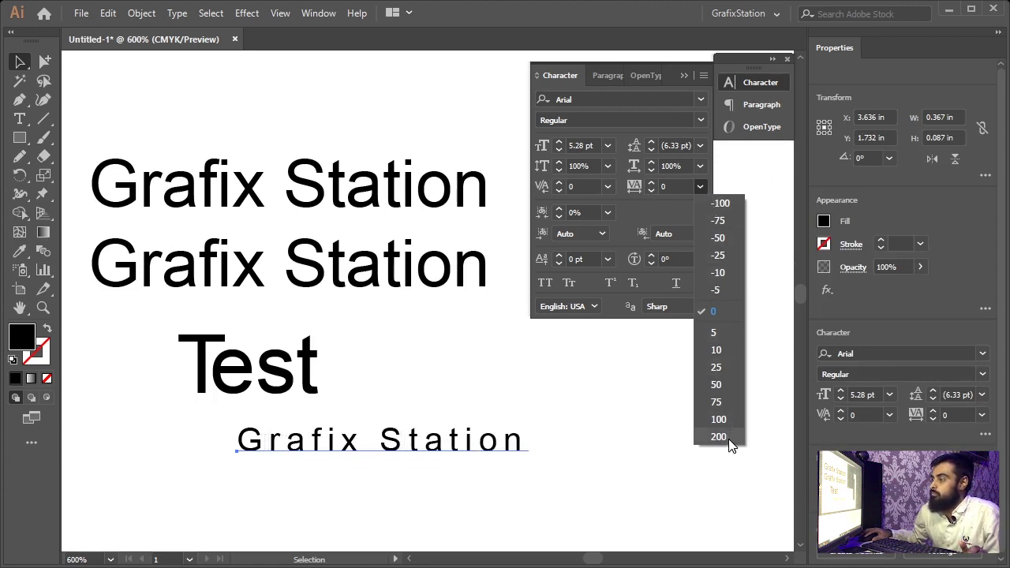
pyautogui.click(733, 443)
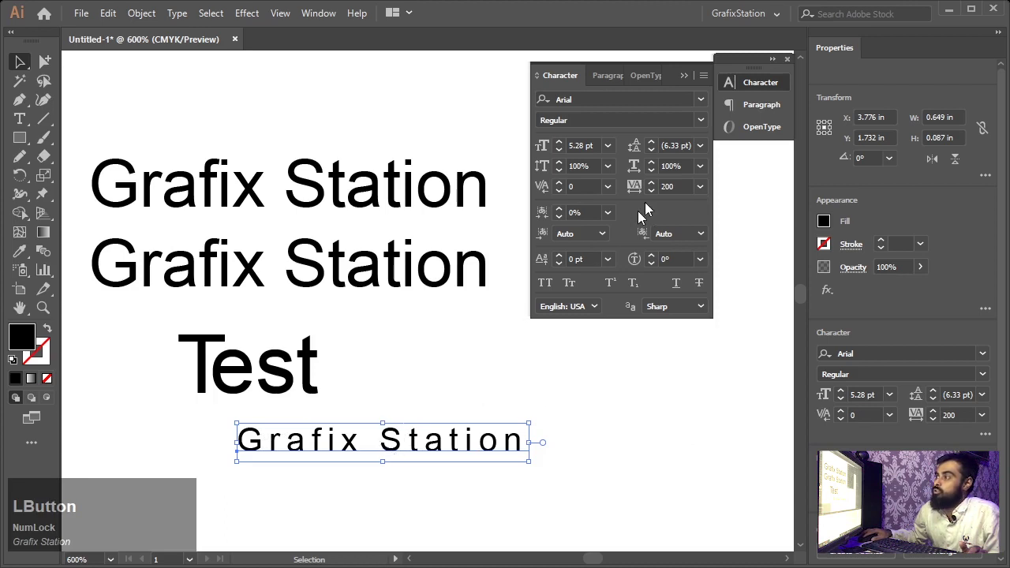
pyautogui.click(704, 197)
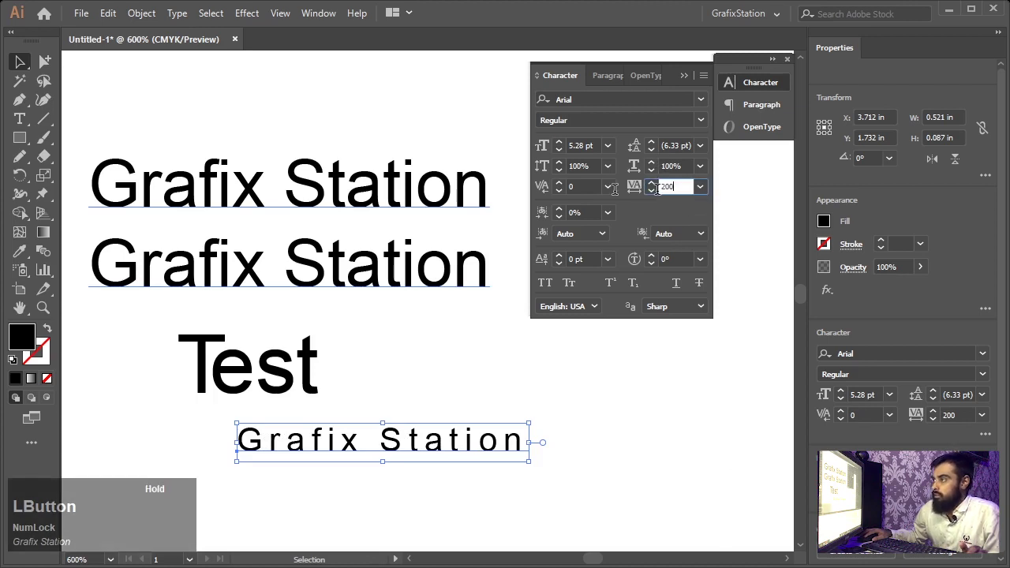
pyautogui.press('KP_6')
pyautogui.press('KP_0')
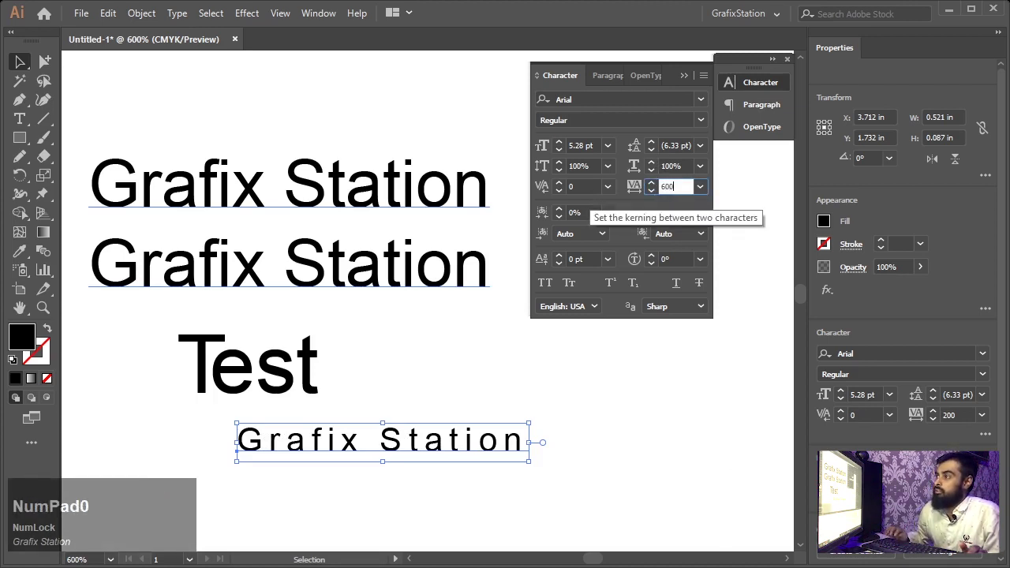
pyautogui.press('KP_Enter')
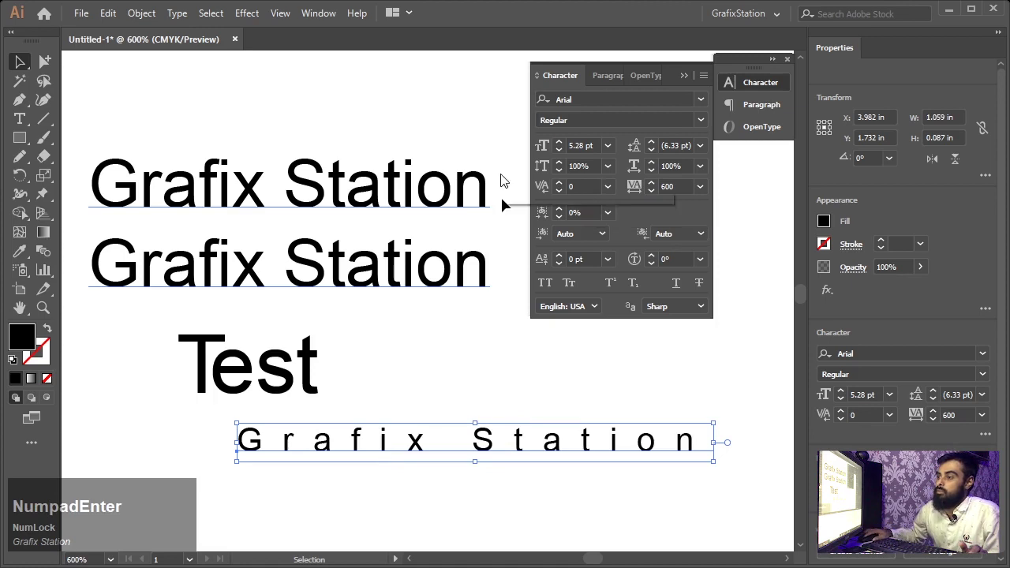
# Move the spaced 'Grafix Station' line and 'Test' into place, backing out of an accidental text object.
pyautogui.click(535, 516)
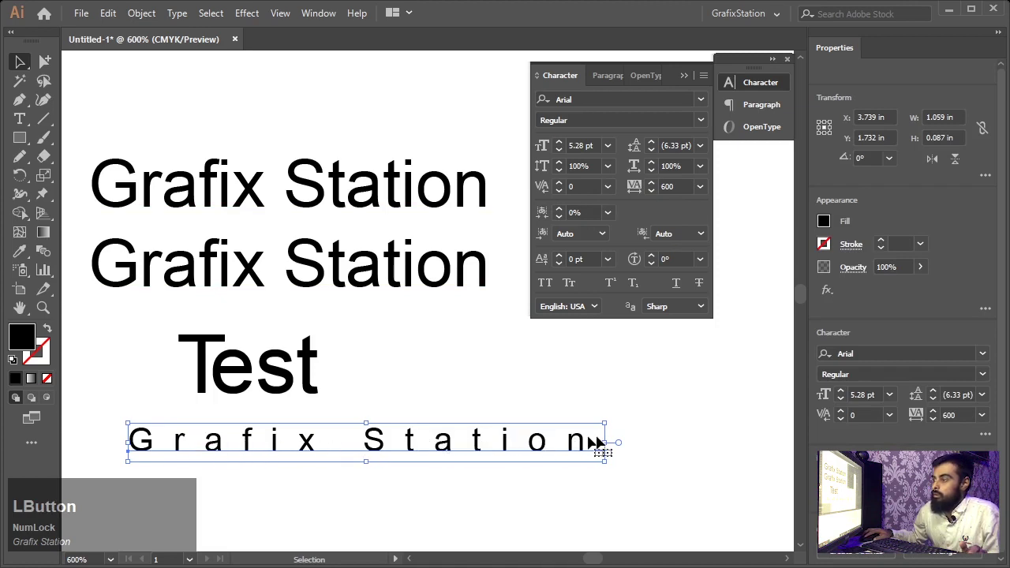
pyautogui.click(656, 500)
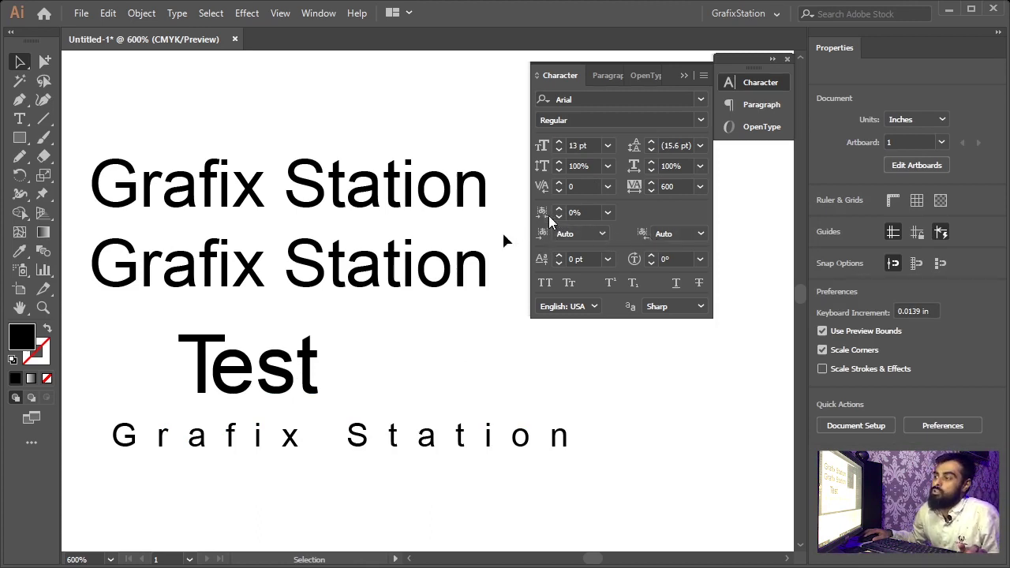
pyautogui.click(424, 381)
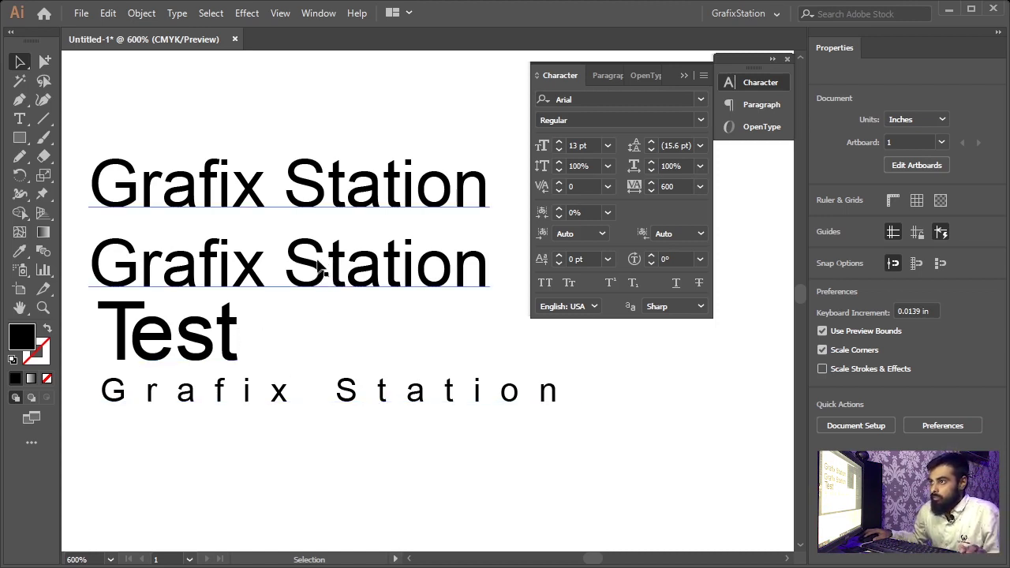
pyautogui.press('alt+Num_Lock')
pyautogui.click(281, 513)
pyautogui.press('t')
# Return the small line's Tracking to 0 and reselect it.
pyautogui.click(326, 485)
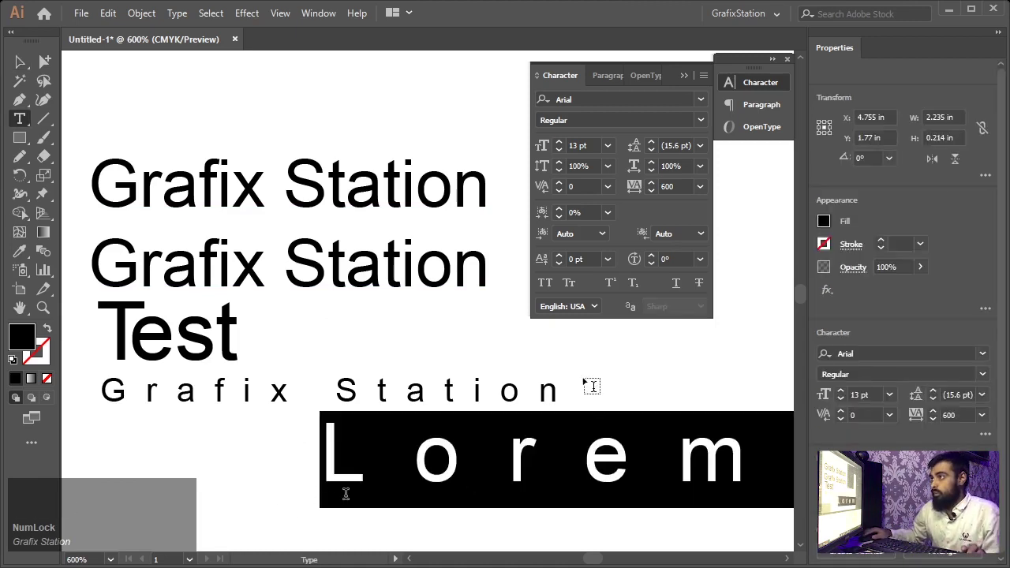
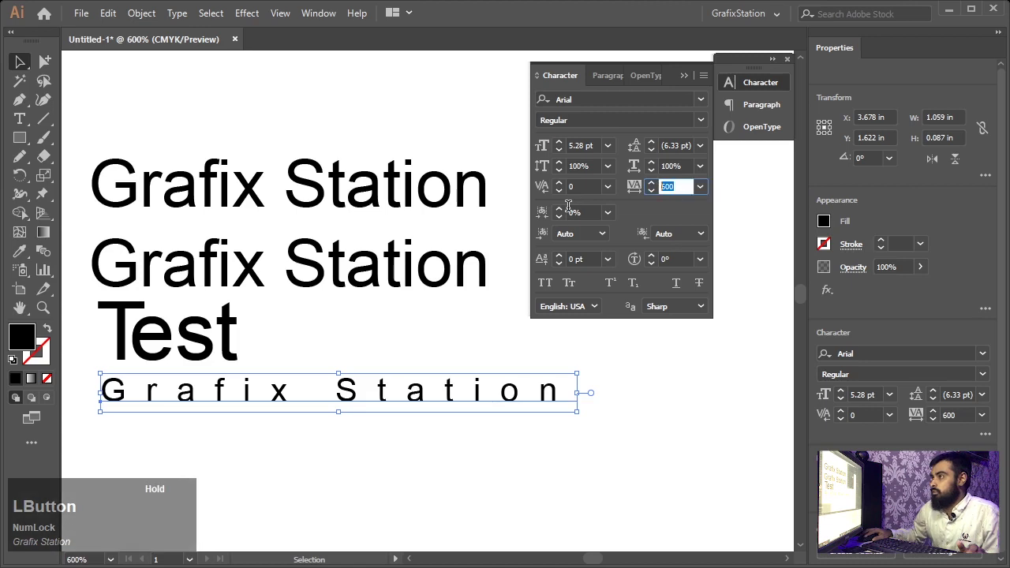
pyautogui.press('KP_0')
pyautogui.press('KP_Enter')
pyautogui.click(706, 194)
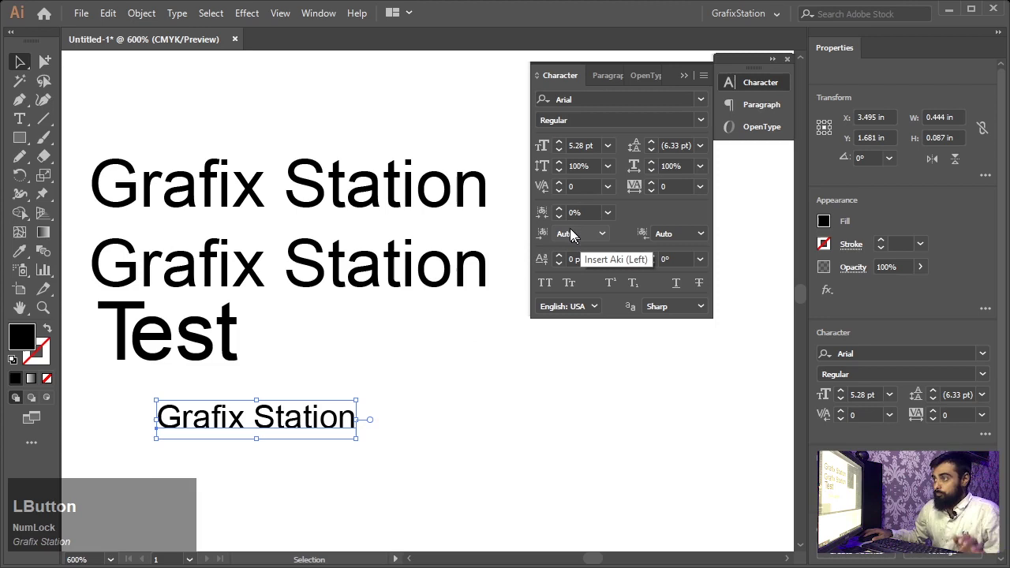
# Try Insert Aki (Left) Zenkaku, undo it, then set Insert Aki (Right) to Zenkaku (1 em space).
pyautogui.click(581, 237)
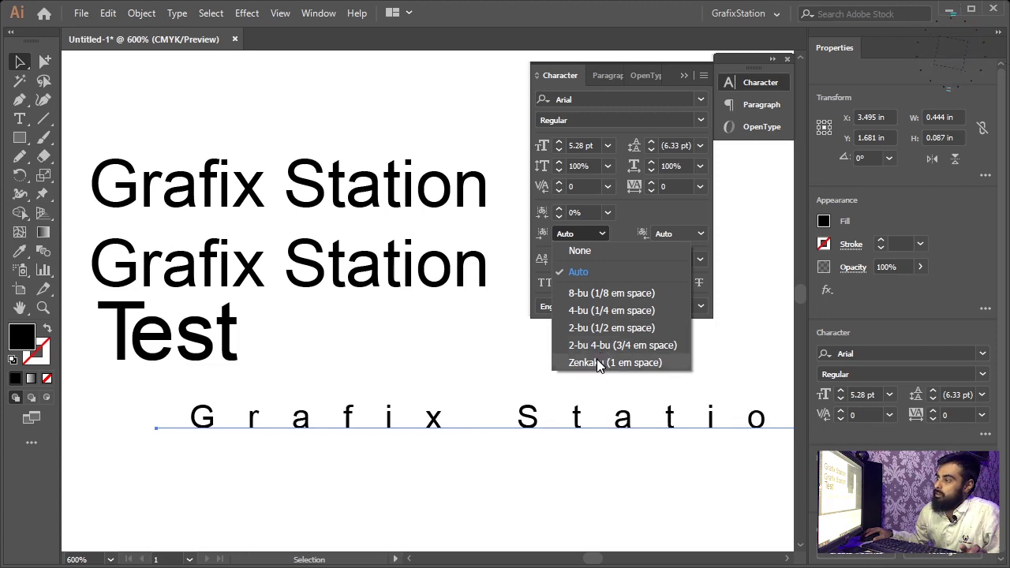
pyautogui.click(601, 363)
pyautogui.press('Return')
pyautogui.press('KP_Subtract')
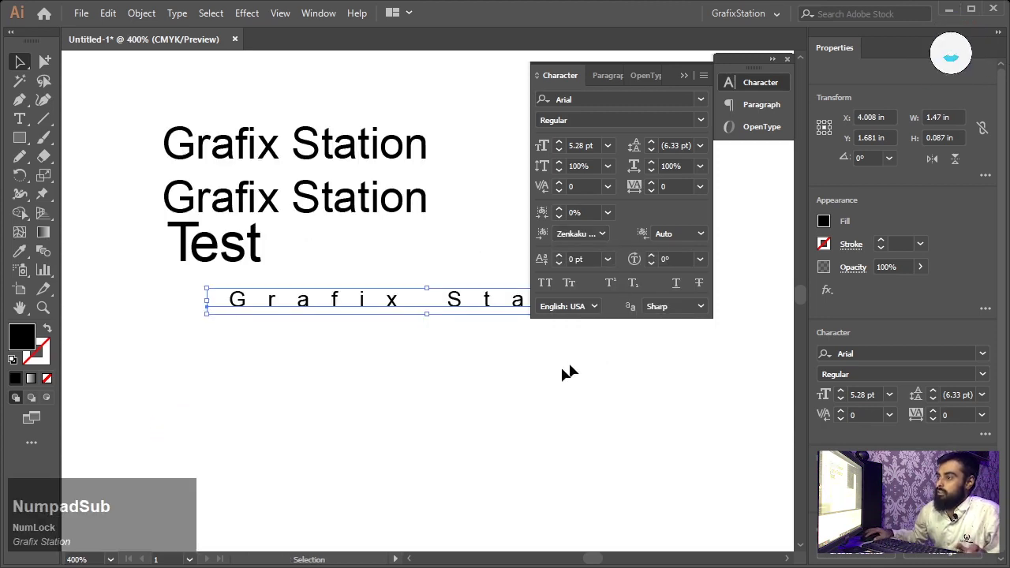
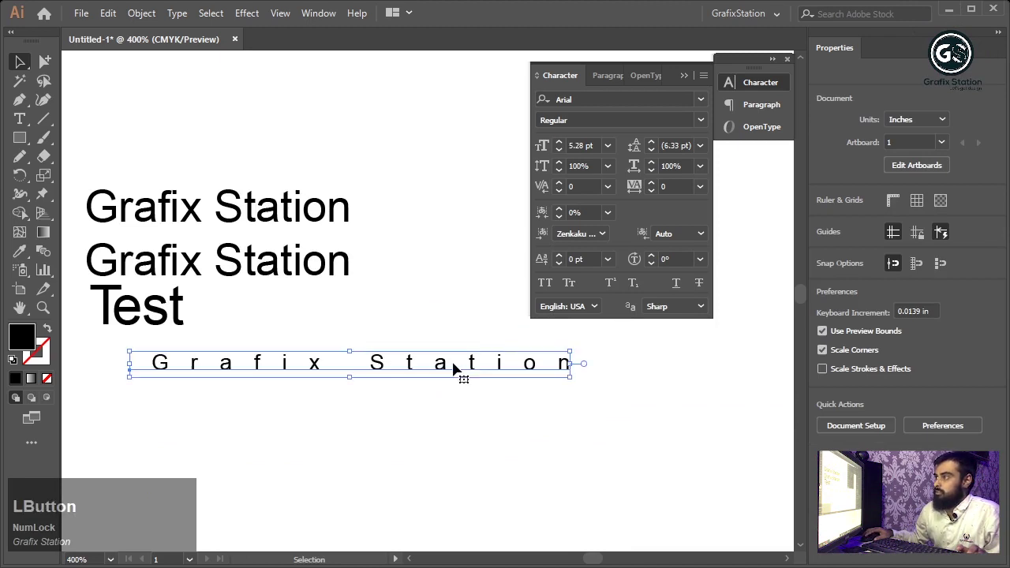
pyautogui.press('z')
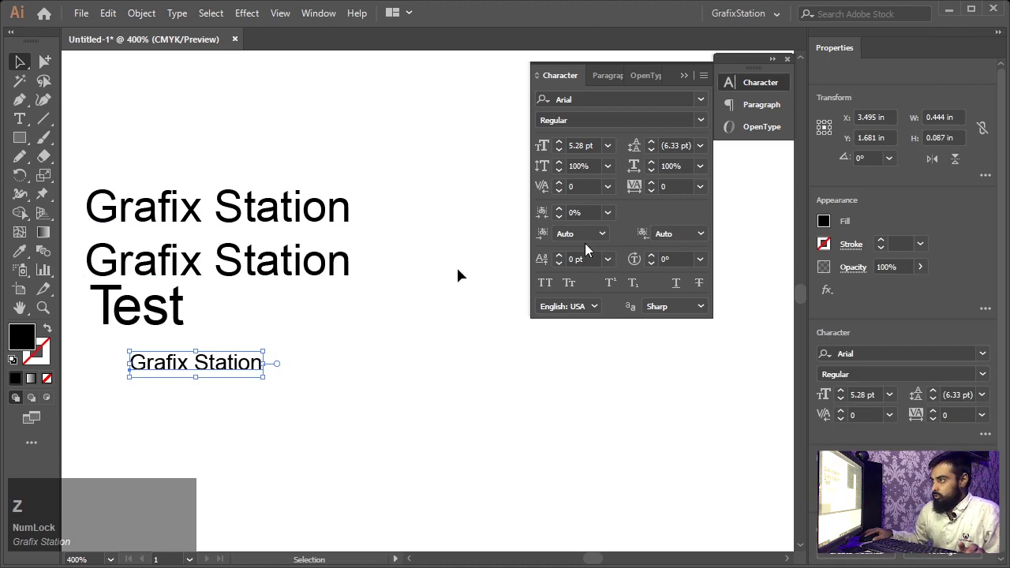
pyautogui.click(711, 238)
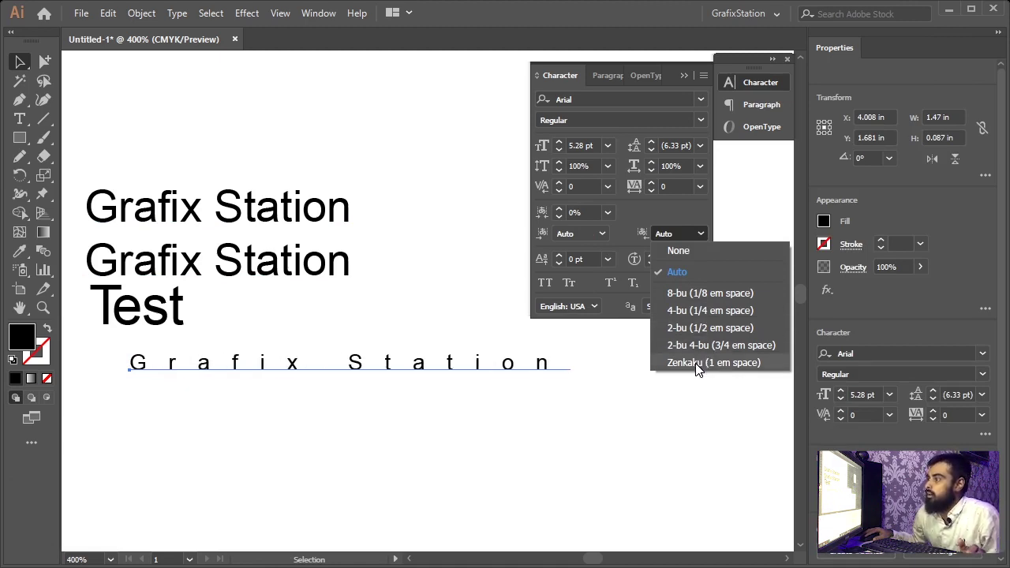
pyautogui.click(699, 368)
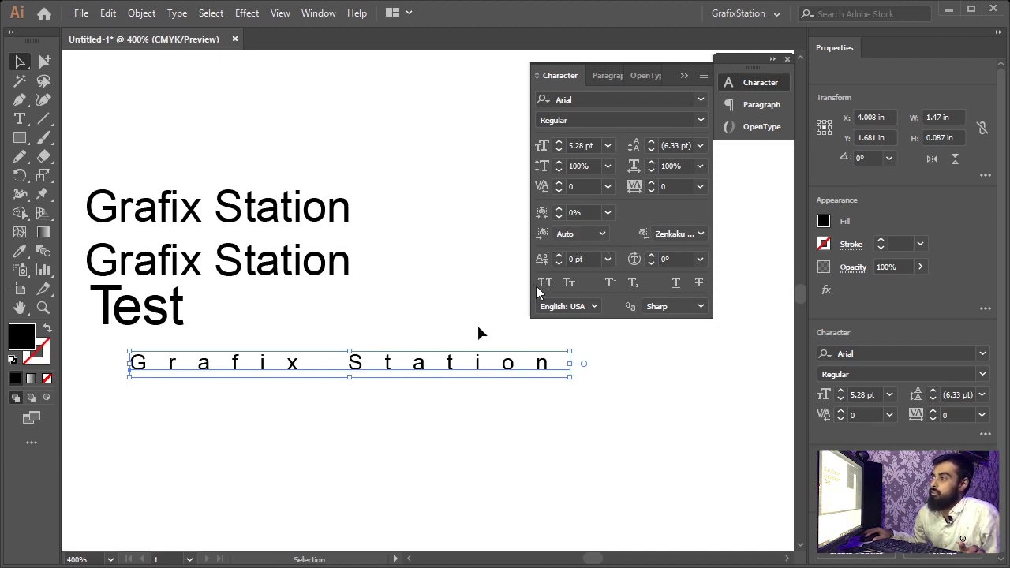
# Set Tsume to 100% on 'Test' and the spaced 'Grafix Station' line, then deselect.
pyautogui.click(613, 219)
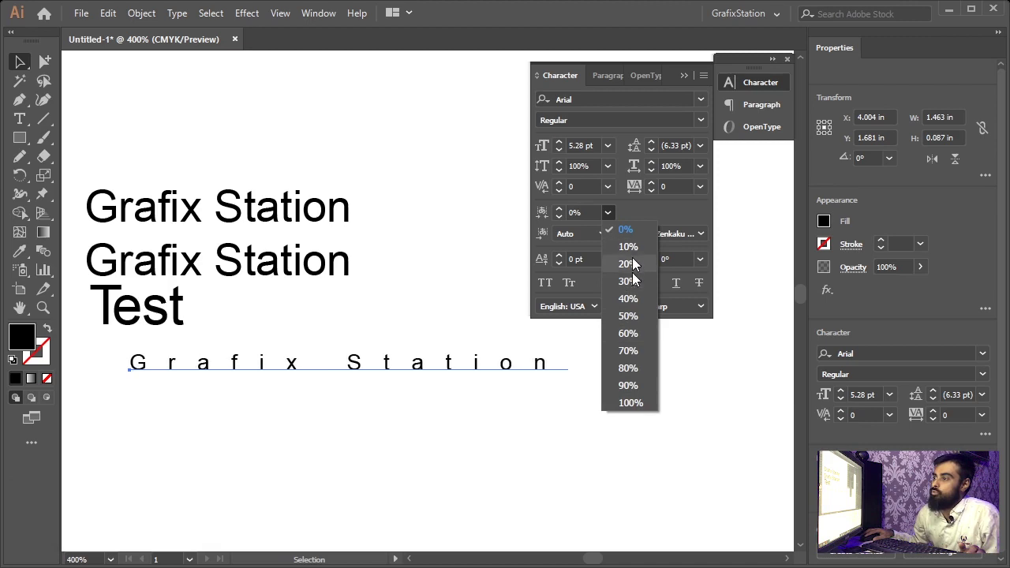
pyautogui.click(634, 404)
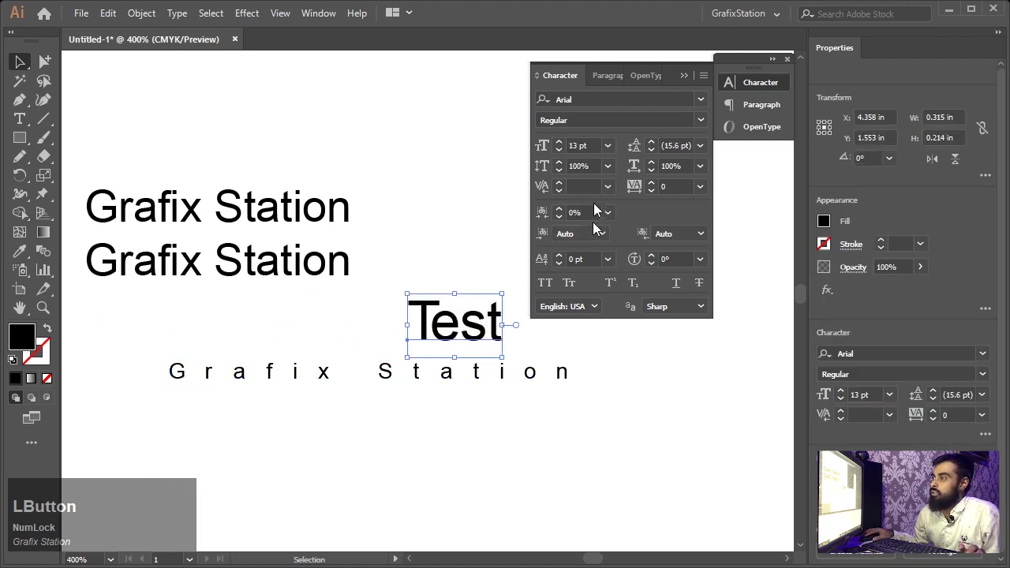
pyautogui.click(425, 252)
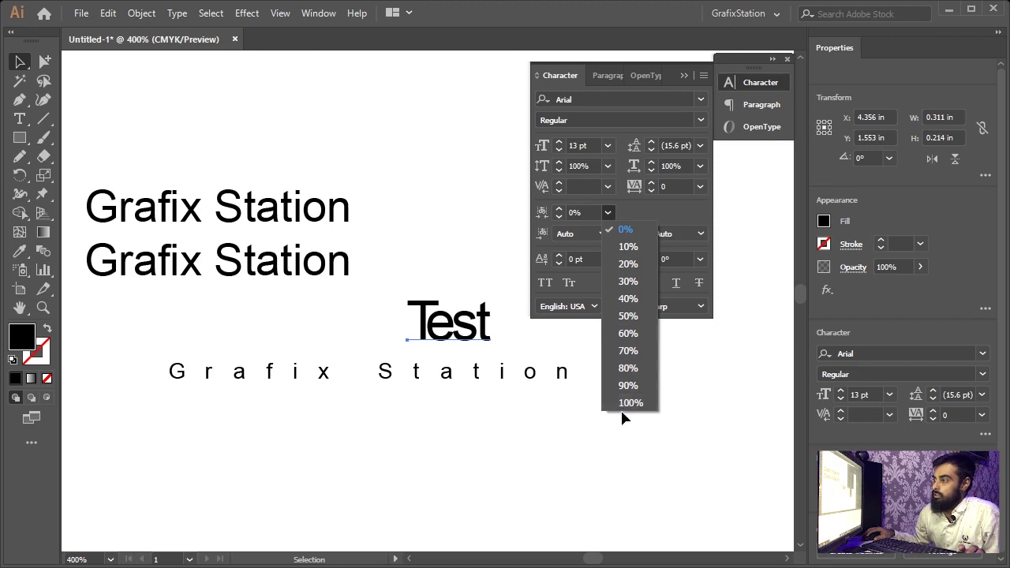
pyautogui.click(625, 409)
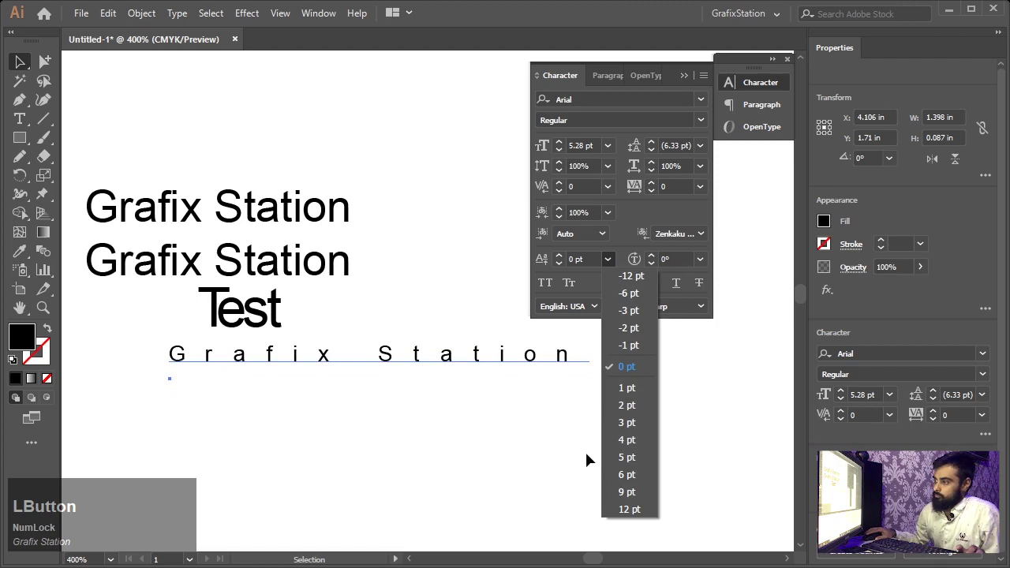
pyautogui.click(643, 372)
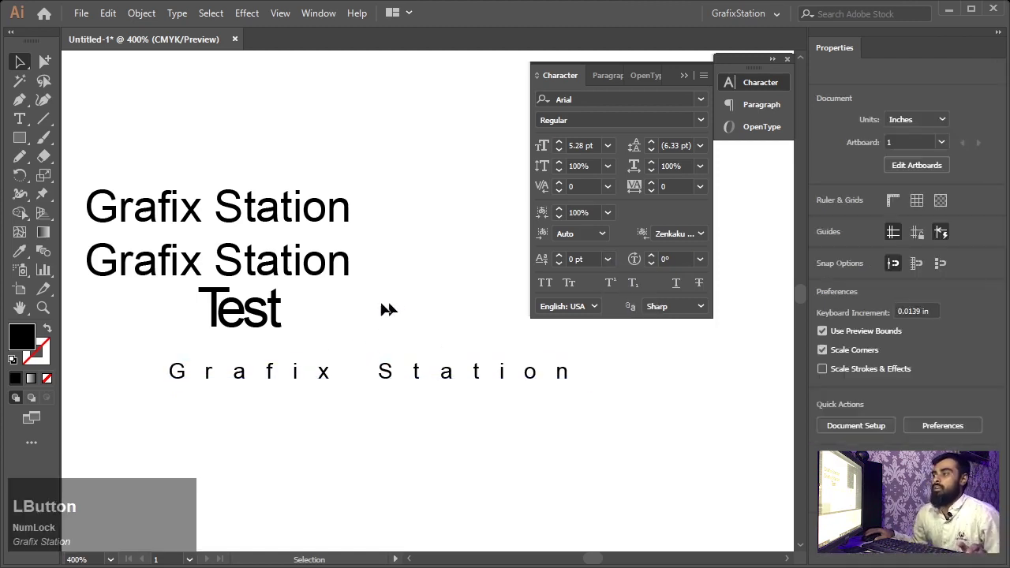
# Alt-drag a second copy of the spaced Grafix Station line lower on the artboard.
pyautogui.click(225, 222)
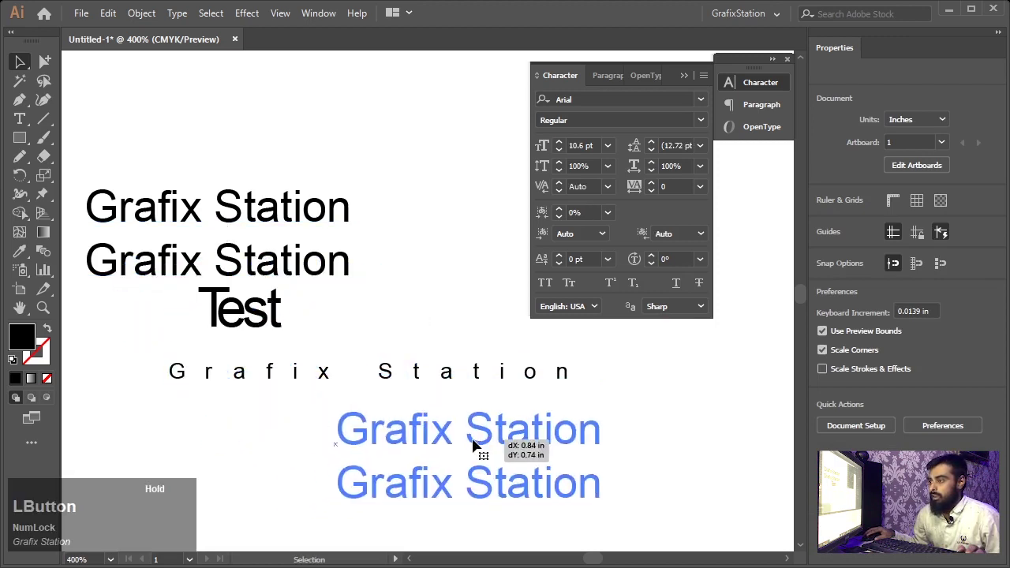
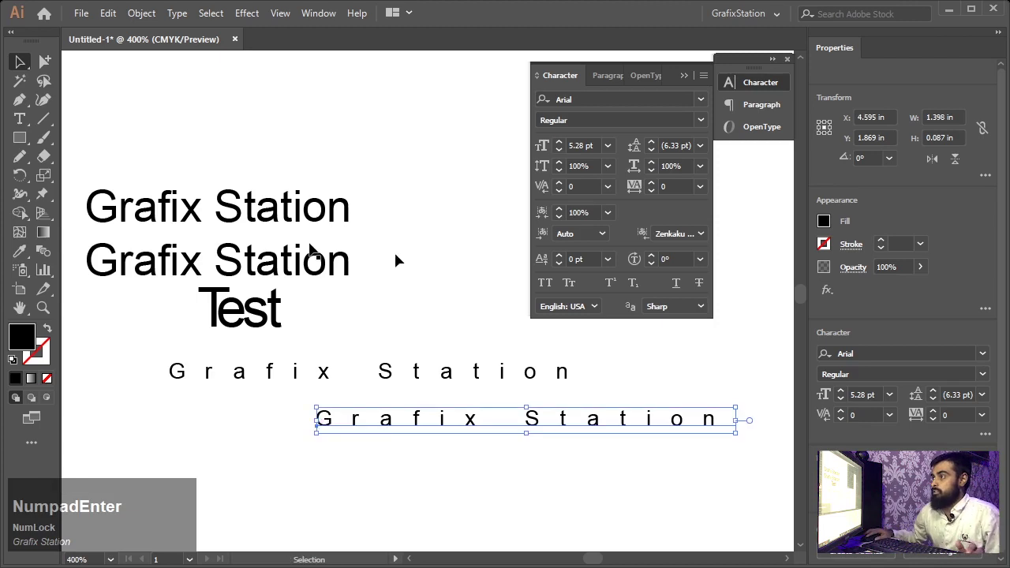
# Remove the inserted spacing, shift the S off the baseline and start editing the lower Grafix line.
pyautogui.click(680, 237)
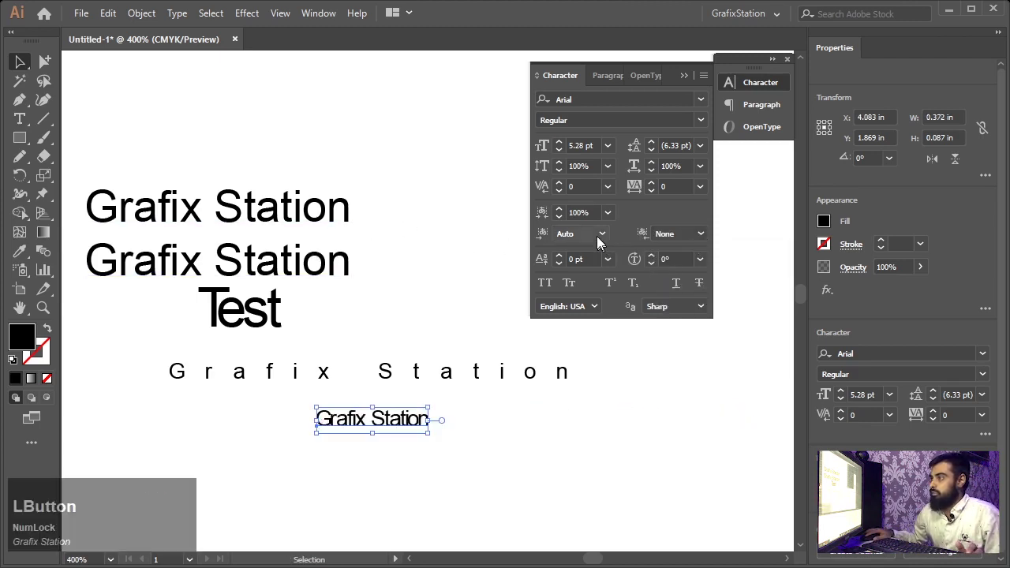
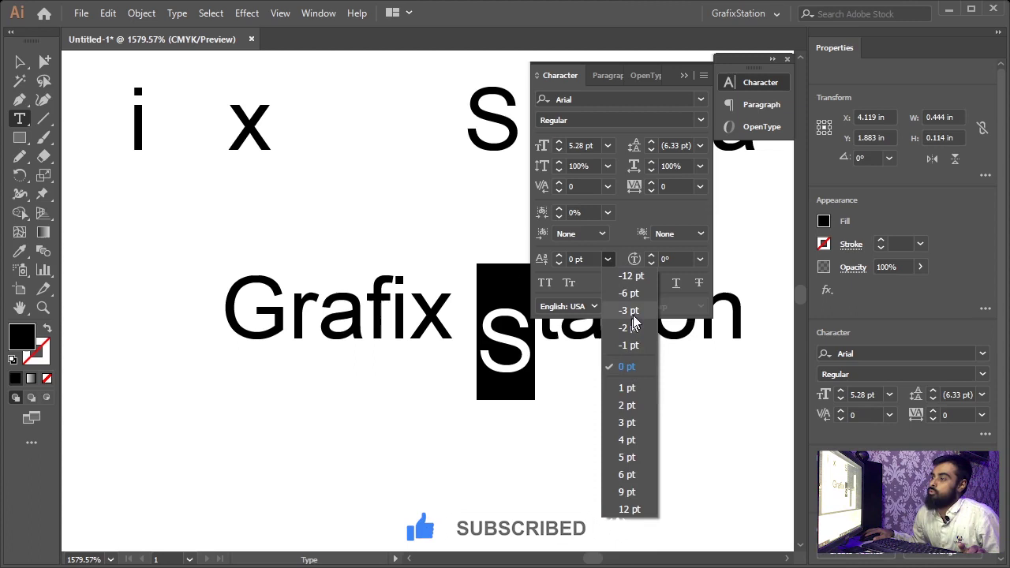
pyautogui.click(643, 301)
pyautogui.press('KP_Enter')
pyautogui.press('space')
pyautogui.click(363, 381)
pyautogui.press('space')
pyautogui.click(466, 329)
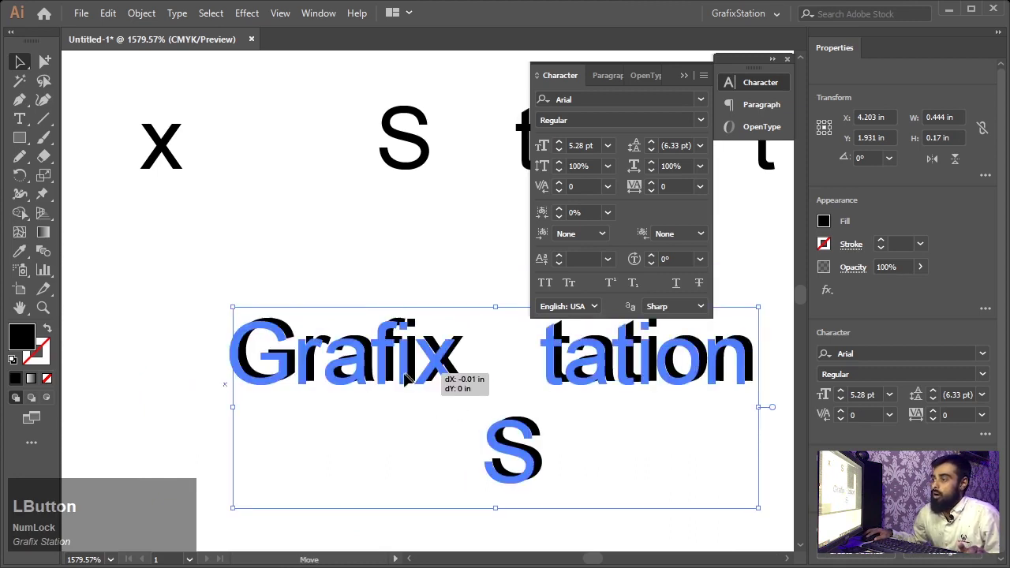
pyautogui.press('t')
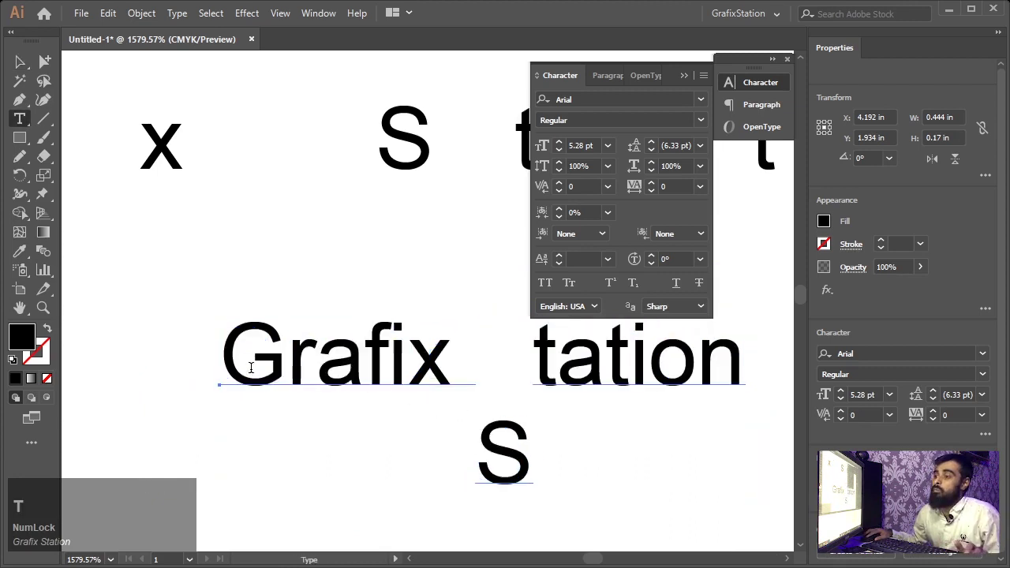
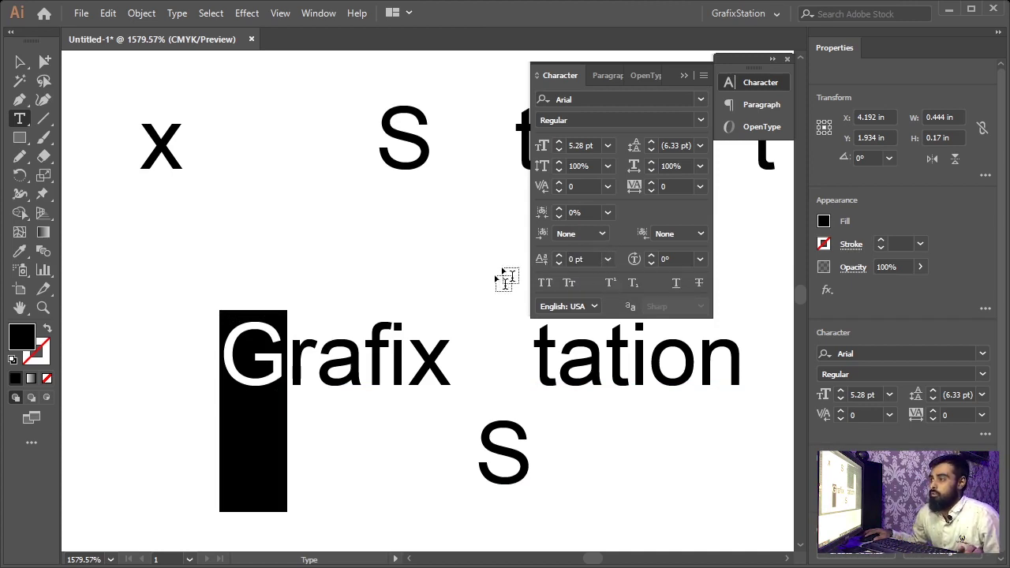
# Give G, r, a, f, i, x alternating baseline shifts so Grafix zigzags, then hide panels to view it.
pyautogui.click(612, 267)
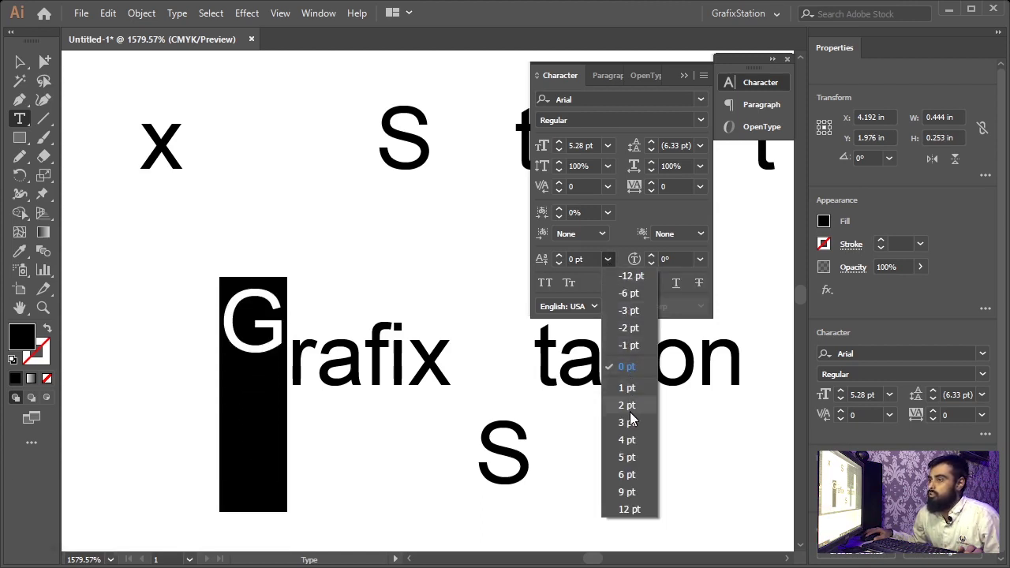
pyautogui.click(634, 419)
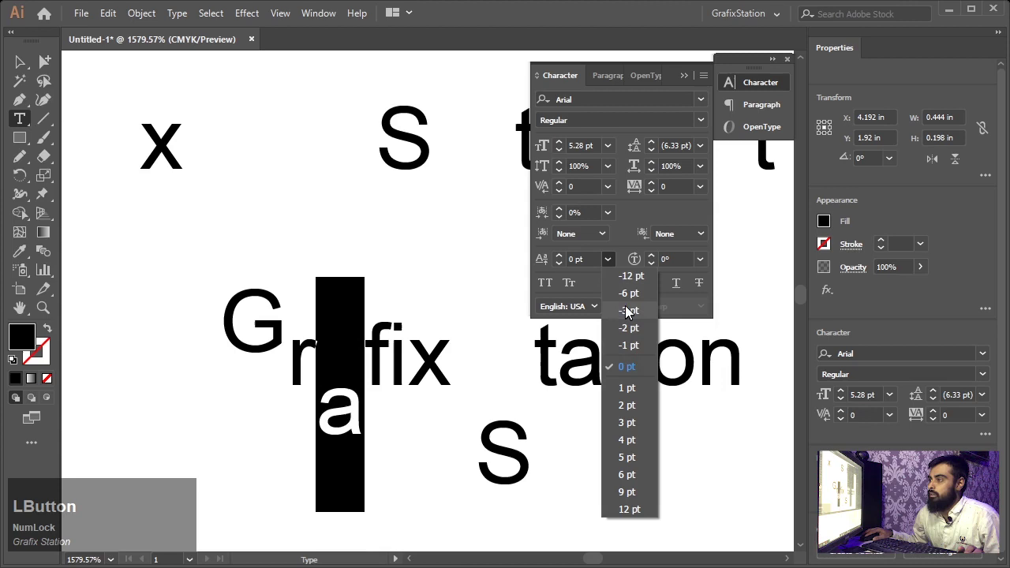
pyautogui.click(631, 333)
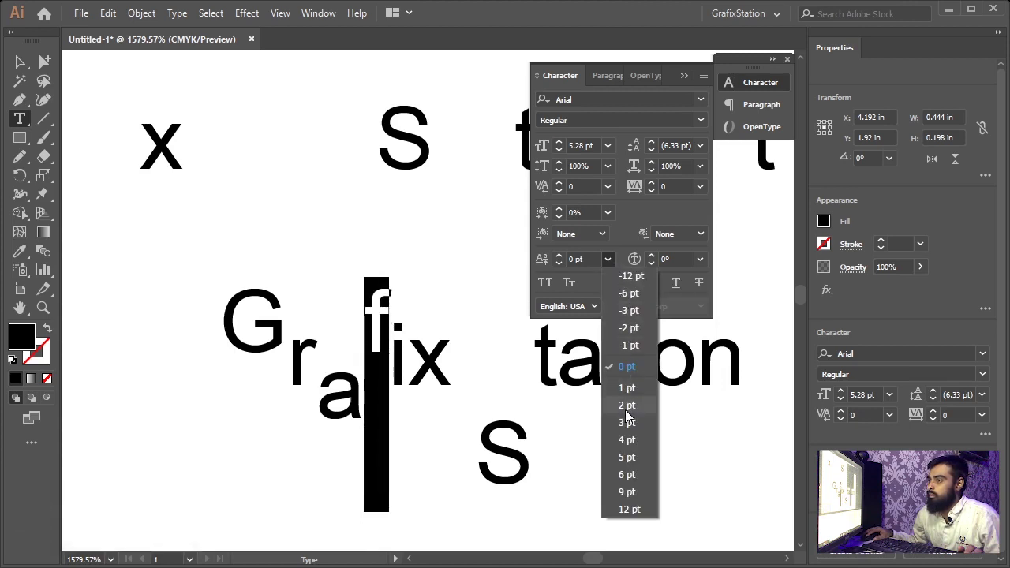
pyautogui.click(634, 391)
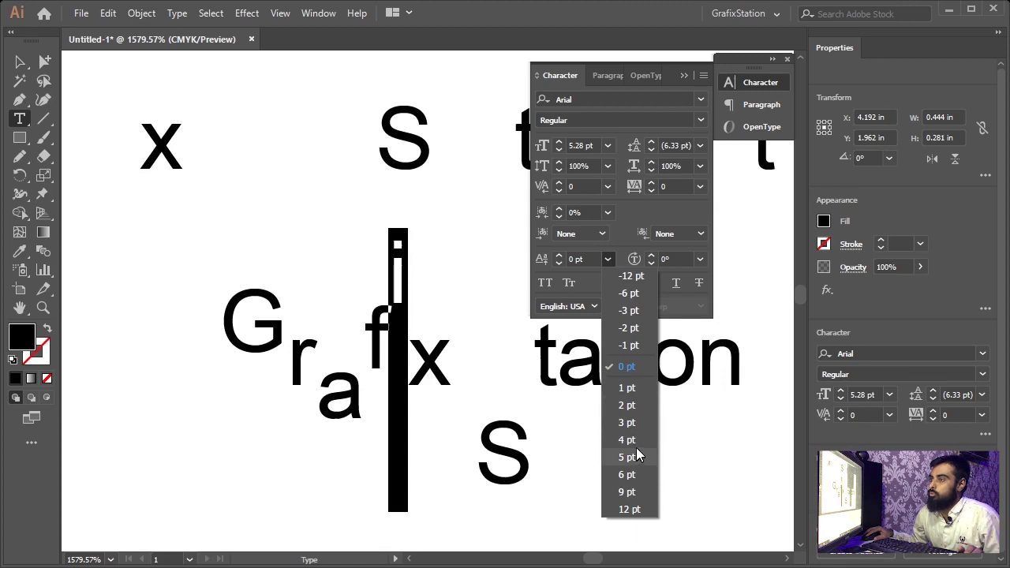
pyautogui.click(641, 440)
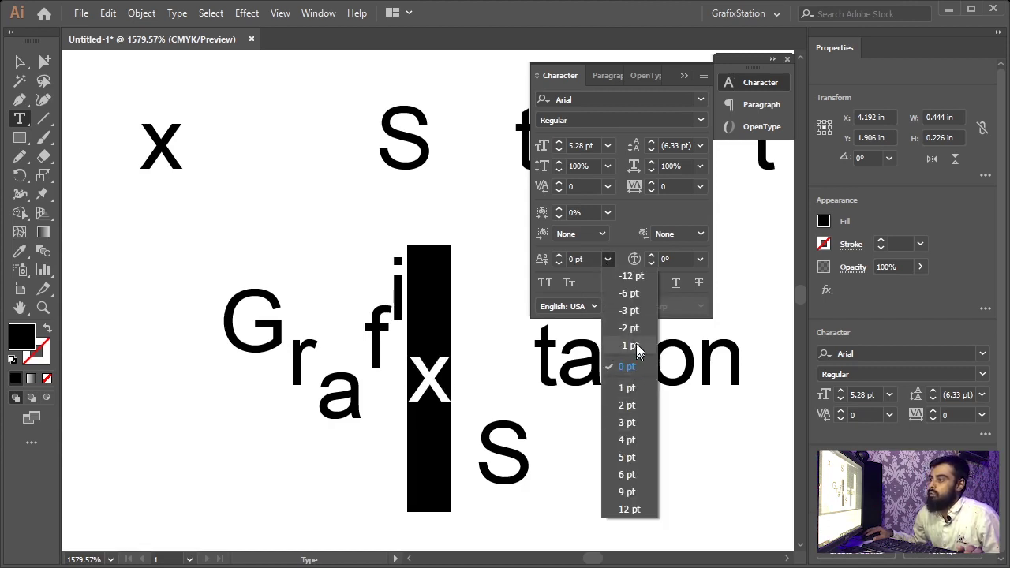
pyautogui.click(640, 348)
pyautogui.press('KP_Enter')
pyautogui.press('Tab')
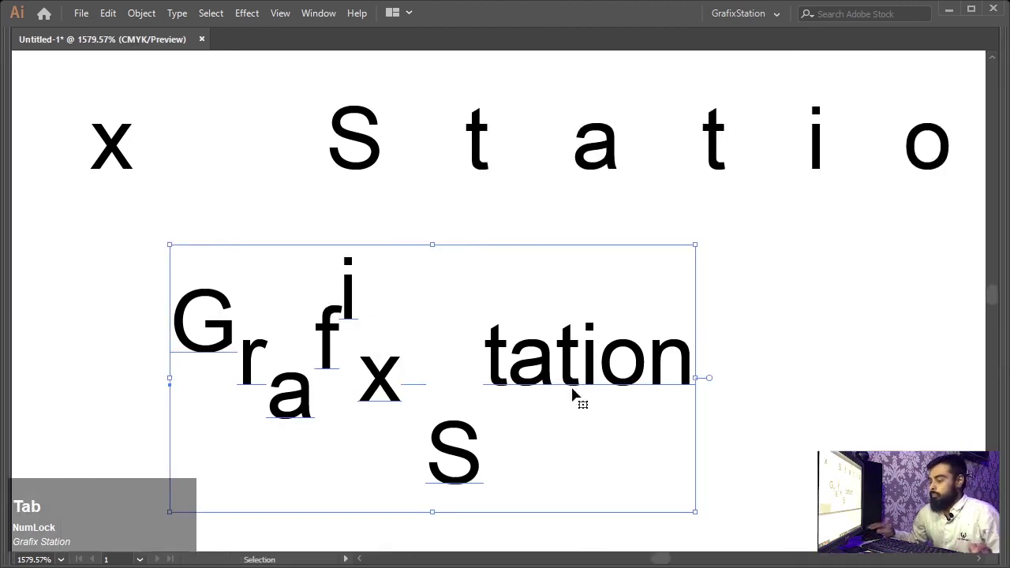
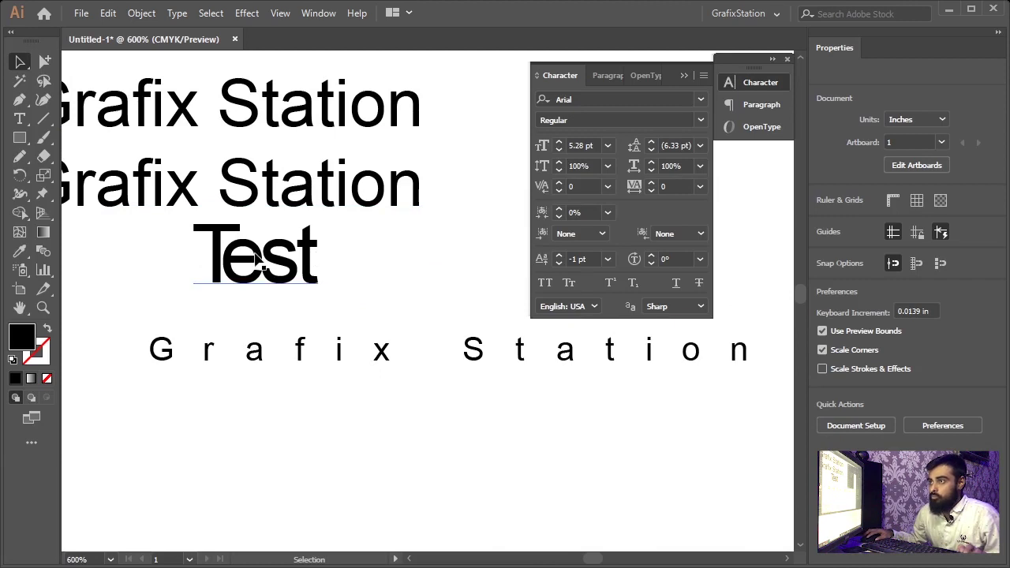
# Move the Test word right and rotate its letter s by 30 degrees.
pyautogui.press('alt+Num_Lock')
pyautogui.click(284, 281)
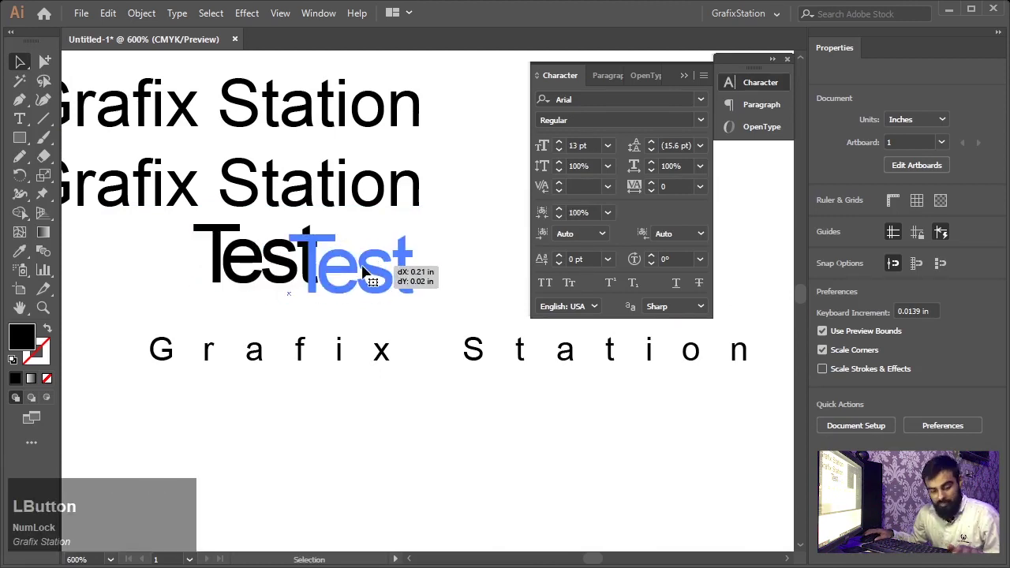
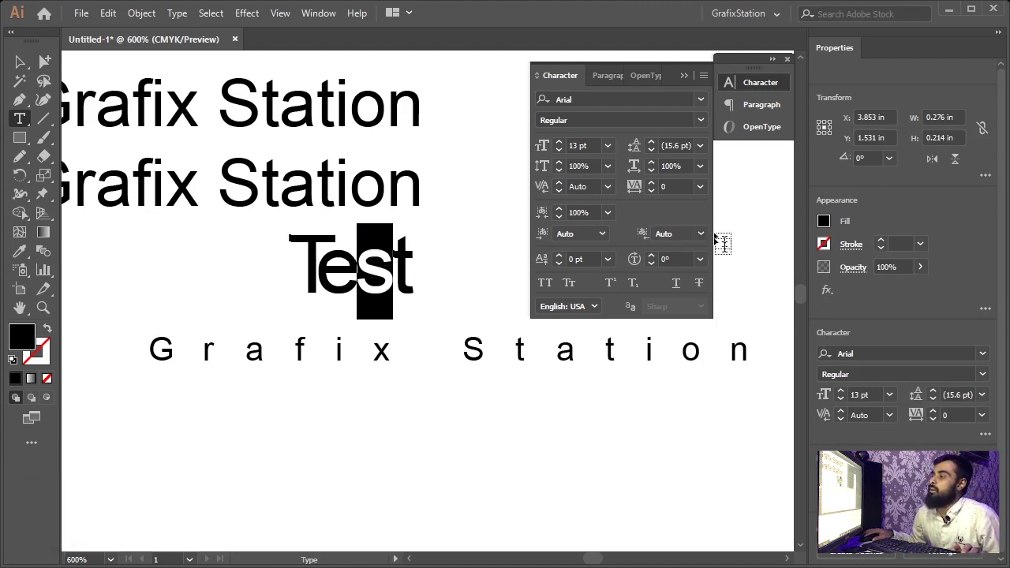
pyautogui.click(706, 262)
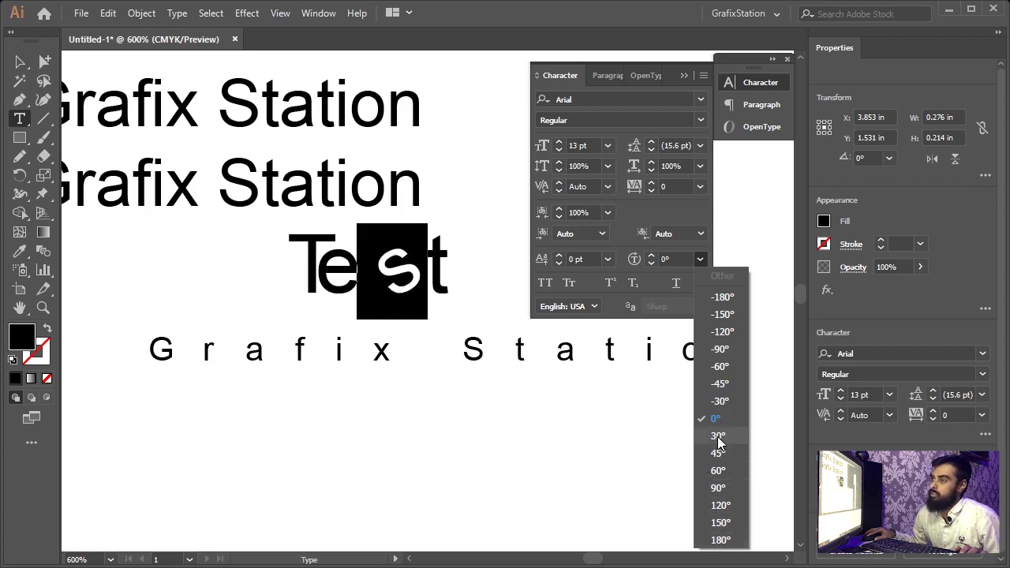
pyautogui.click(724, 440)
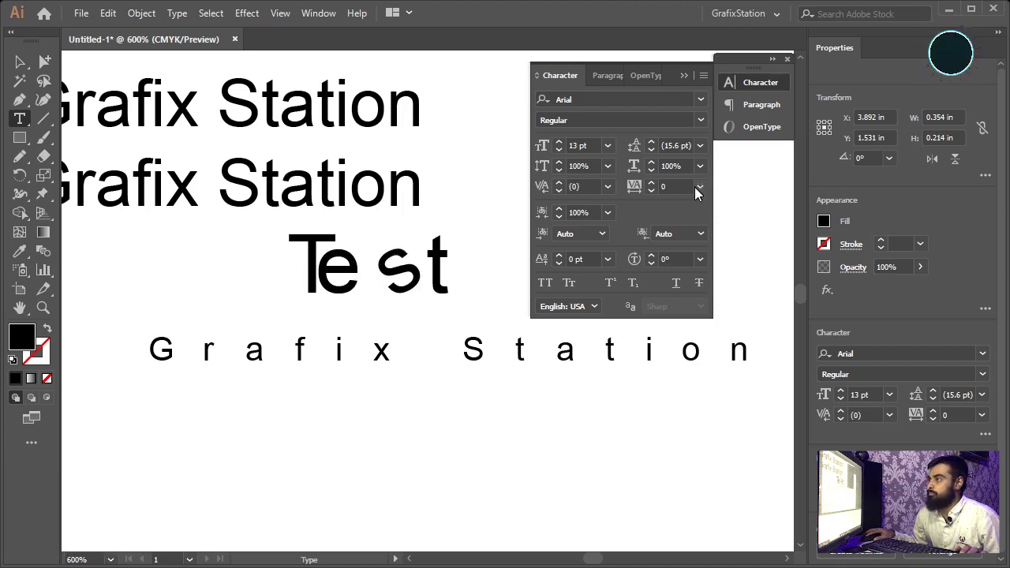
# Kern the e–s pair of Test to about -106 so the letters sit closer.
pyautogui.click(701, 190)
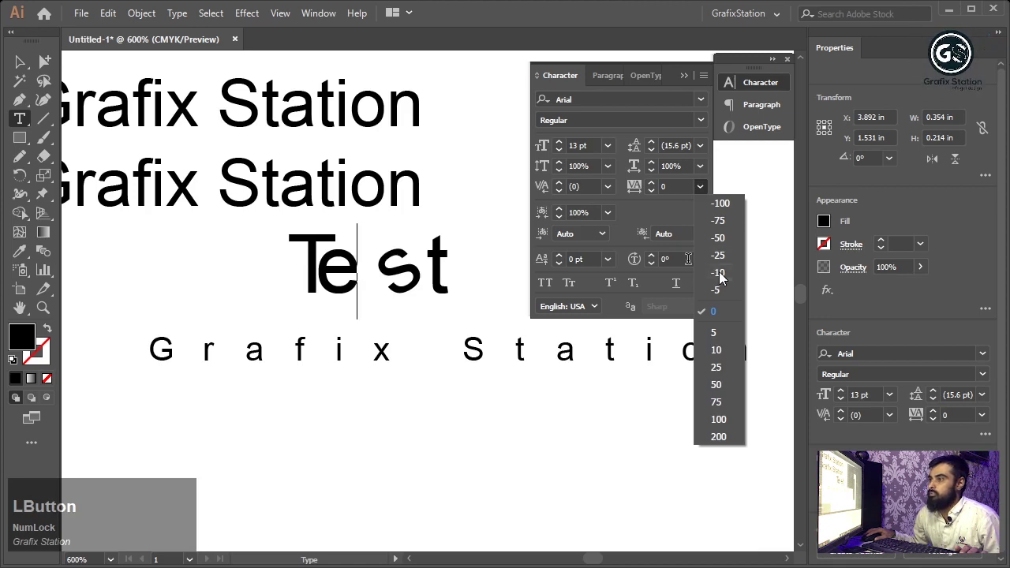
pyautogui.click(616, 189)
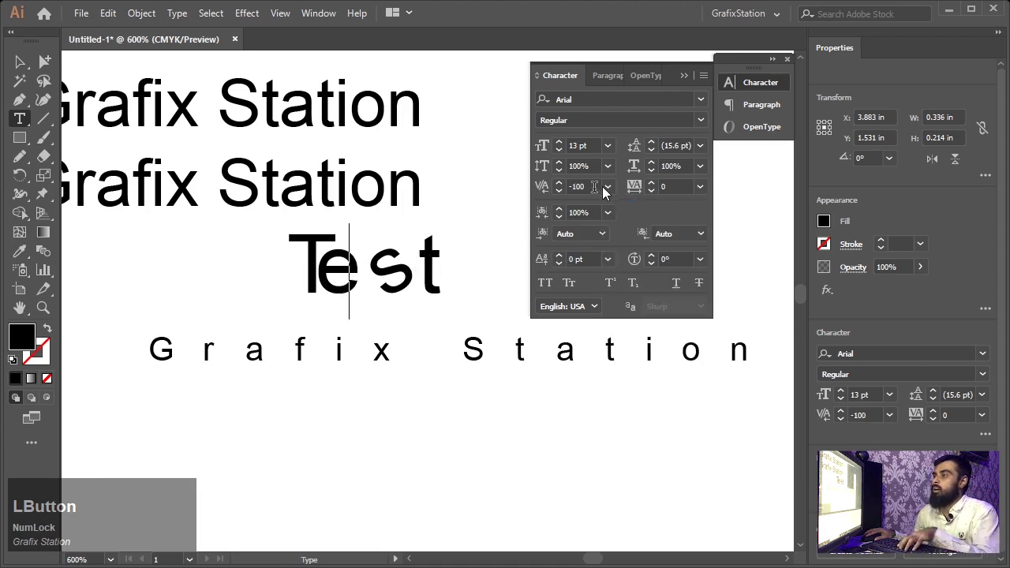
pyautogui.scroll(-3)
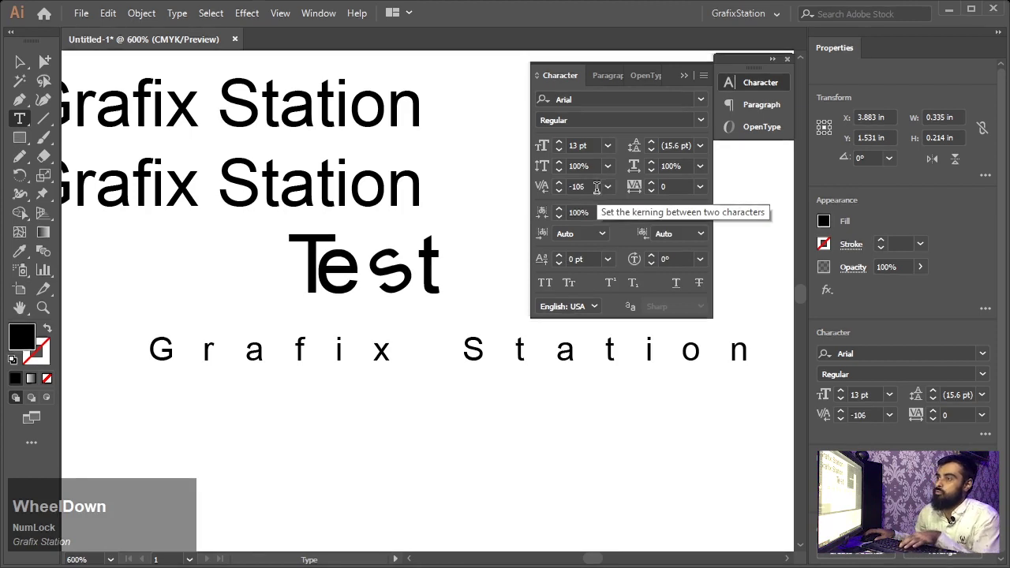
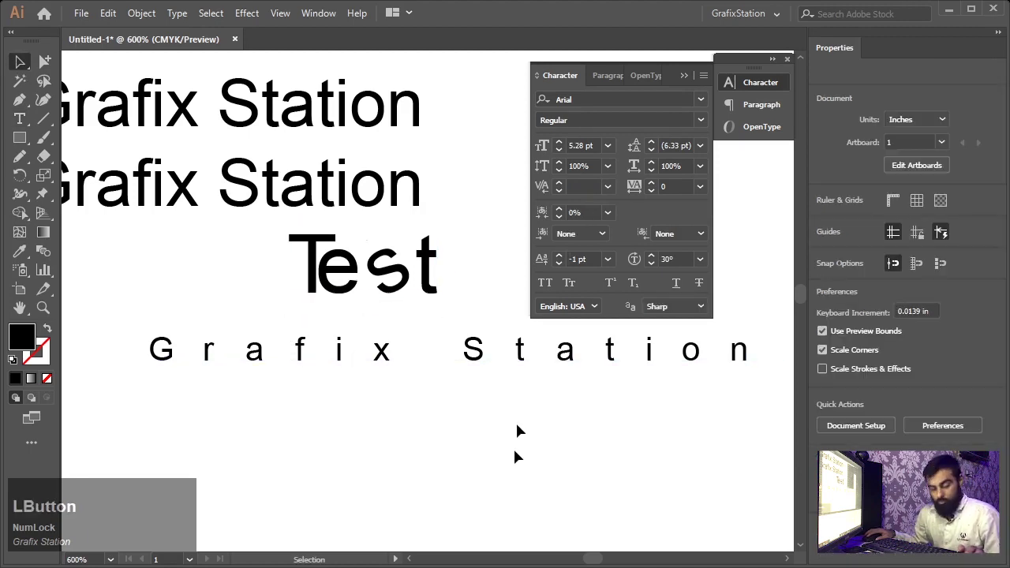
# Place a Lorem ipsum line with 30°-rotated letters below Grafix Station and move it left.
pyautogui.press('t')
pyautogui.click(429, 438)
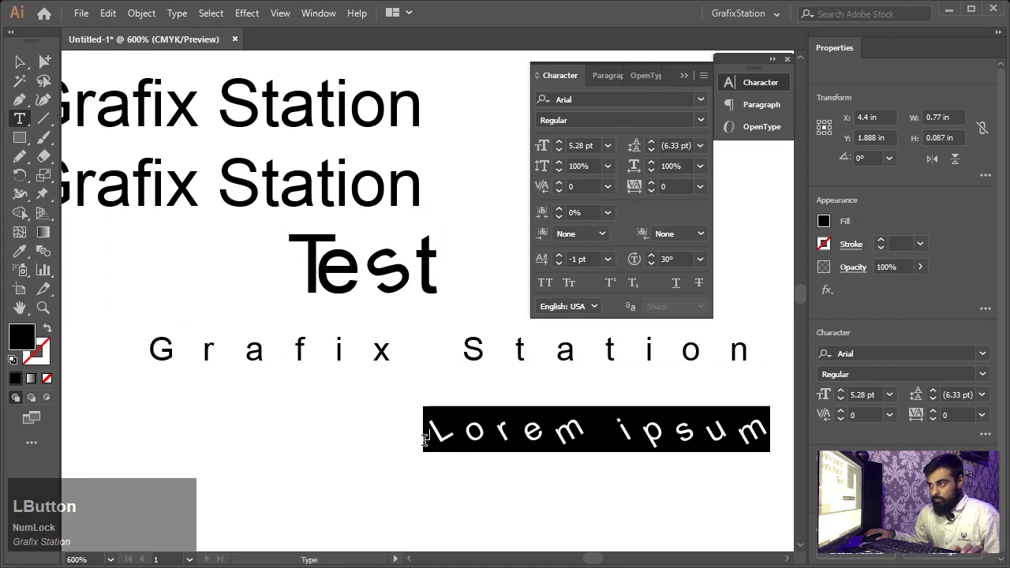
pyautogui.press('ctrl+KP_Enter')
pyautogui.click(519, 426)
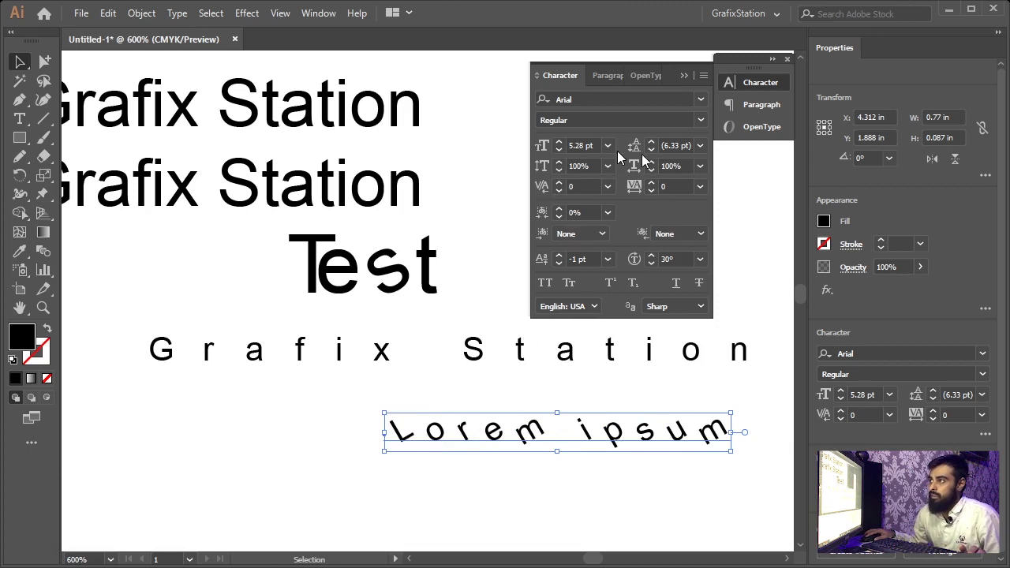
pyautogui.click(478, 424)
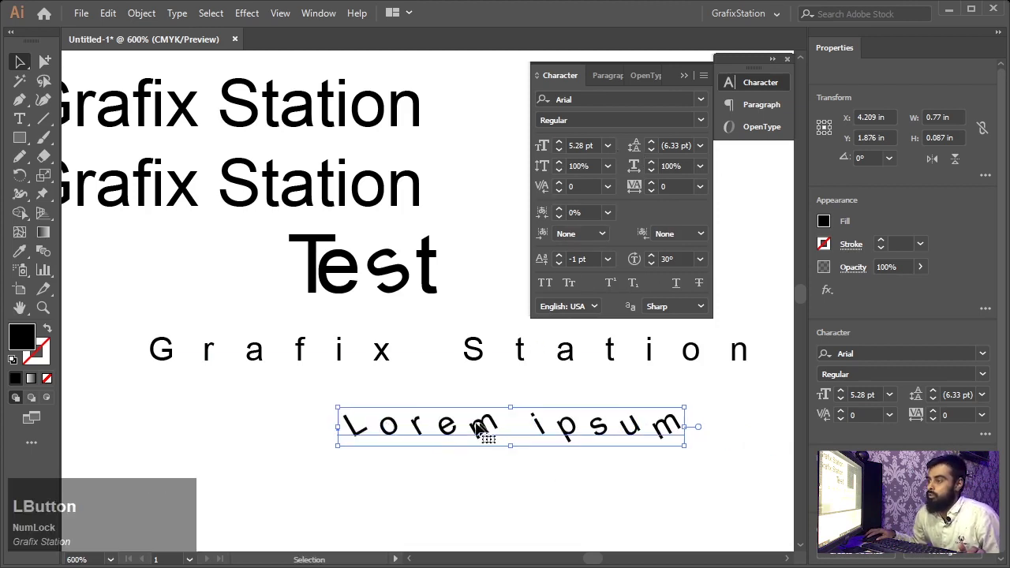
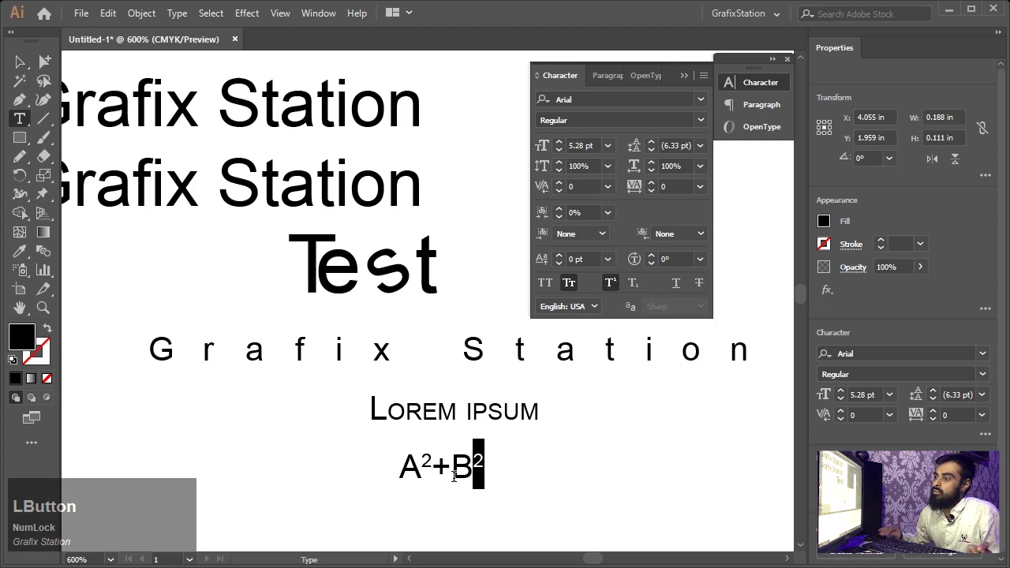
# Finish the A²+B² formula with superscript 2s below the small-caps Lorem ipsum.
pyautogui.press('KP_Enter')
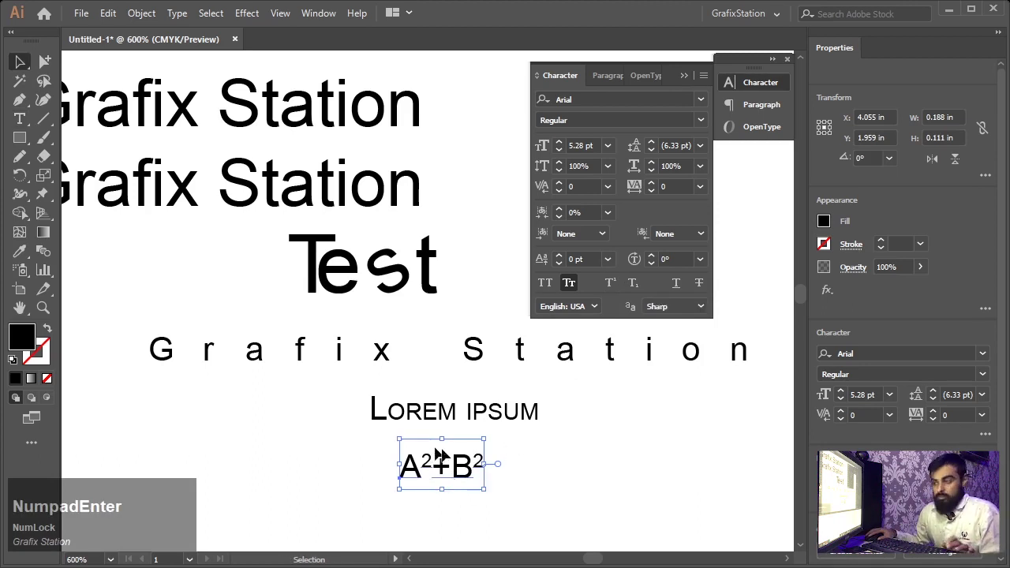
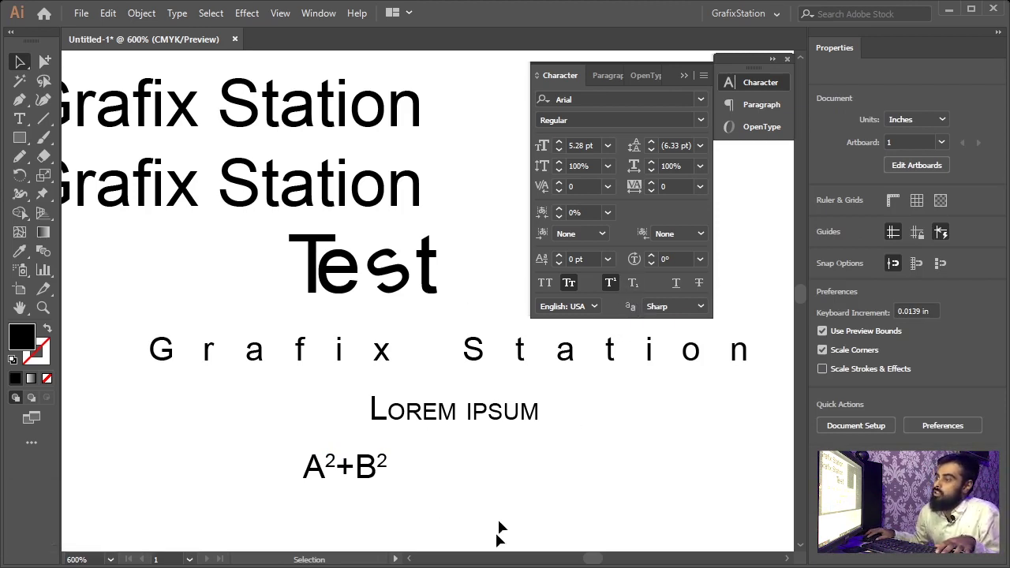
# Add a new text line reading H2O beside A²+B², correcting the O to a capital.
pyautogui.click(504, 525)
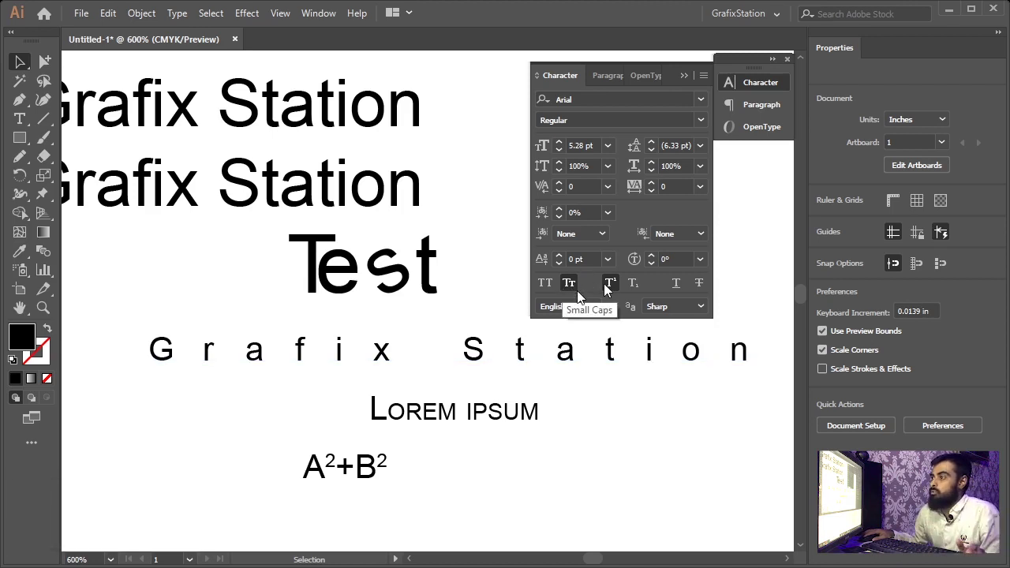
pyautogui.click(623, 291)
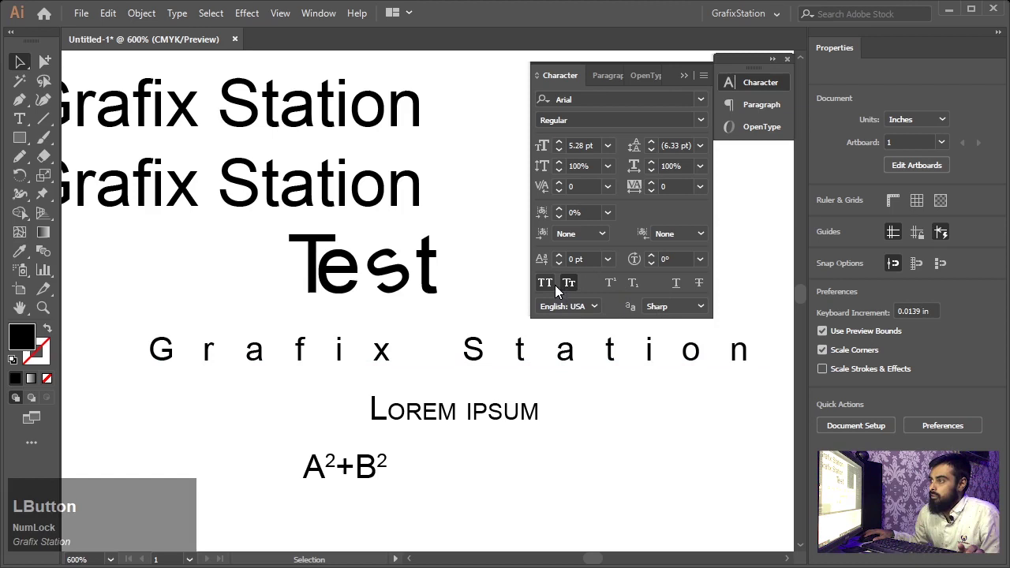
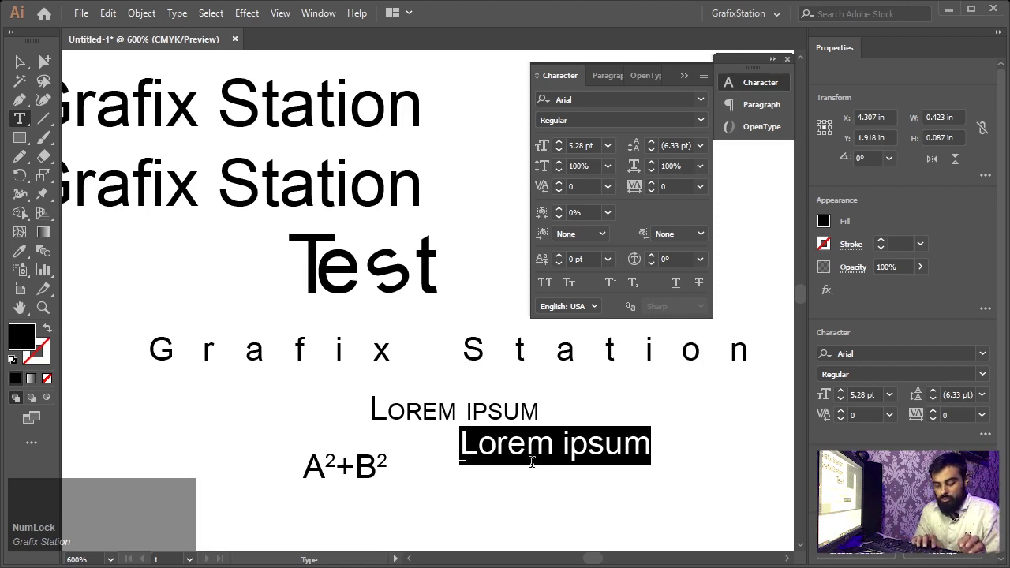
pyautogui.press('h')
pyautogui.press('KP_2')
pyautogui.press('KP_0')
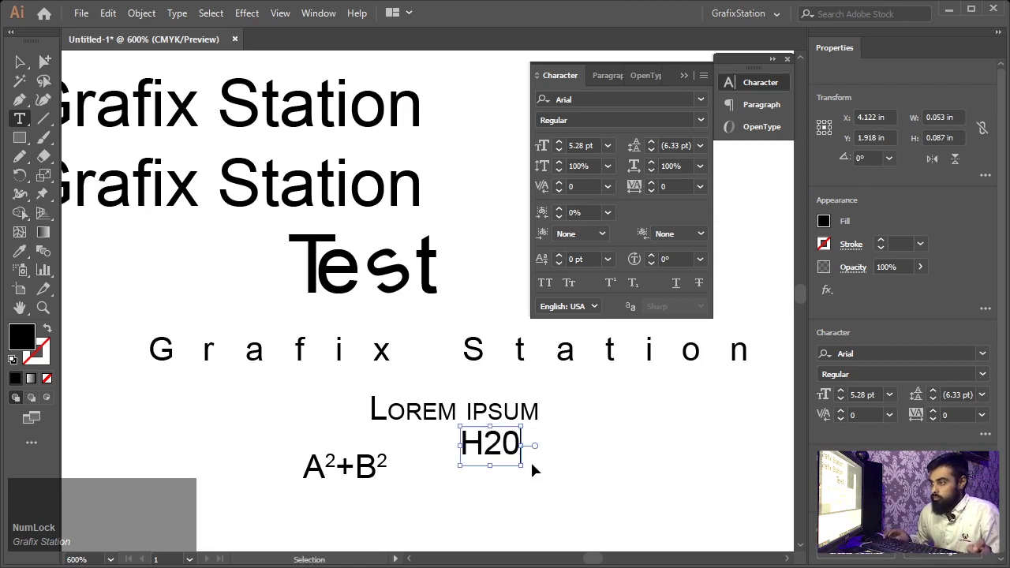
pyautogui.press('BackSpace')
pyautogui.press('o')
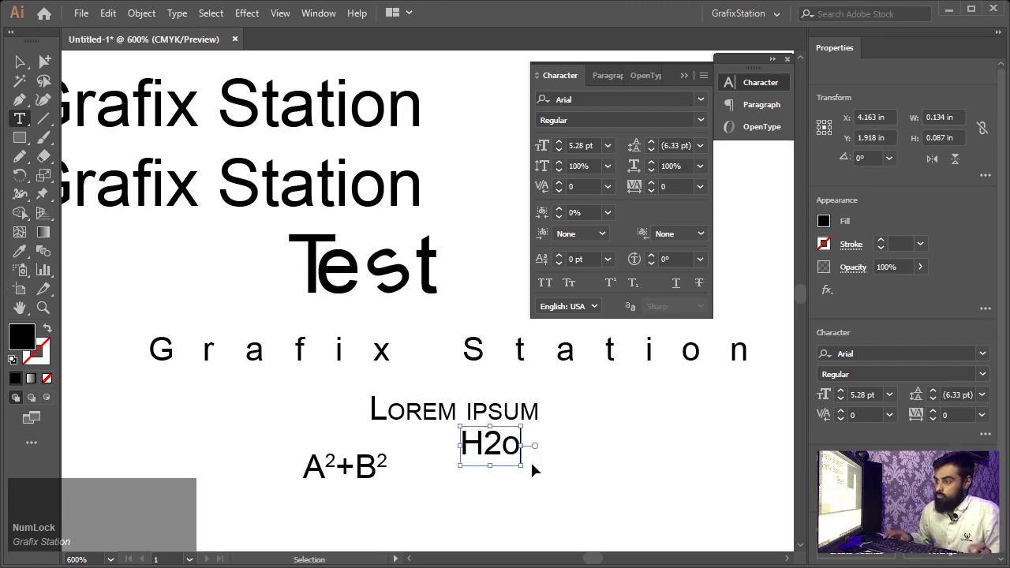
pyautogui.press('BackSpace')
pyautogui.press('o')
pyautogui.press('Return')
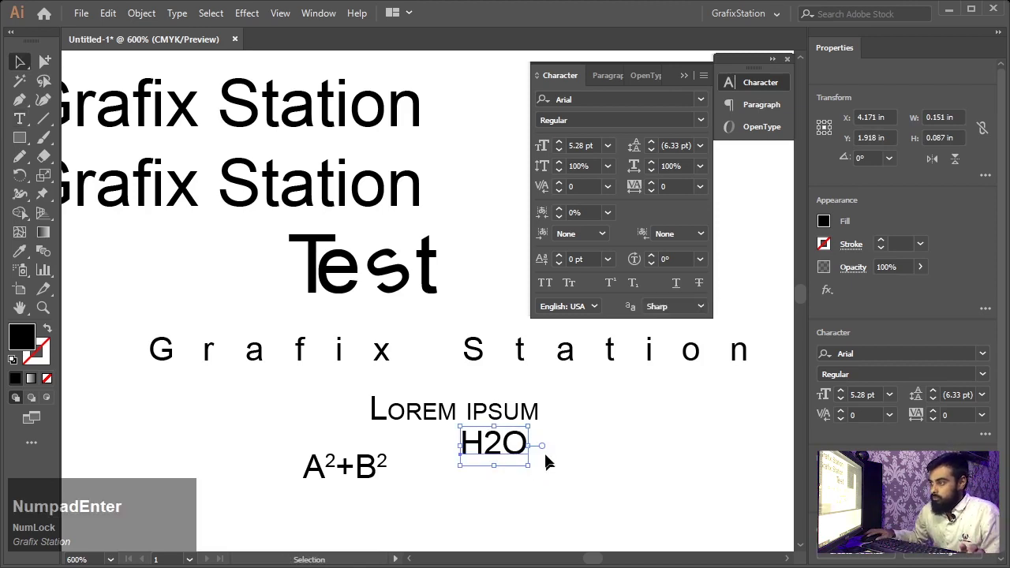
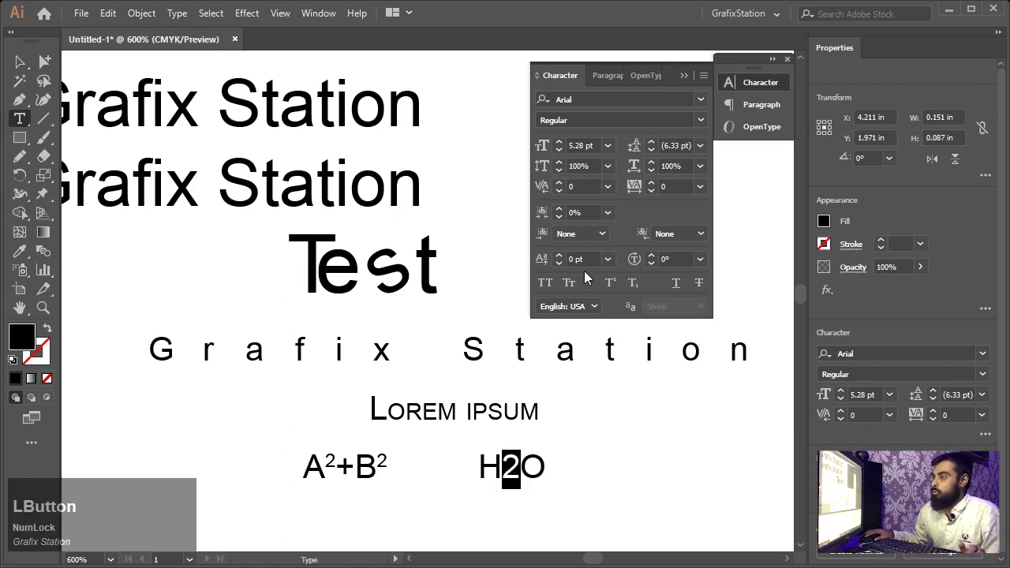
# Set the 2 in H2O as subscript and deselect the text.
pyautogui.click(641, 290)
pyautogui.press('KP_Enter')
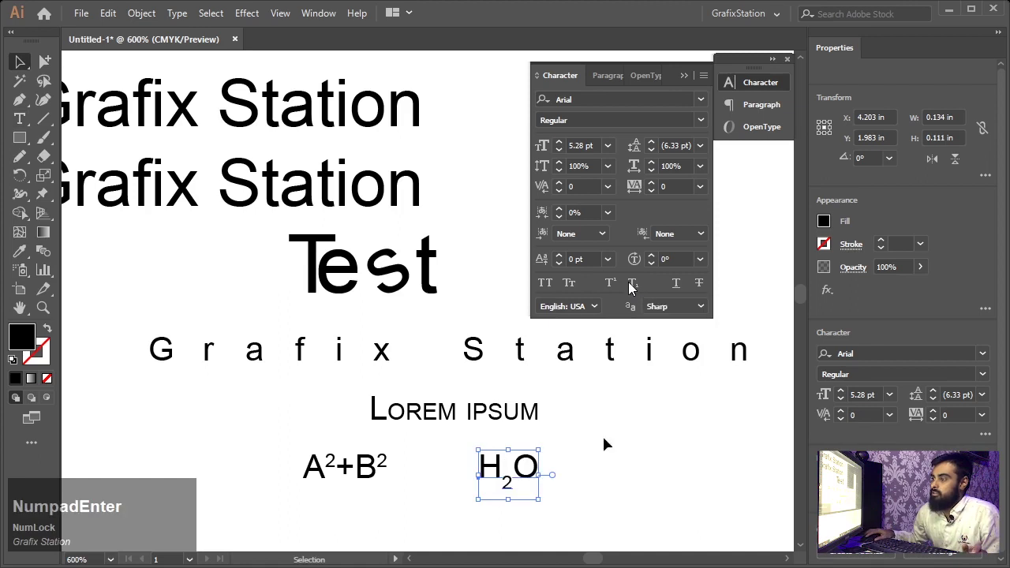
pyautogui.click(608, 493)
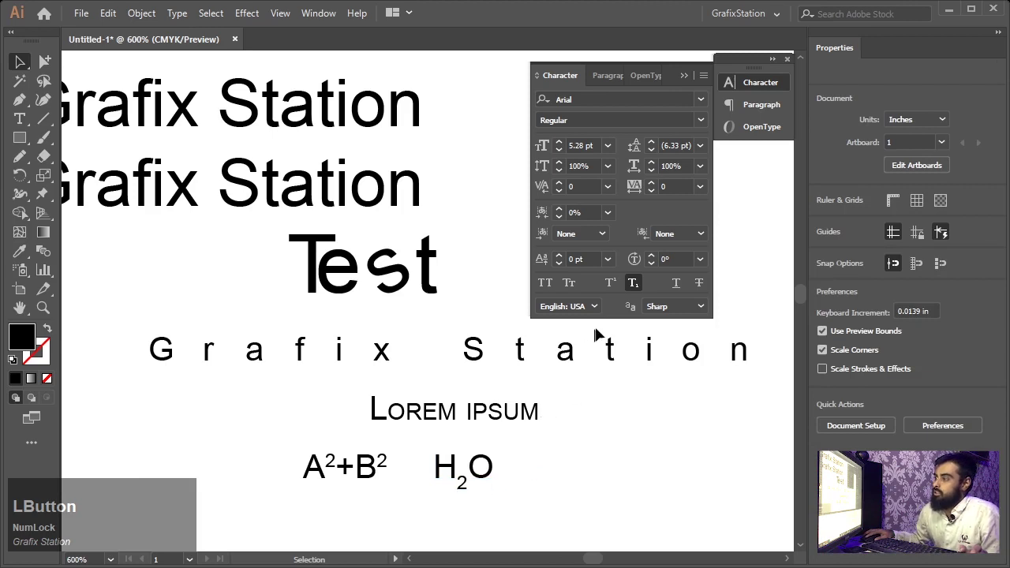
# Try an underline on Lorem ipsum, remove it, and apply strikethrough instead.
pyautogui.click(486, 416)
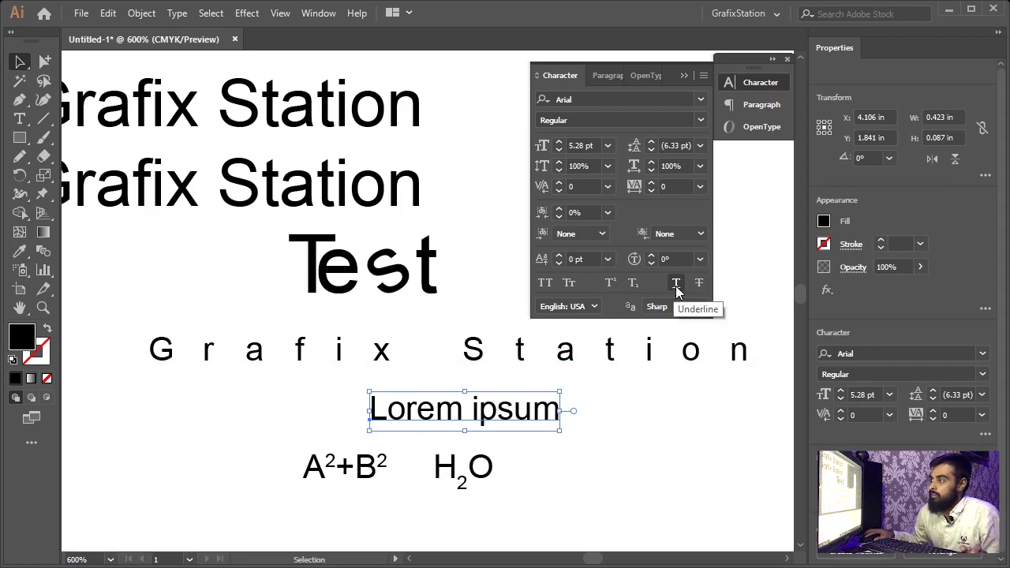
pyautogui.click(680, 293)
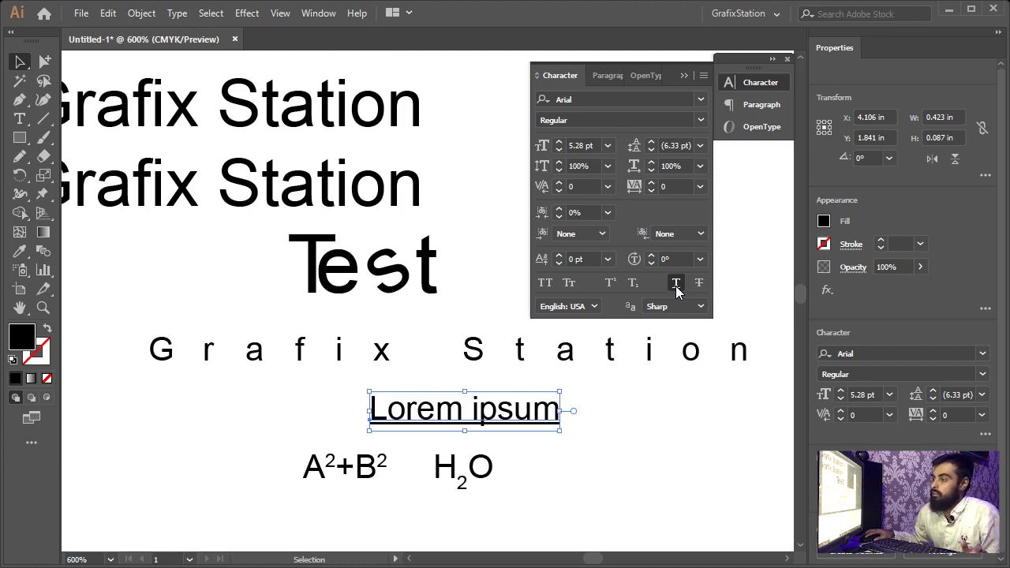
pyautogui.click(681, 292)
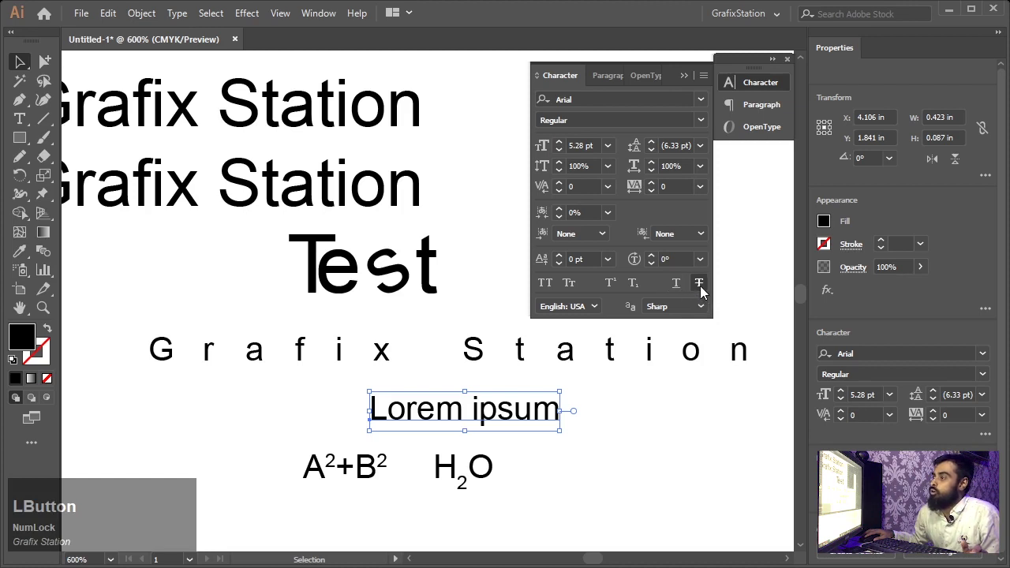
pyautogui.click(705, 290)
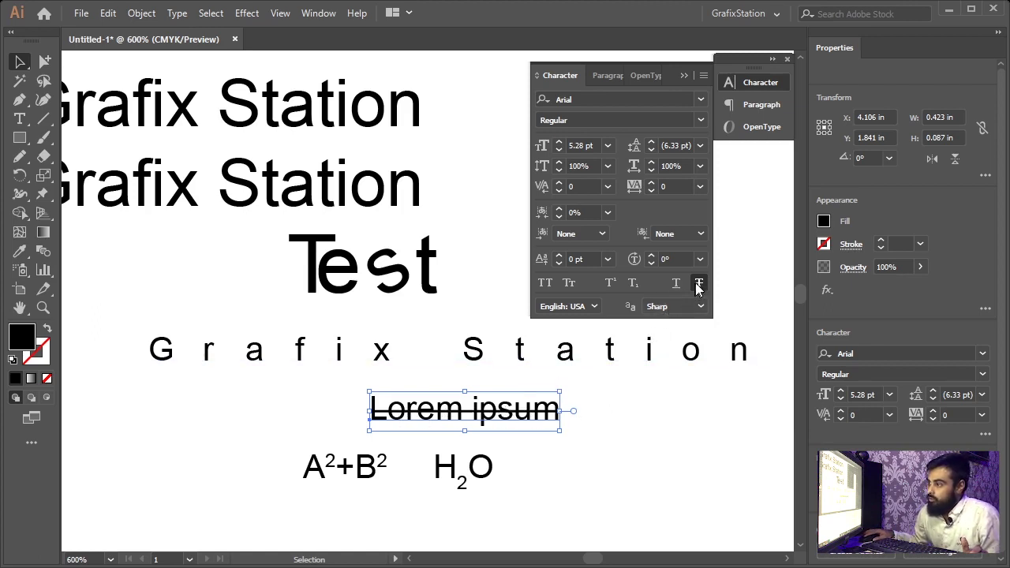
pyautogui.click(588, 465)
pyautogui.press('t')
pyautogui.click(610, 424)
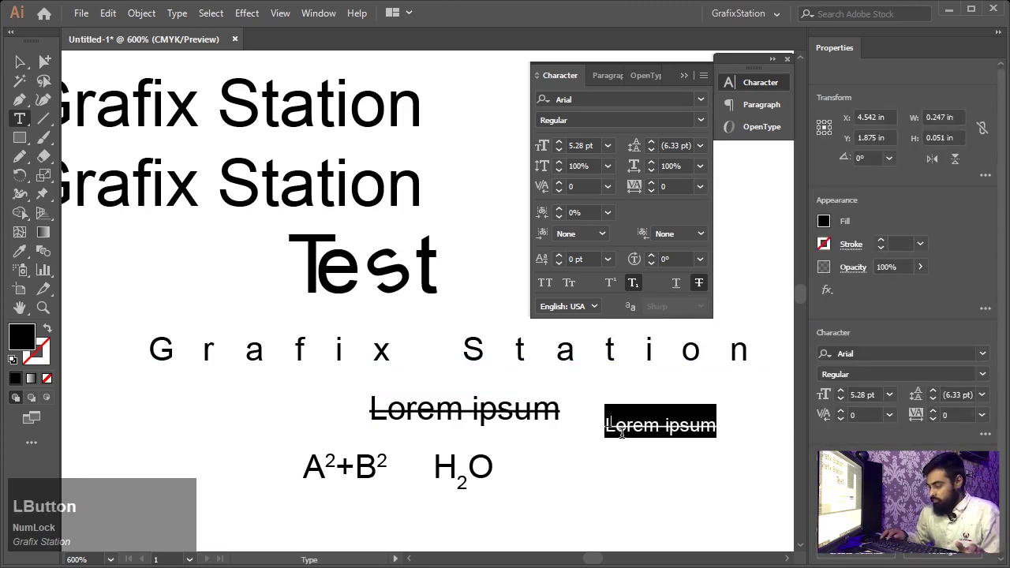
pyautogui.press('KP_5')
pyautogui.press('KP_0')
pyautogui.press('KP_Enter')
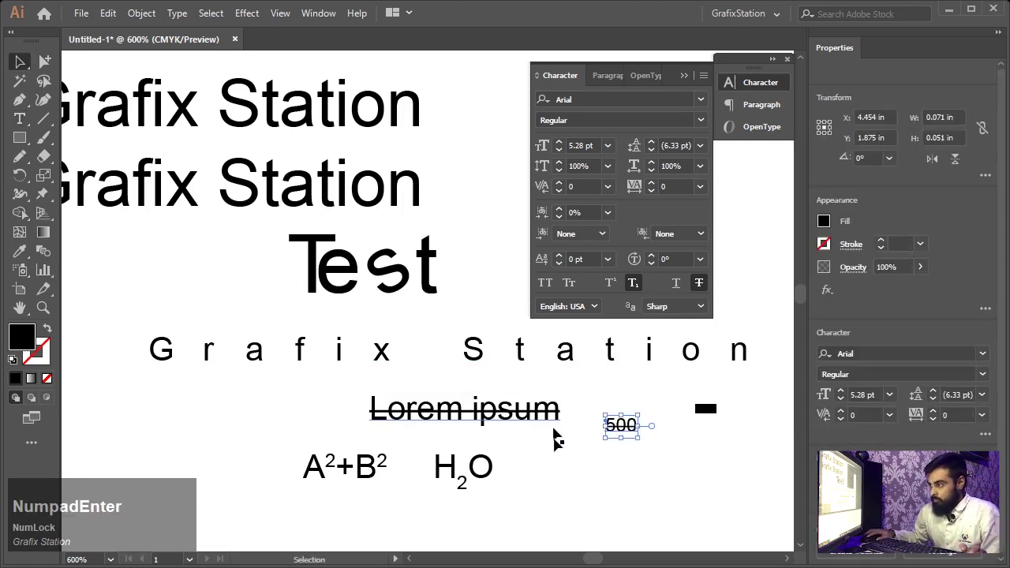
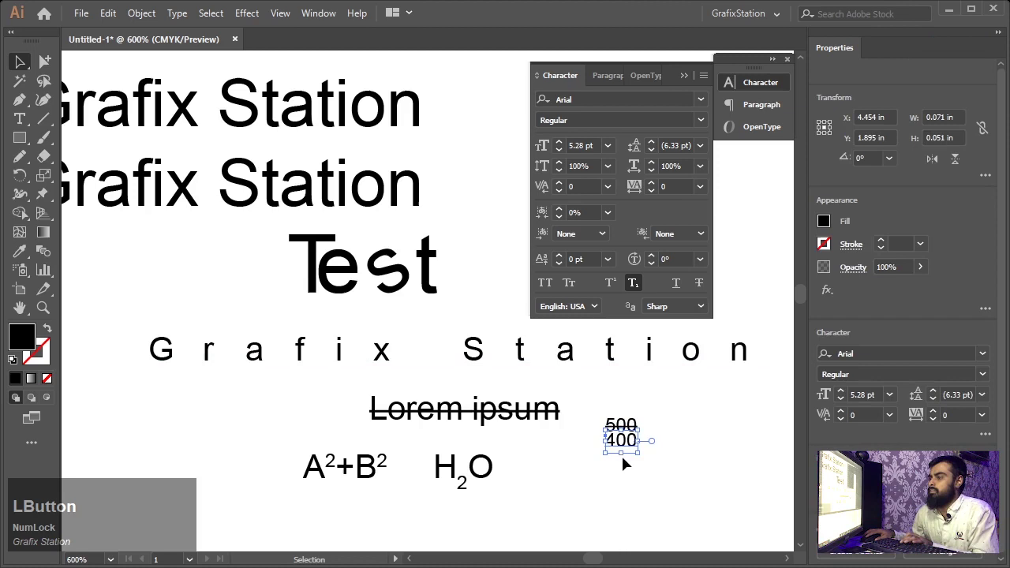
pyautogui.click(670, 442)
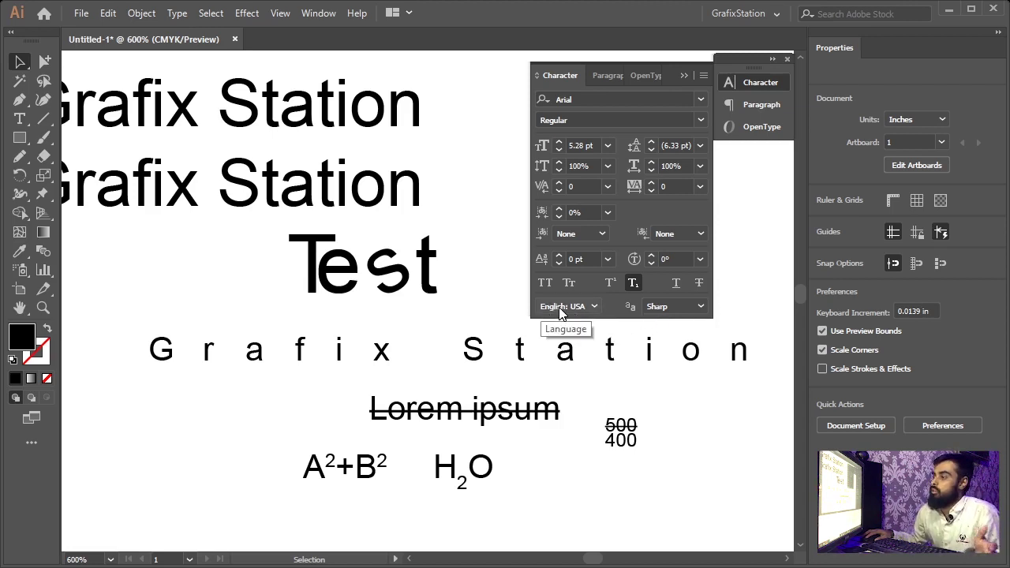
pyautogui.click(667, 407)
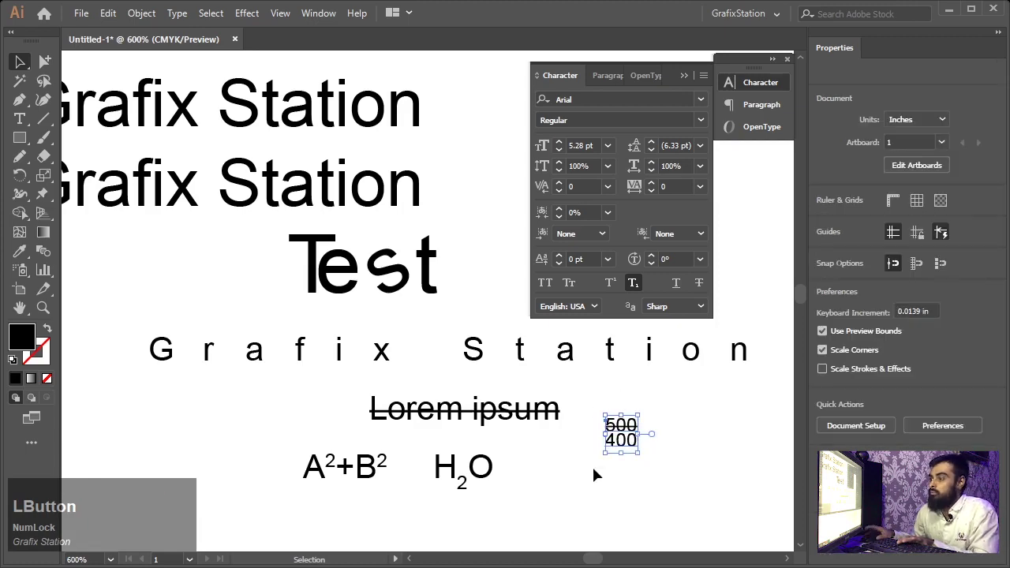
pyautogui.press('Delete')
pyautogui.click(618, 445)
pyautogui.press('space')
pyautogui.press('space')
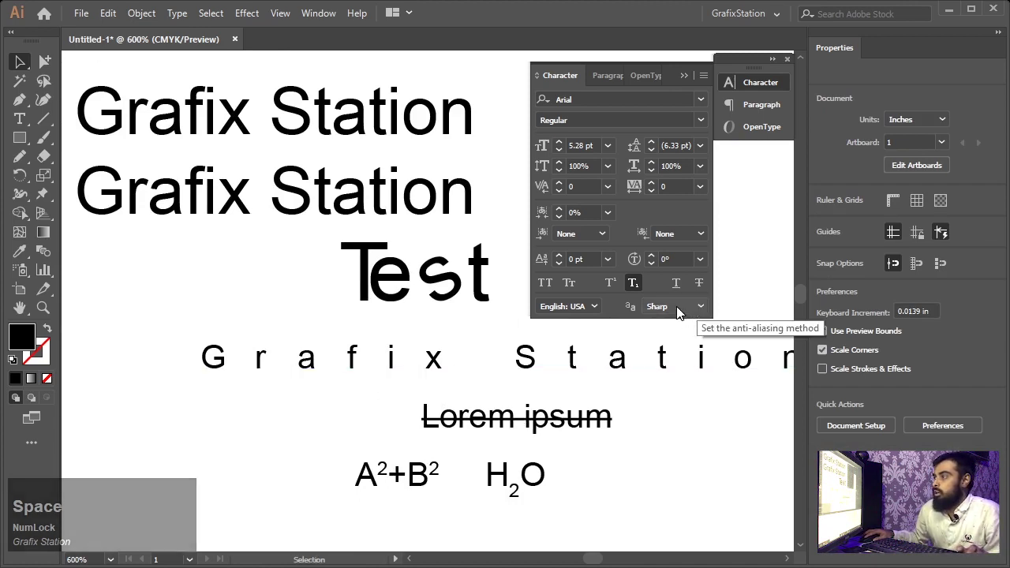
# Turn on Pixel Preview, deselect Test and zoom out to about 200% to see all demos.
pyautogui.click(681, 309)
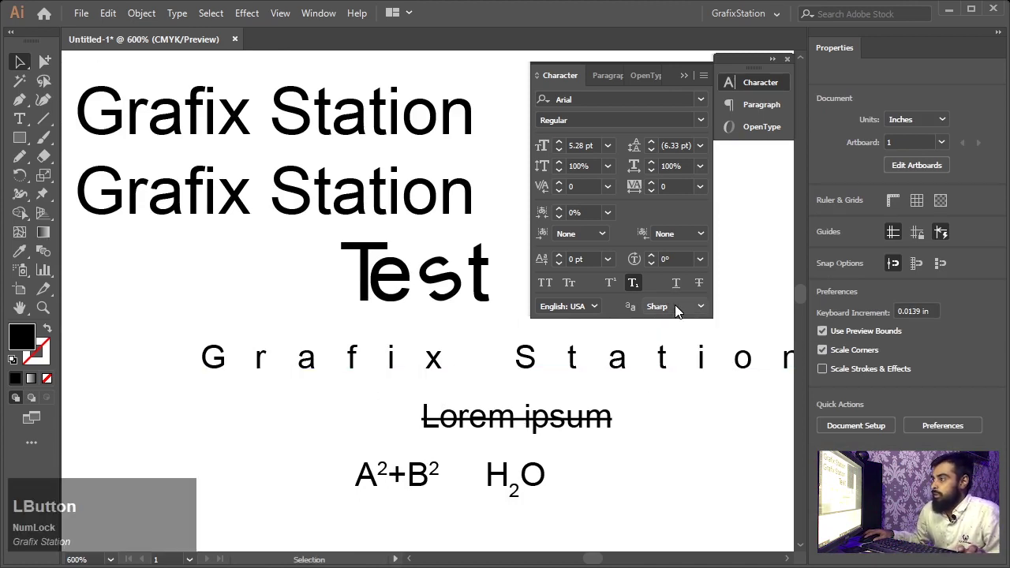
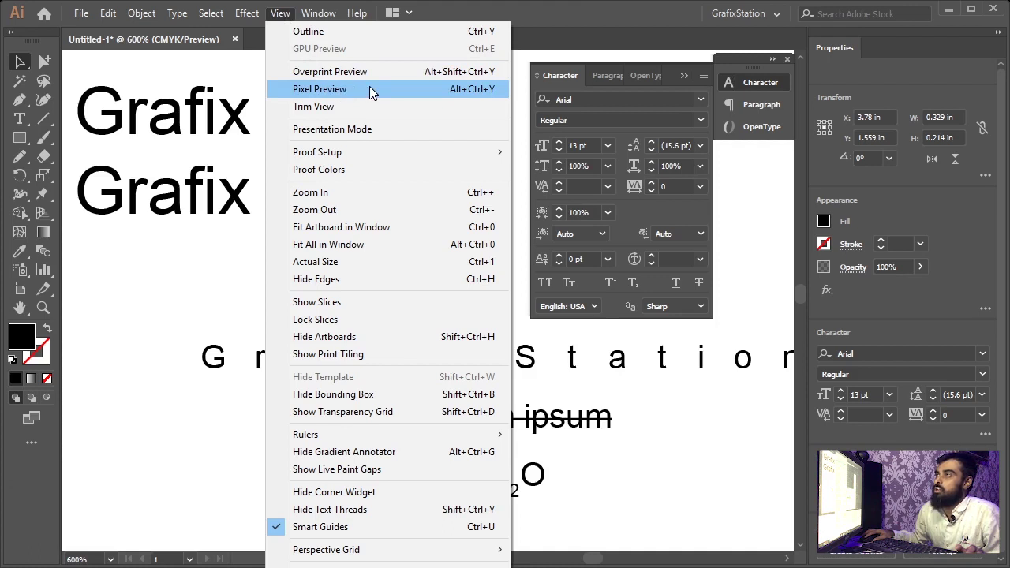
pyautogui.click(373, 90)
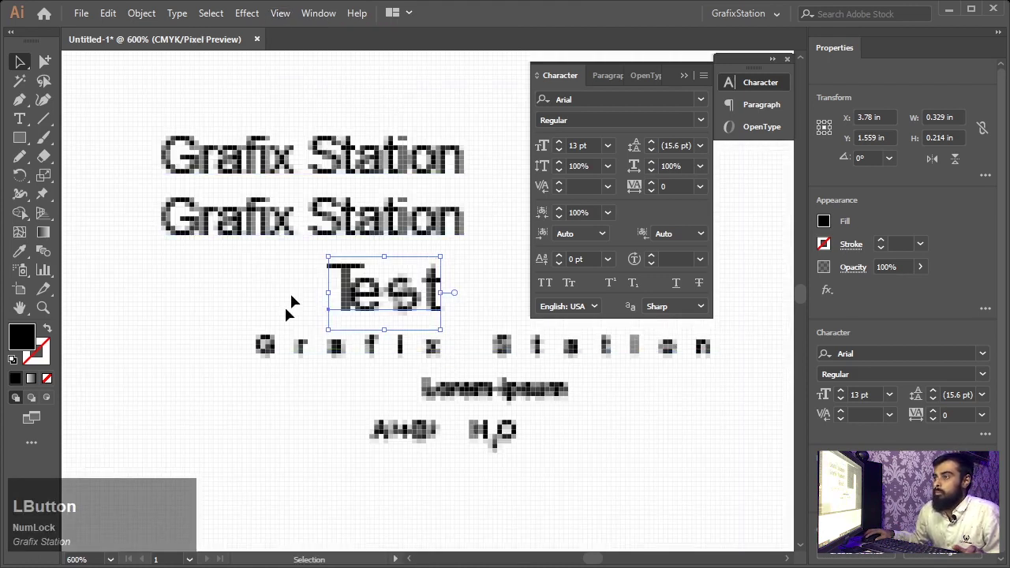
pyautogui.click(274, 300)
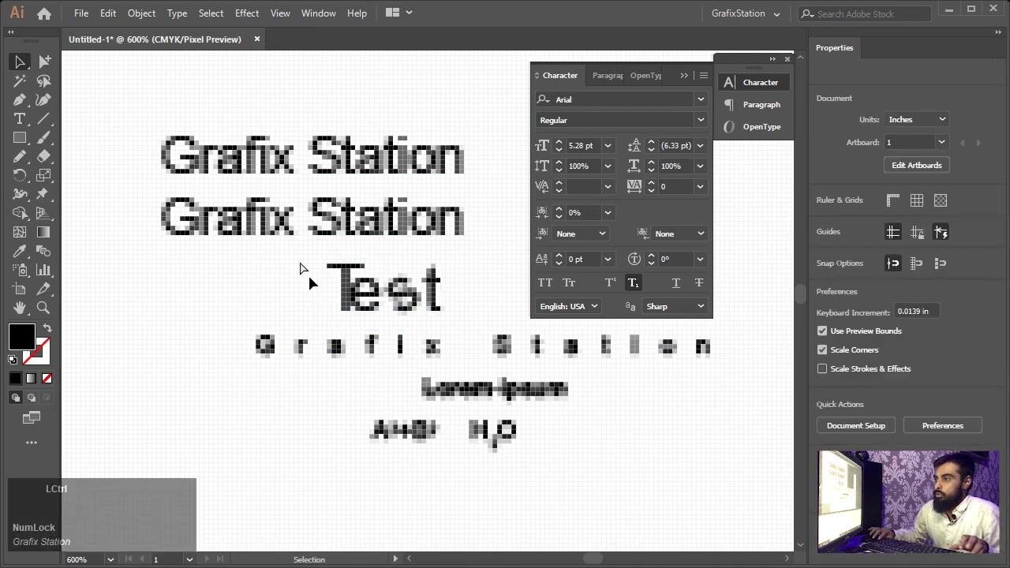
pyautogui.press('ctrl+KP_Add')
pyautogui.press('ctrl+KP_Subtract')
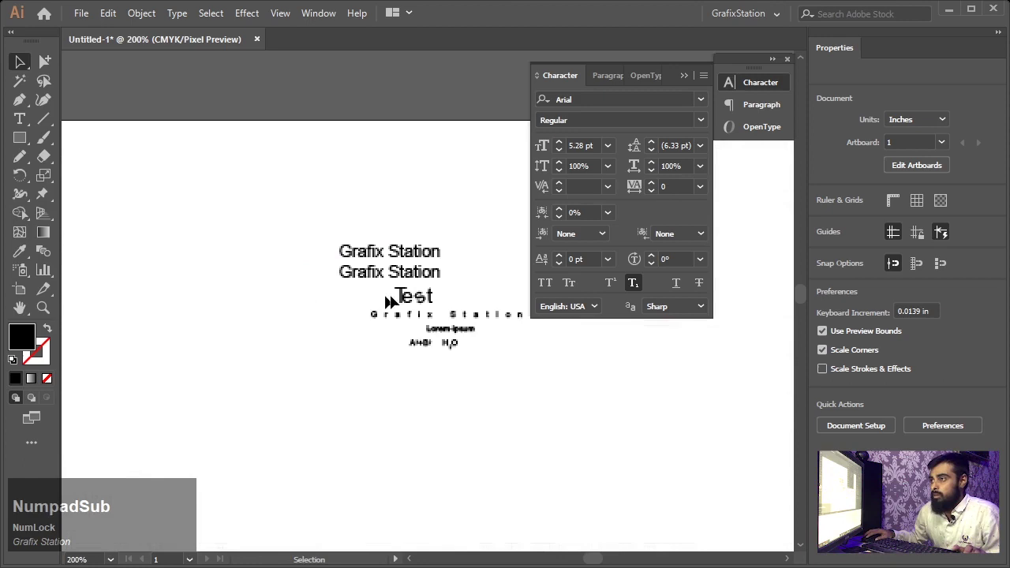
# Enlarge the two Grafix Station lines with the bounding box and bring up the anti-aliasing choices.
pyautogui.click(418, 279)
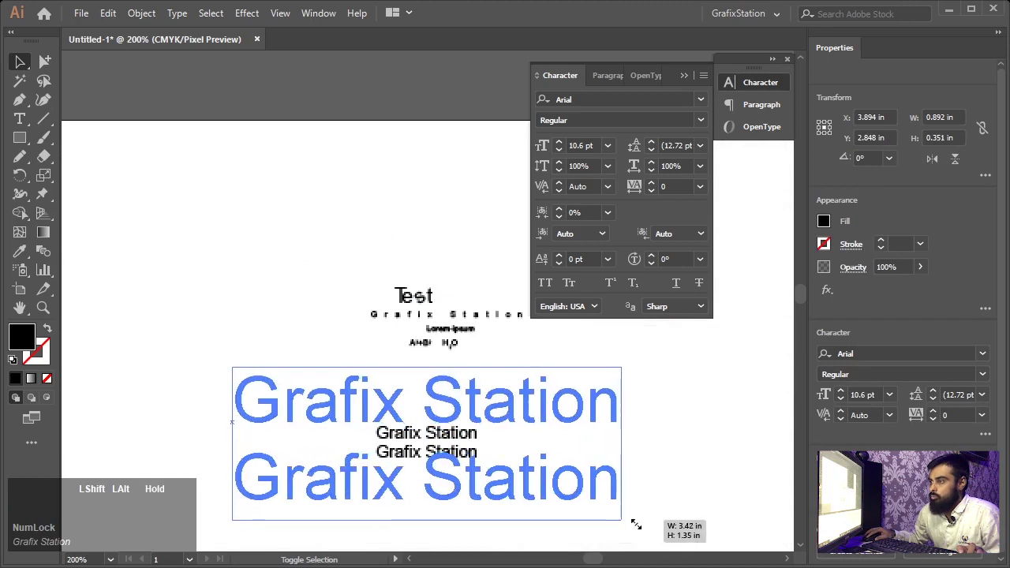
pyautogui.click(666, 345)
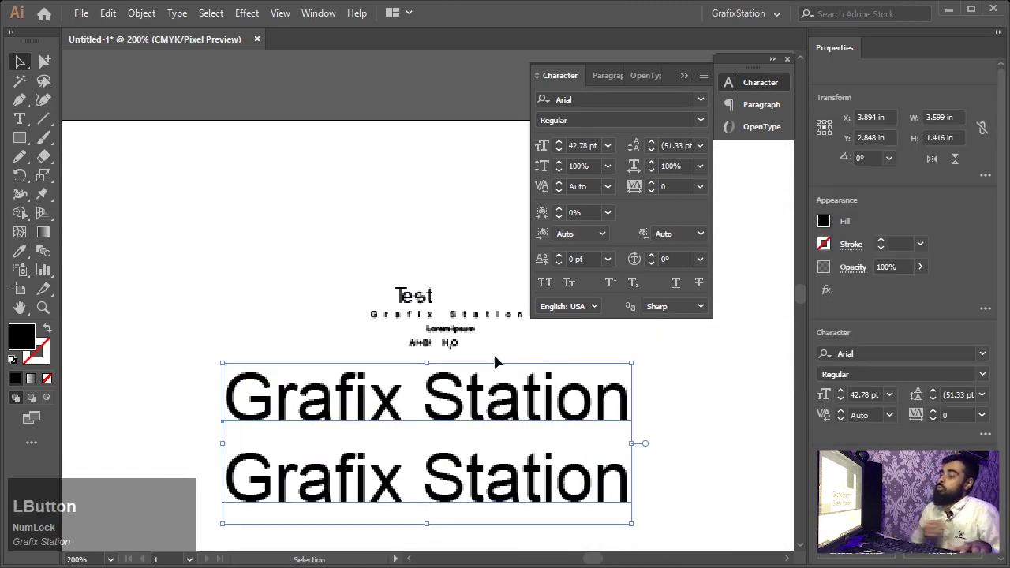
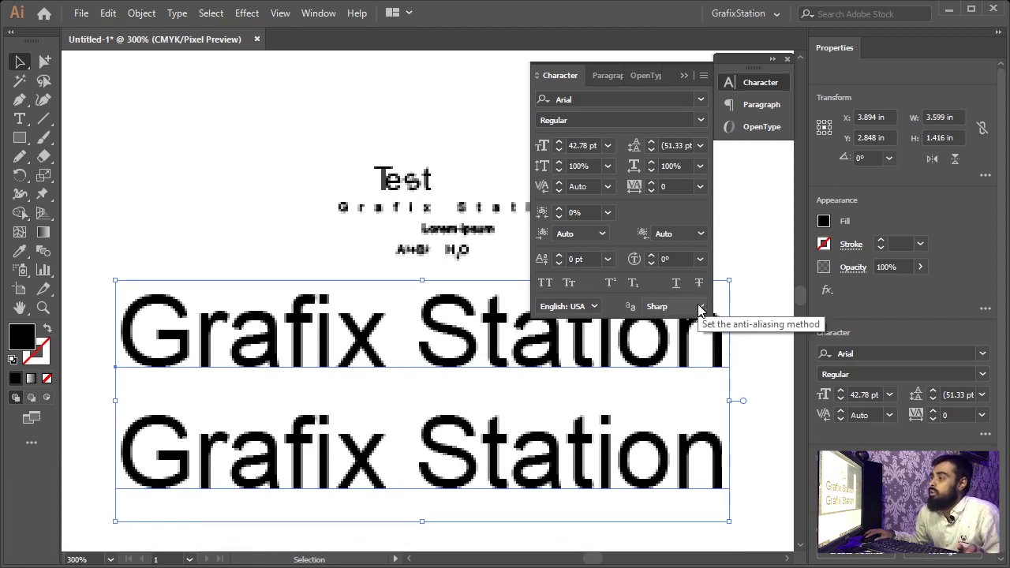
pyautogui.click(600, 383)
pyautogui.press('space')
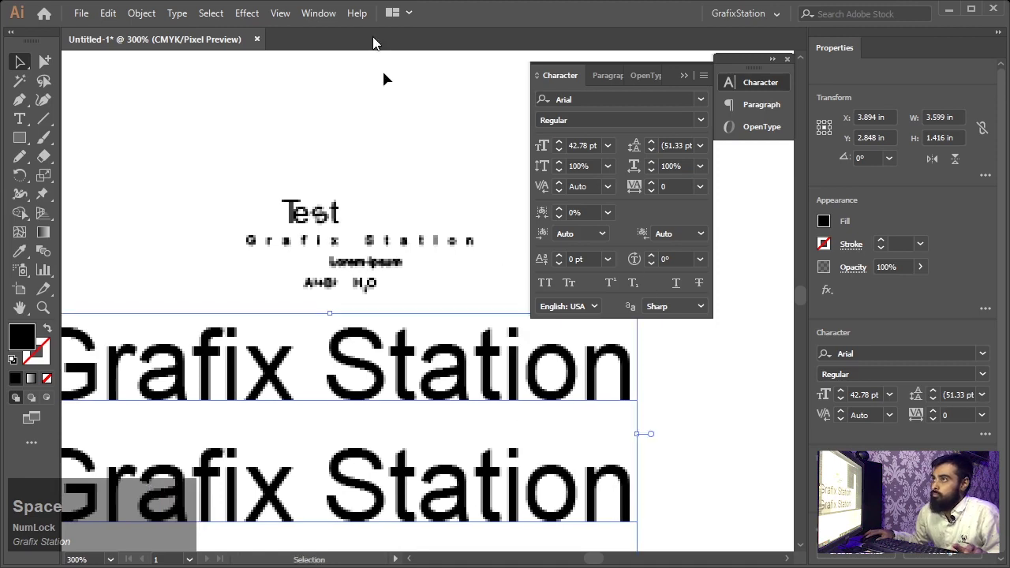
pyautogui.click(290, 19)
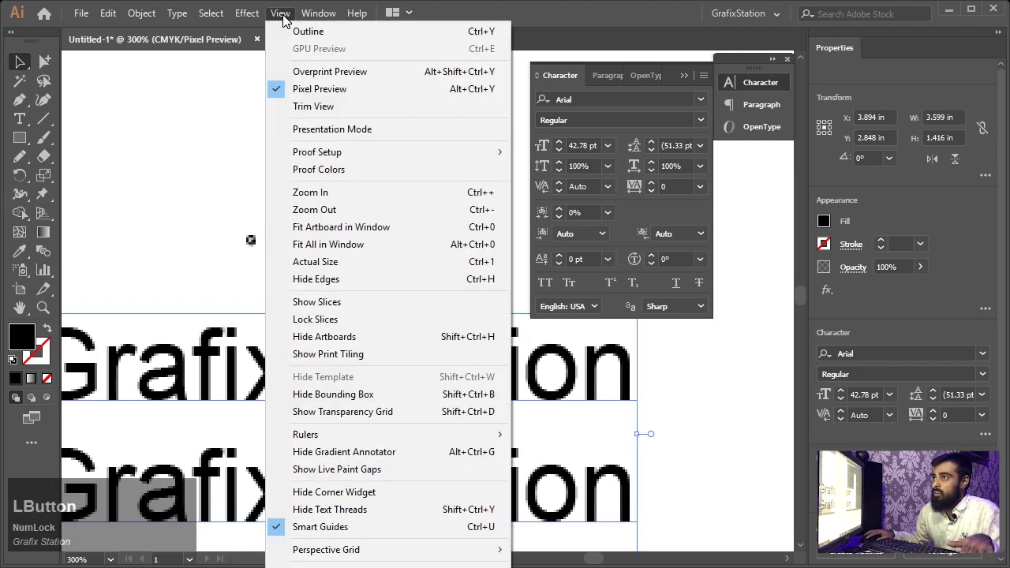
pyautogui.press('Escape')
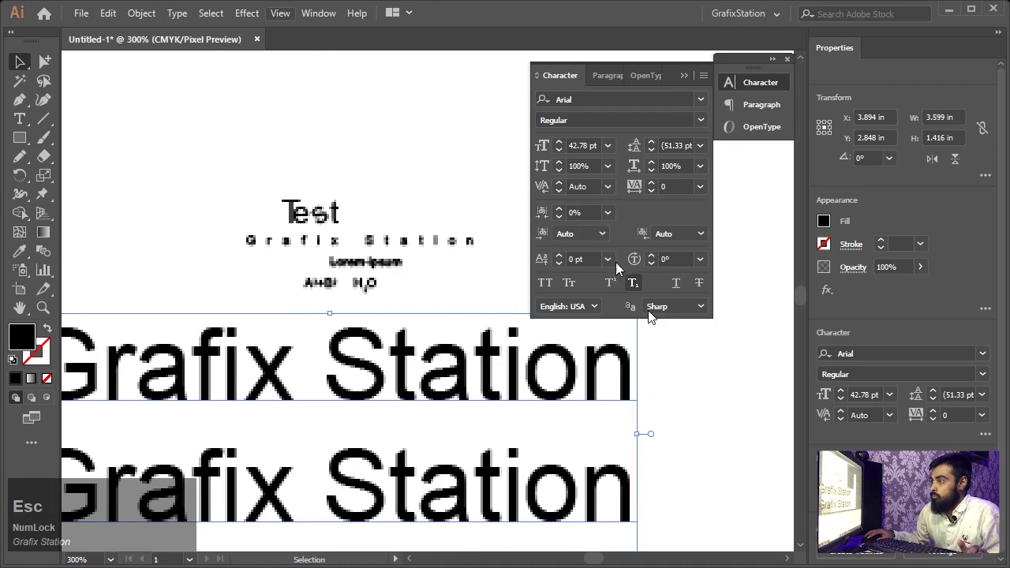
# Set the Grafix Station text's anti-aliasing to None, then to Strong, at 300% Pixel Preview.
pyautogui.click(701, 310)
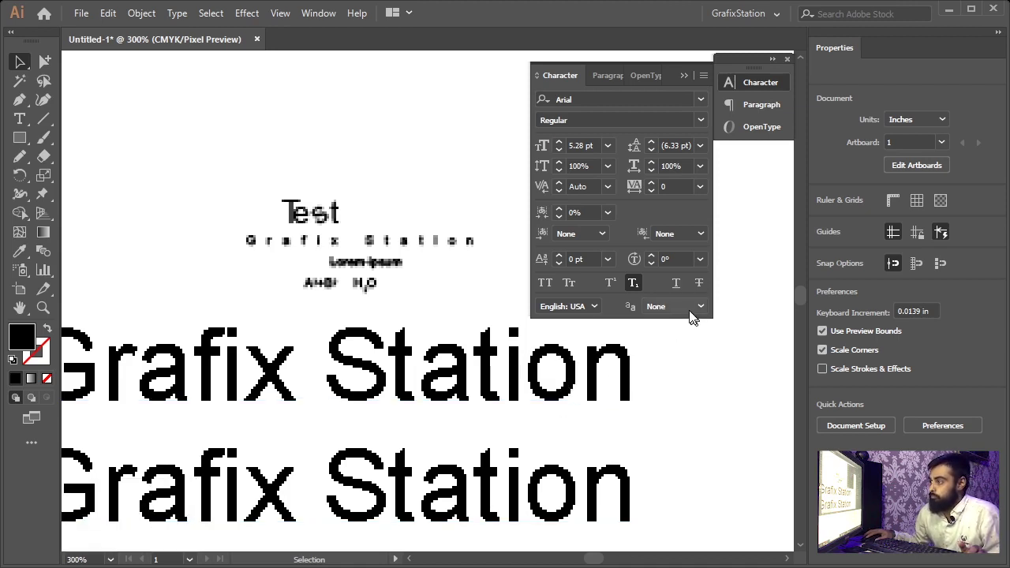
pyautogui.click(691, 308)
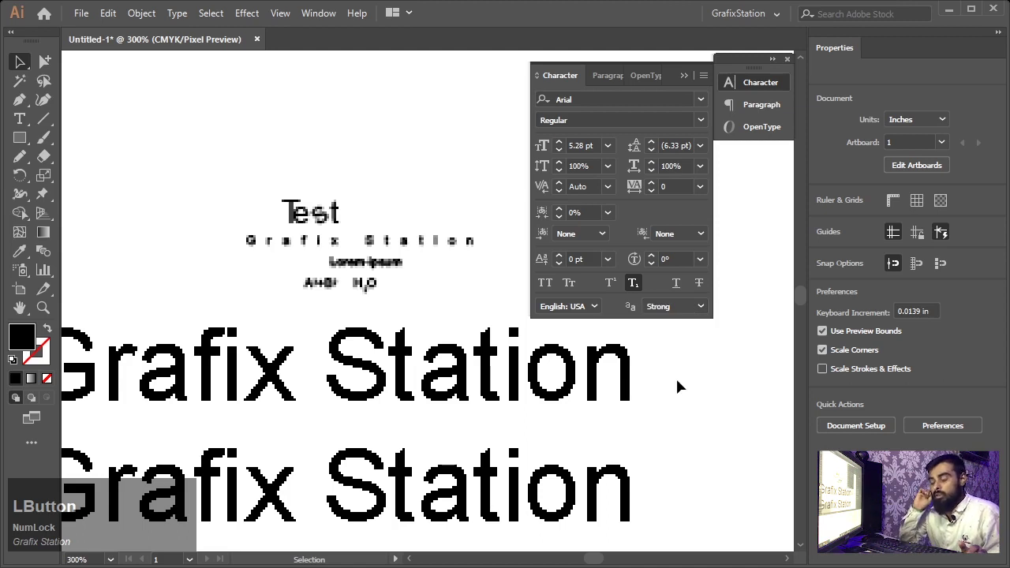
pyautogui.click(681, 385)
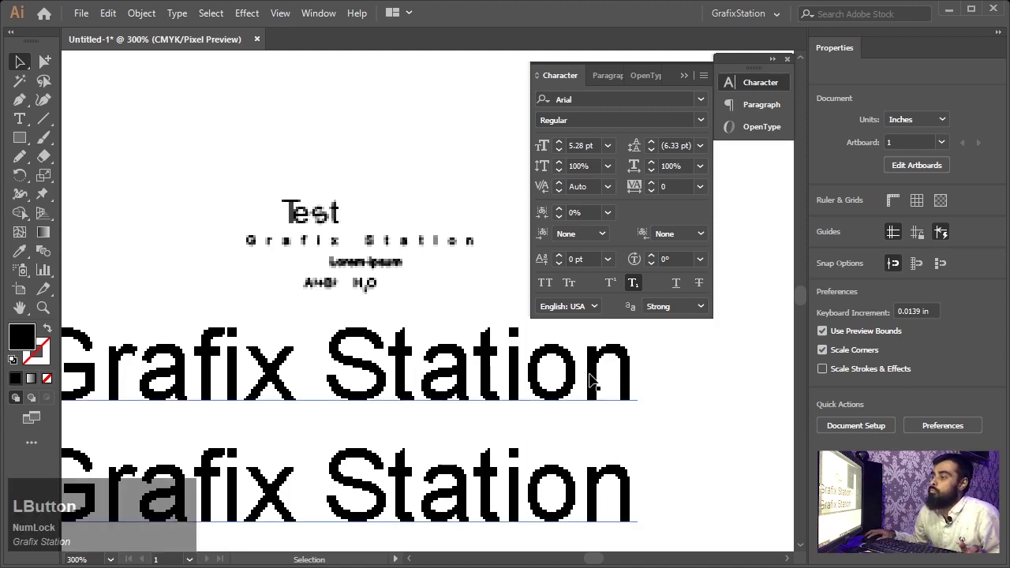